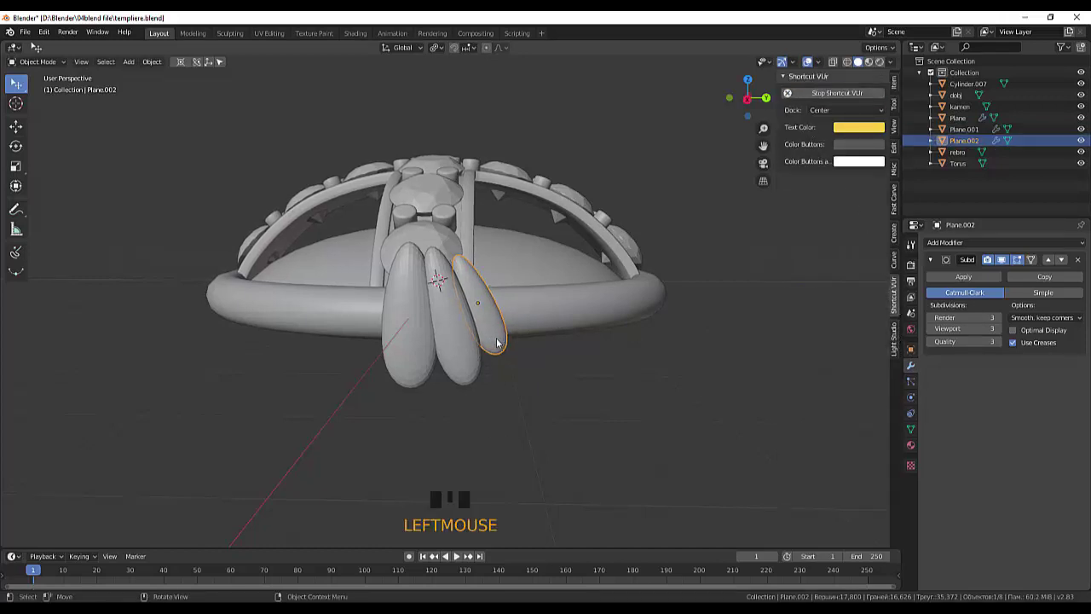
Step: Resize and tilt the right petal, then start tilting the middle petal, checking from a side view
key("s")
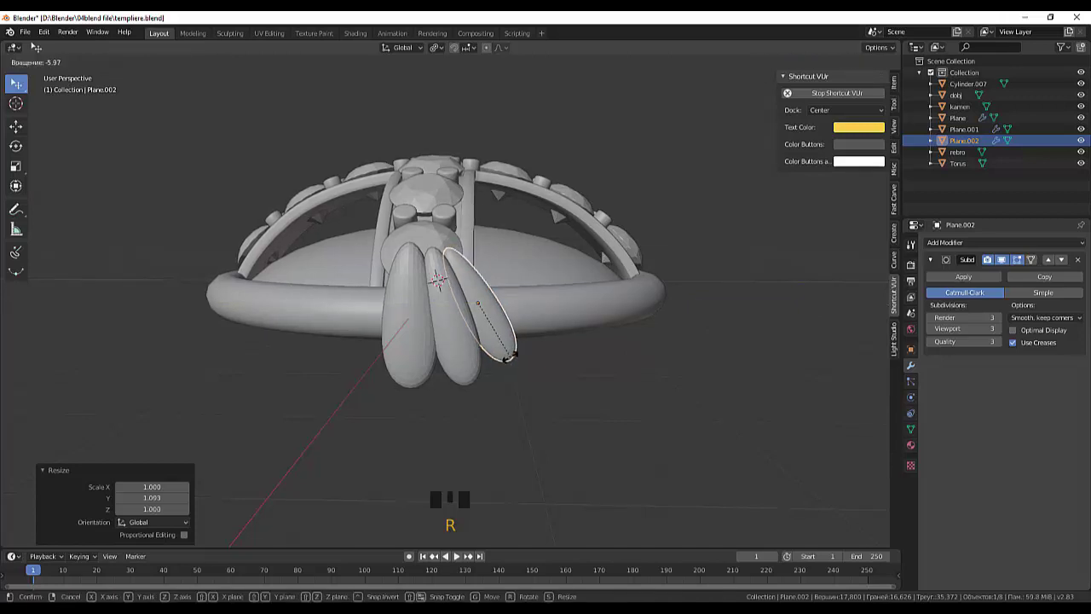
left_click(466, 359)
key("r")
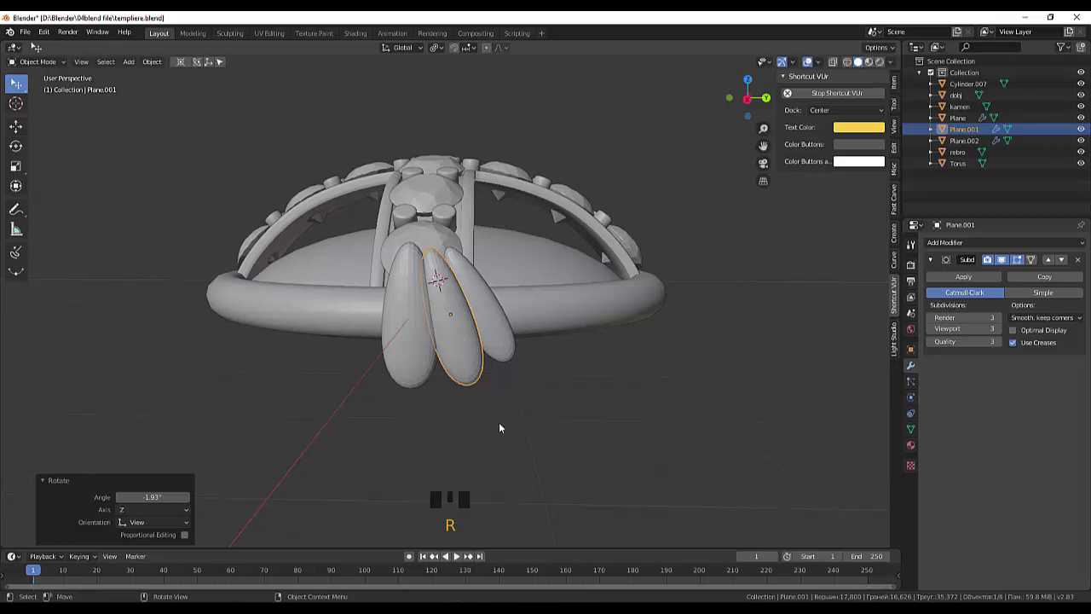
left_click(486, 462)
left_click_drag(634, 415, 608, 405)
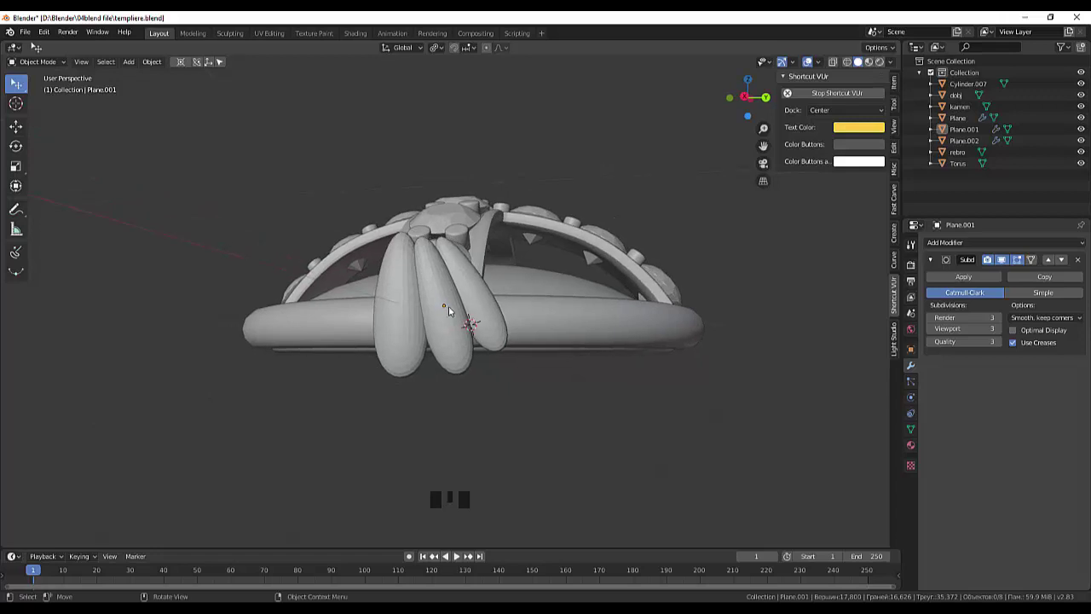
left_click(446, 296)
key("r")
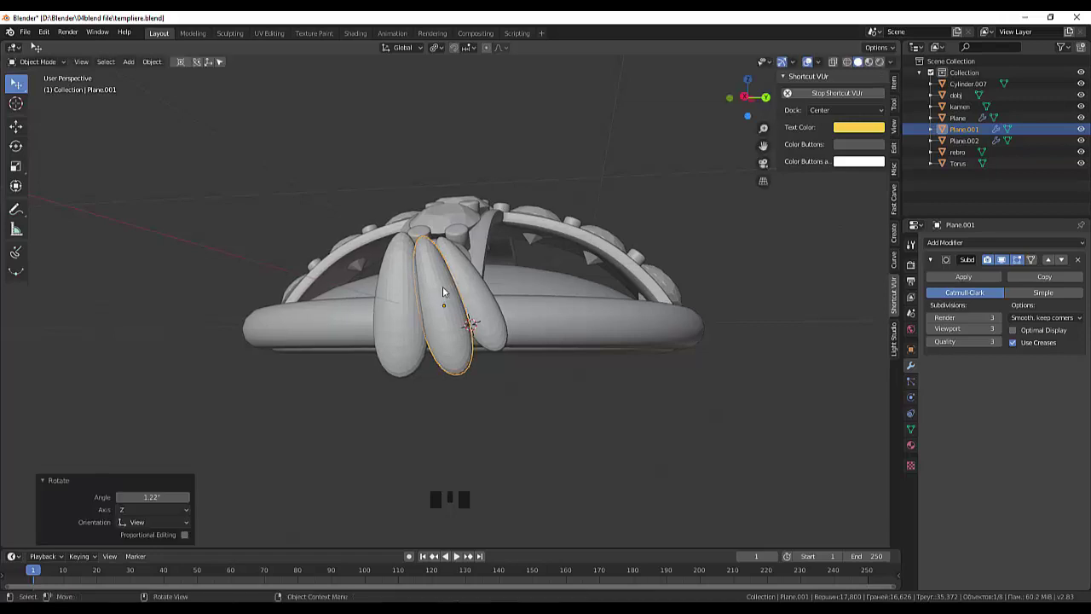
key("KP_3")
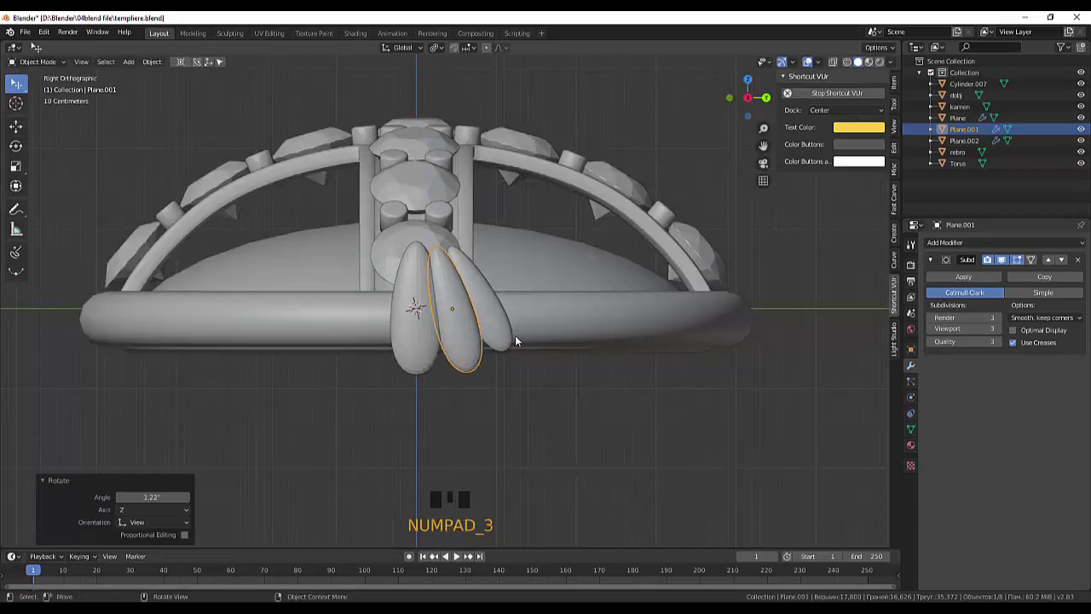
left_click_drag(539, 361, 512, 347)
Step: Confirm the middle petal's tilt, enlarge the right petal and move the left petal into the fan
left_click(505, 345)
left_click(467, 361)
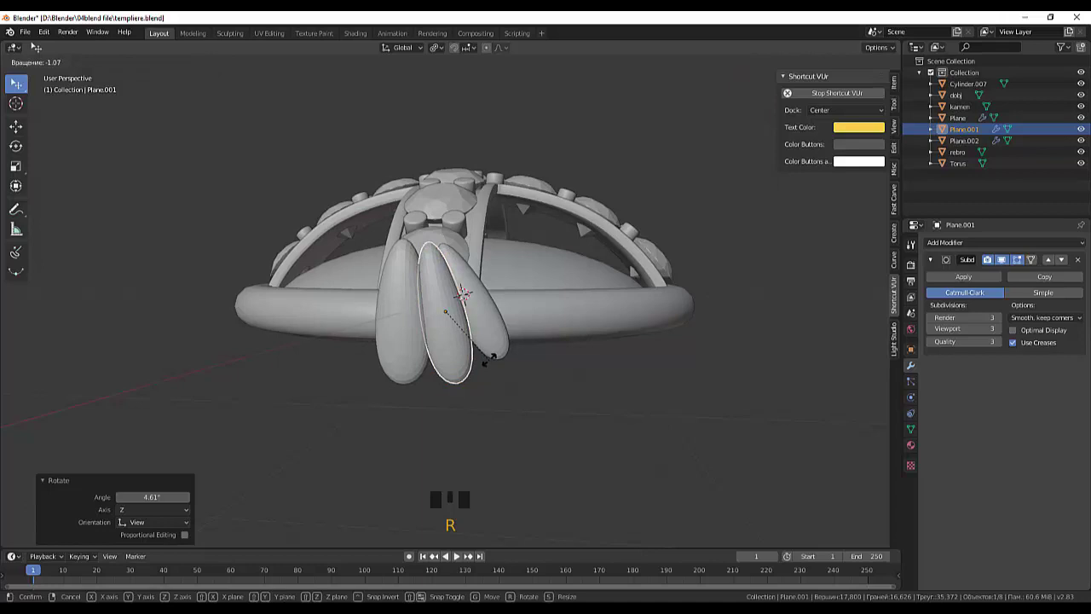
left_click(503, 345)
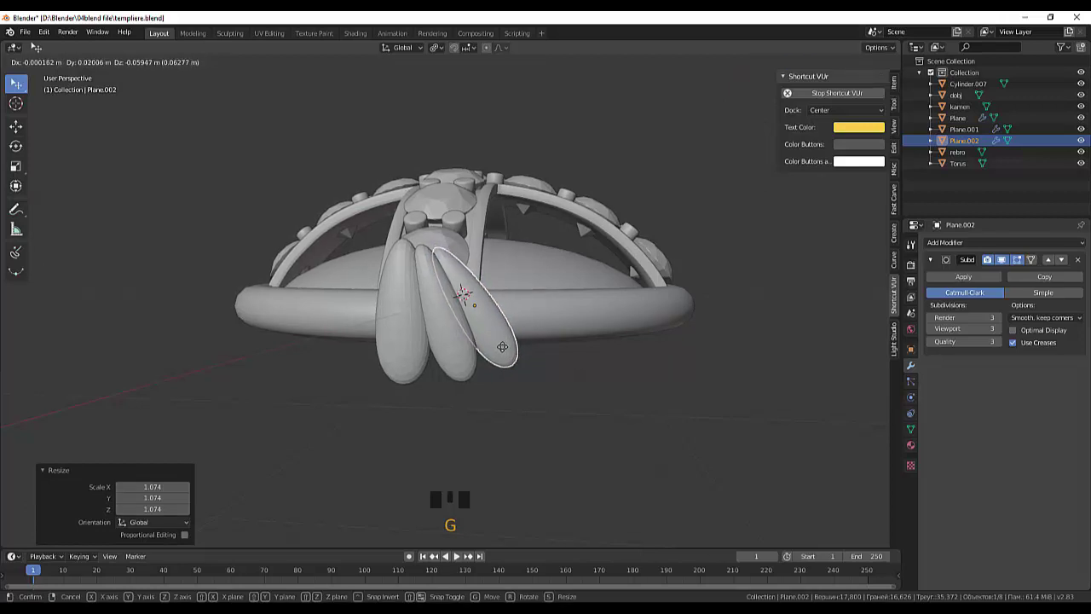
left_click(425, 340)
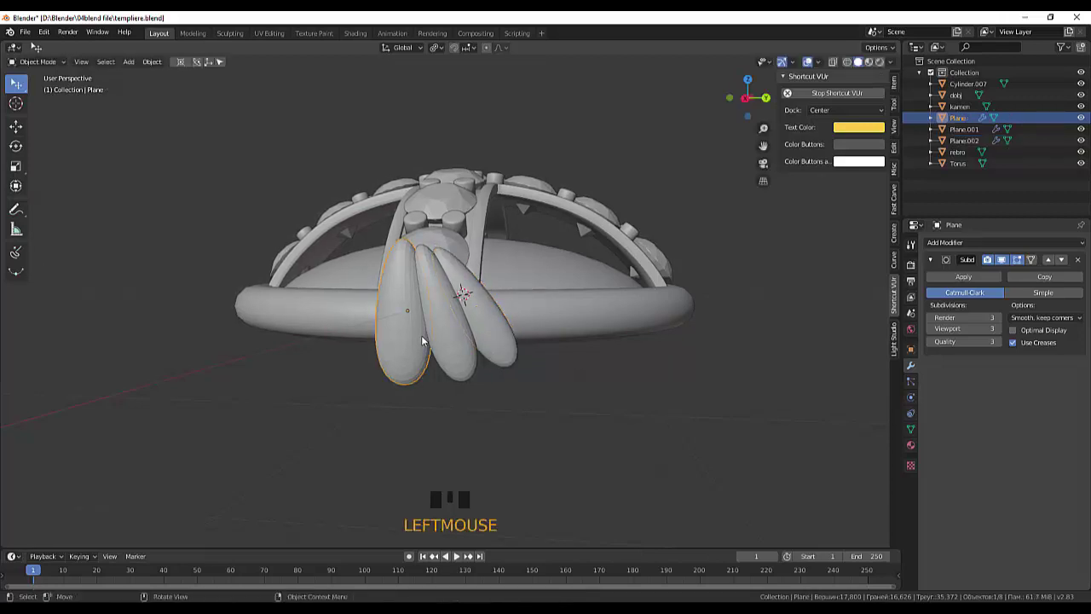
key("g")
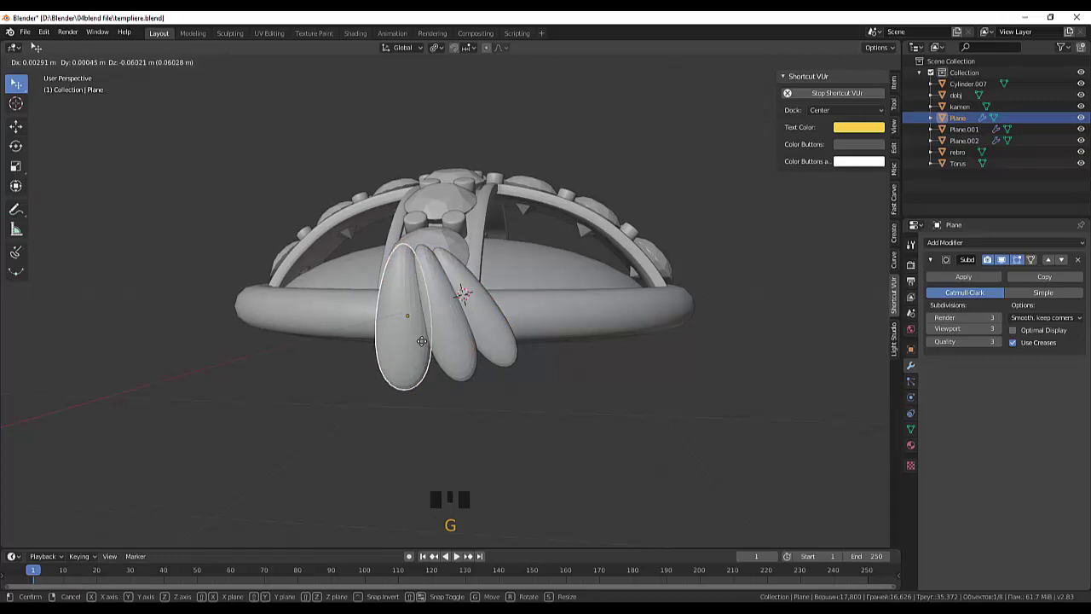
left_click(509, 426)
left_click_drag(541, 451, 469, 362)
left_click(469, 361)
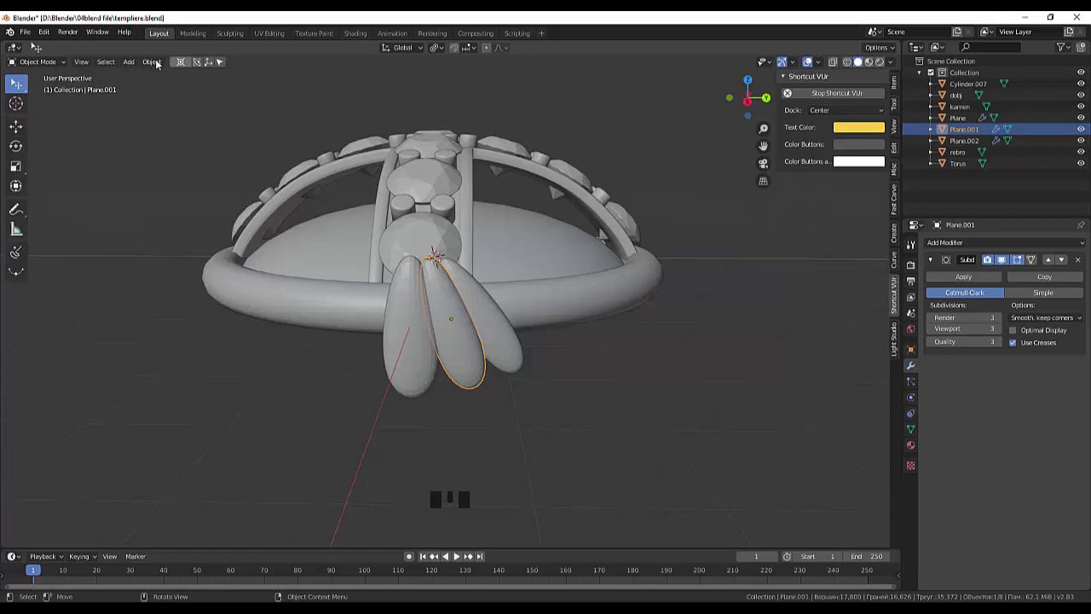
Step: Set the middle petal's origin to the 3D cursor at the top of the fan
left_click_drag(160, 64, 309, 116)
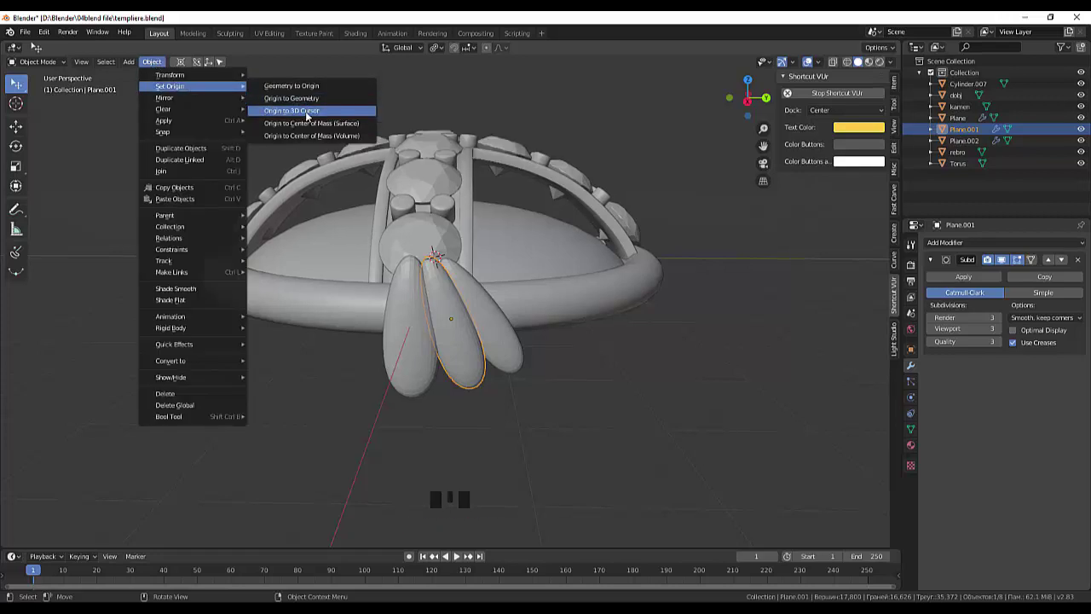
left_click(508, 342)
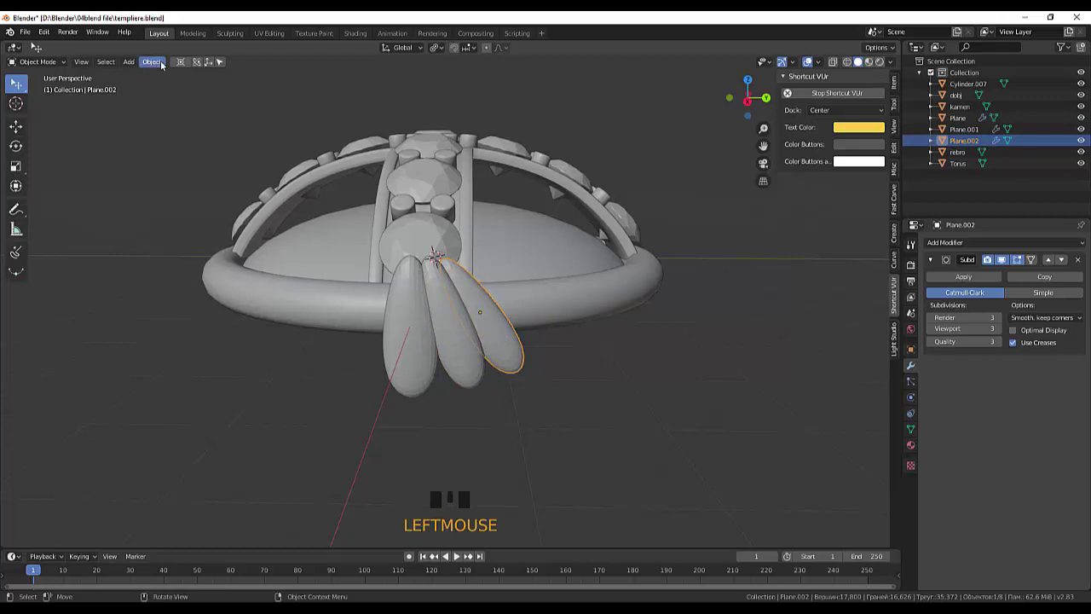
left_click_drag(159, 63, 539, 361)
left_click(469, 370)
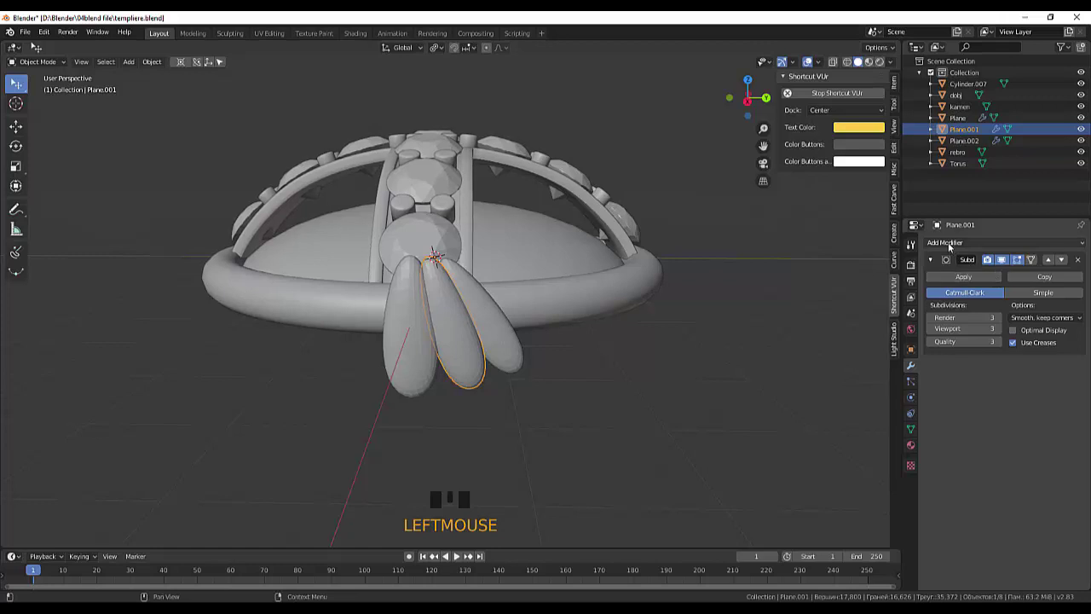
Step: Add a Mirror modifier to the petal, toggle its axes, then undo the mirroring
left_click_drag(951, 246, 858, 362)
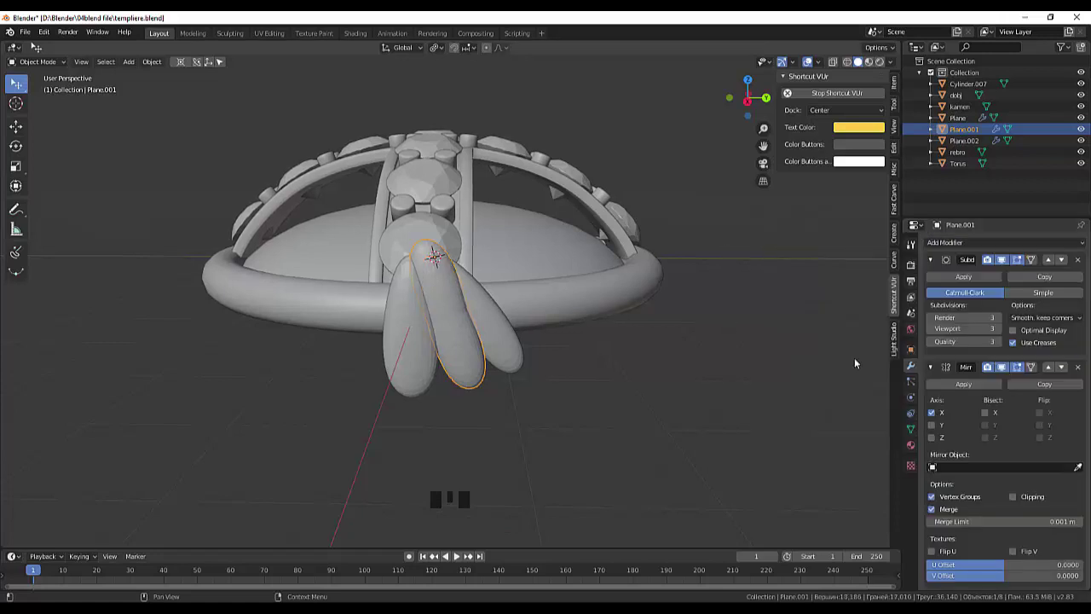
left_click(934, 440)
left_click(934, 440)
left_click(932, 422)
left_click(933, 422)
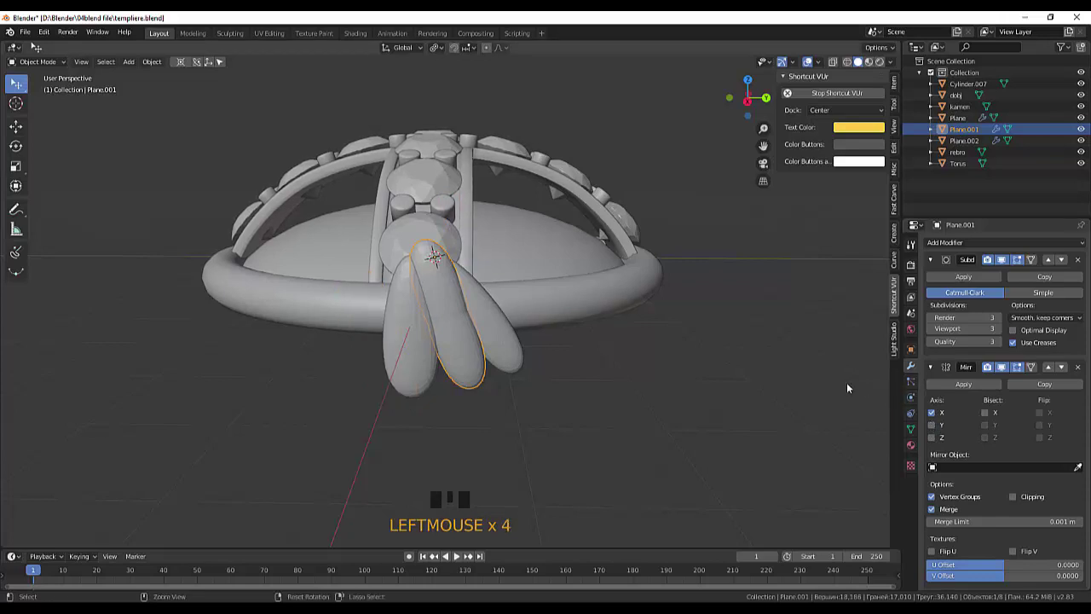
key("ctrl+z")
key("ctrl+z")
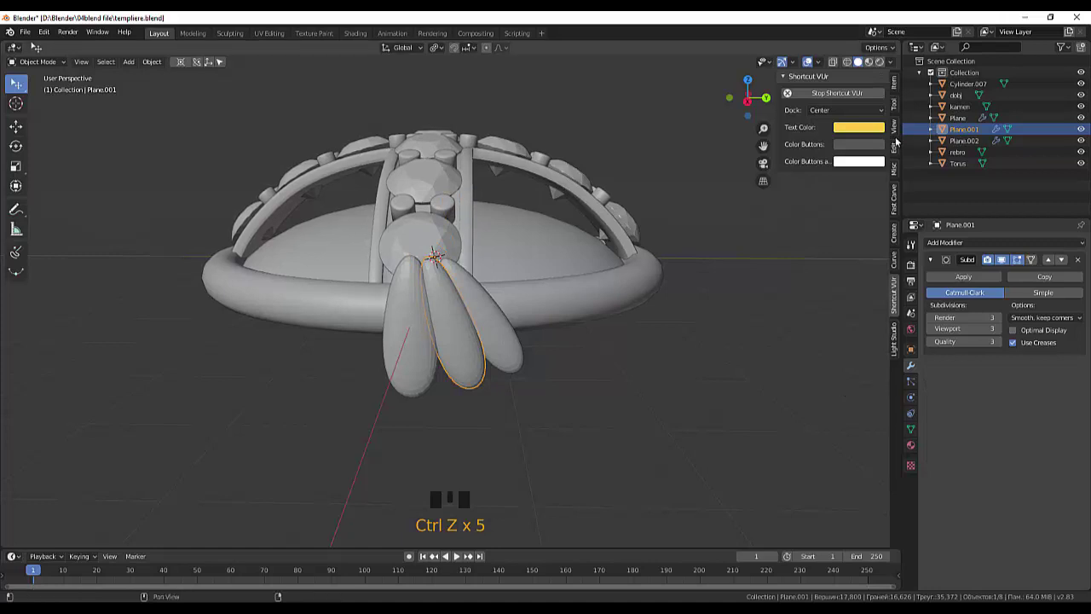
Step: Reset the middle and right petals' rotation and scale in the Item panel
left_click(896, 86)
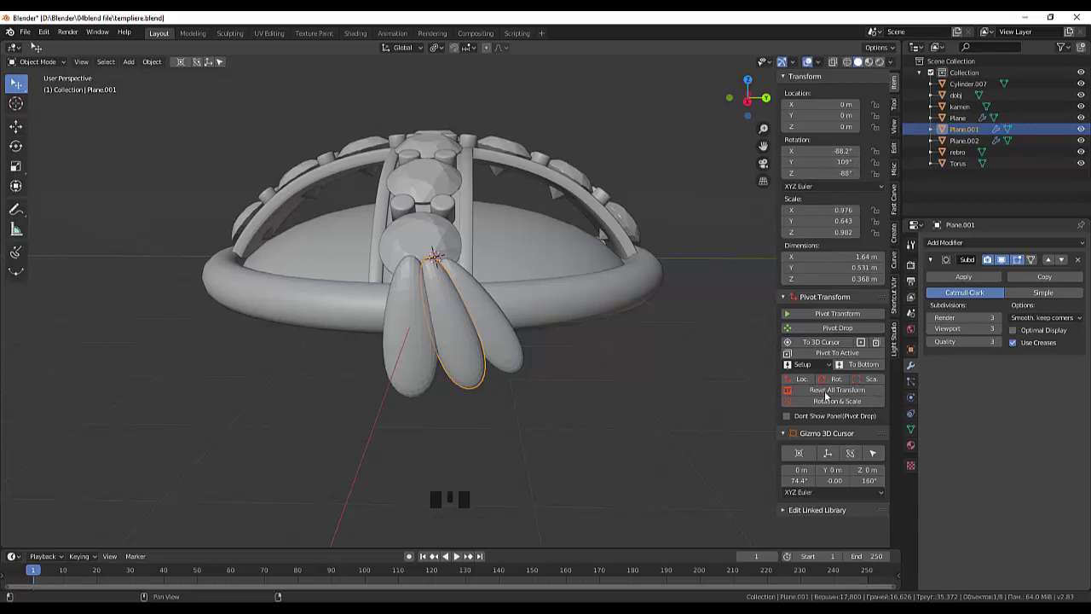
left_click(817, 398)
left_click(495, 343)
left_click(813, 389)
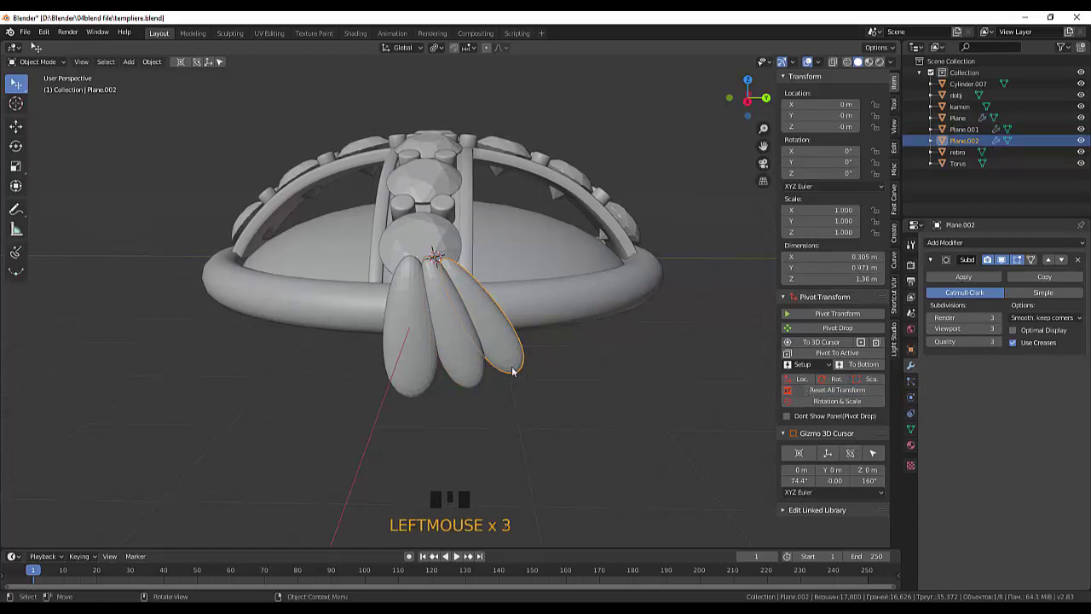
Step: Apply the Subdivision modifiers on the petals so their smoothing is permanent
left_click(509, 353)
left_click(460, 352)
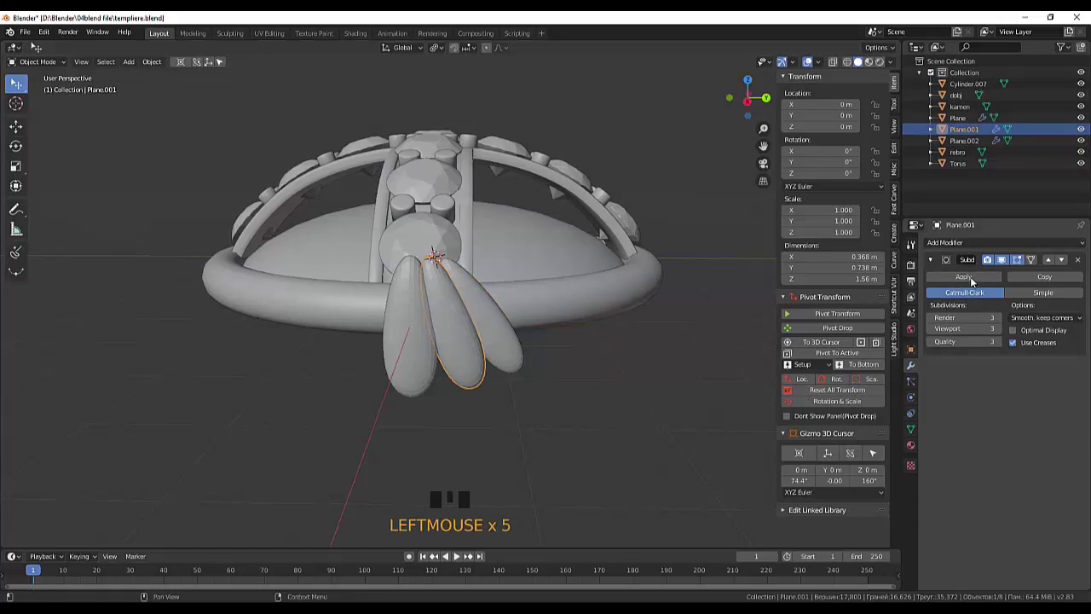
left_click(967, 280)
left_click(498, 337)
left_click(963, 282)
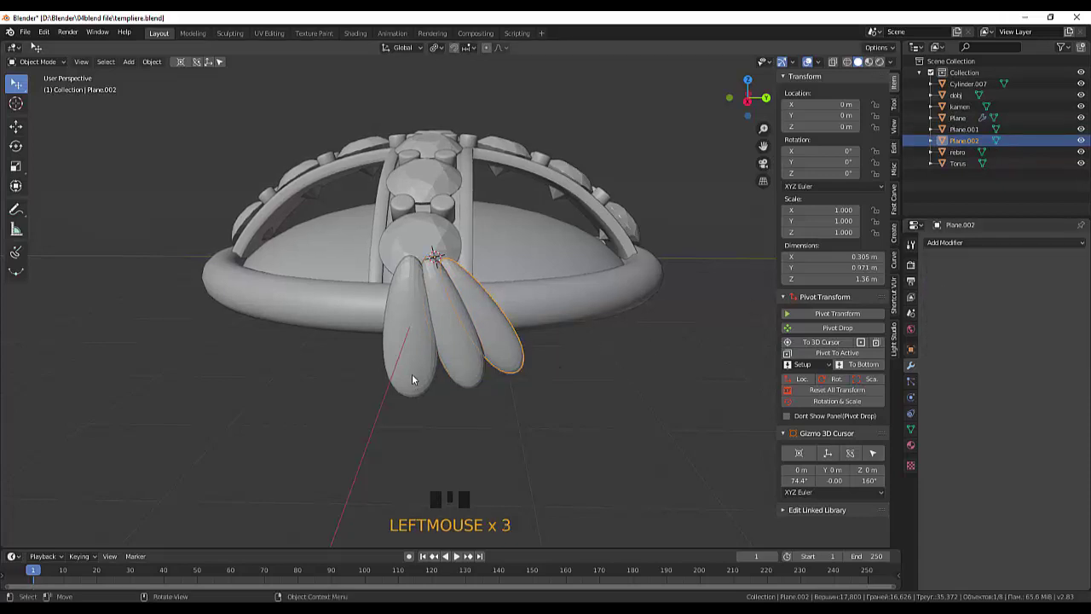
left_click(415, 372)
left_click(971, 279)
left_click(460, 364)
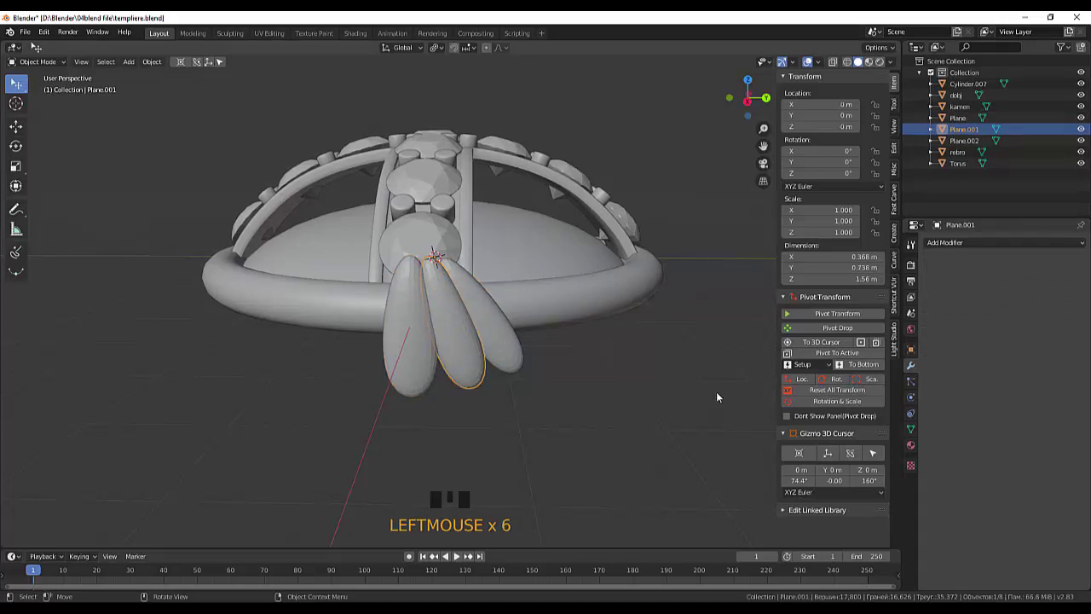
Step: Mirror the middle petal along Y and the right petal along both axes into a symmetric fan
left_click(949, 246)
left_click_drag(948, 246, 937, 321)
left_click(932, 307)
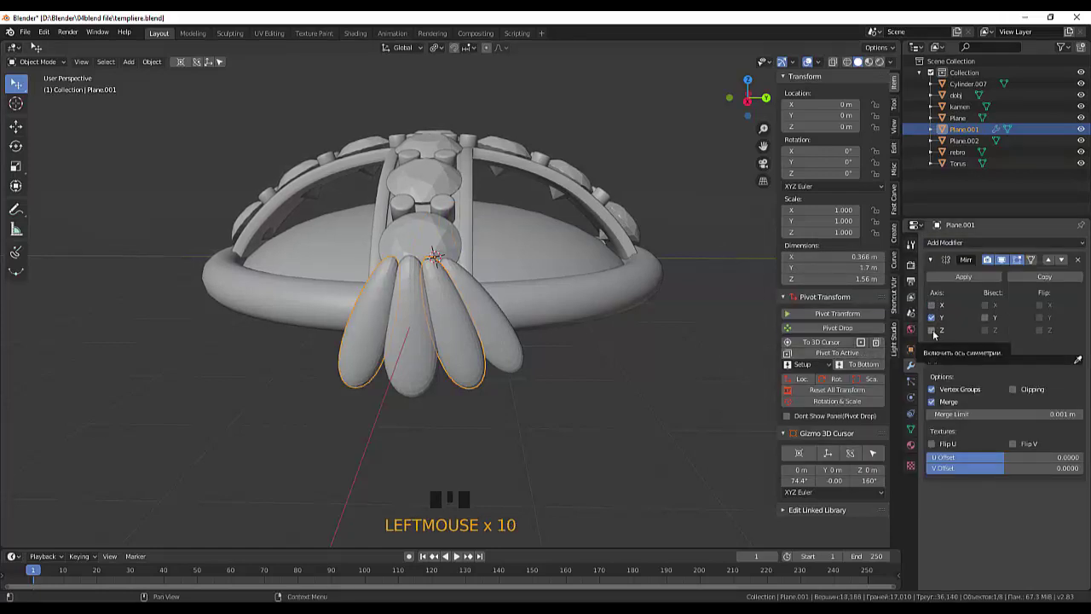
left_click(957, 284)
left_click(499, 352)
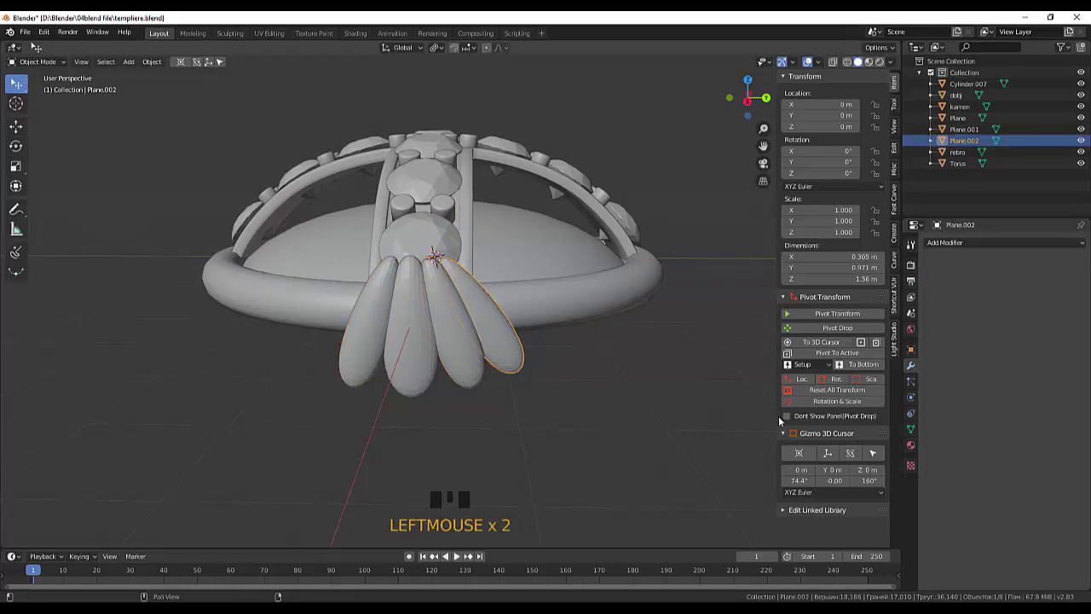
left_click_drag(937, 241, 863, 358)
left_click(933, 319)
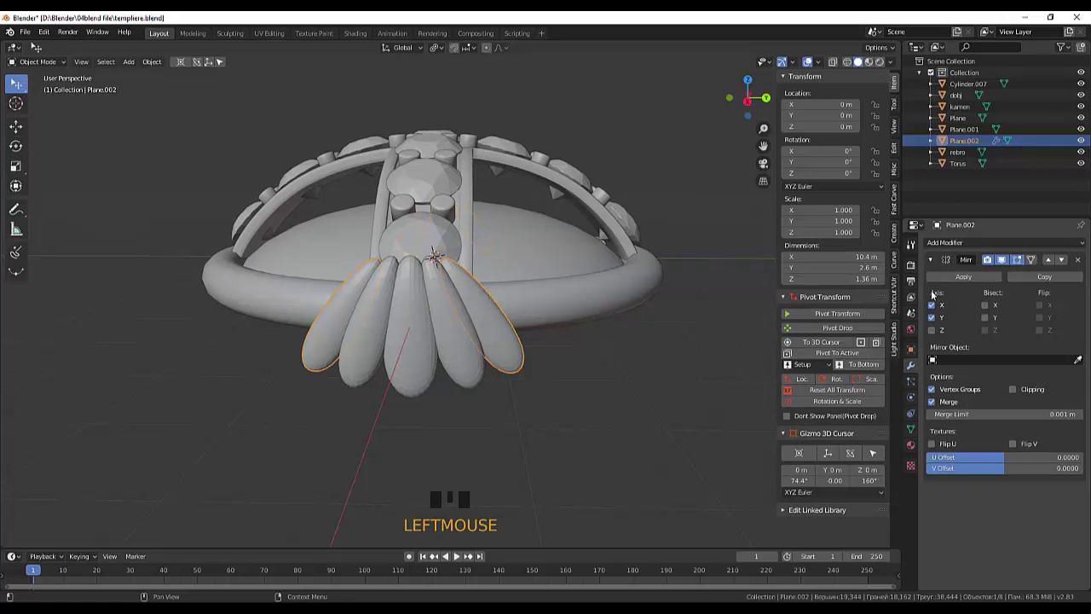
Step: Adjust the mirror settings and look over the domed piece and its ring from several angles
left_click(929, 307)
left_click(962, 284)
left_click(677, 505)
left_click_drag(616, 469, 602, 444)
left_click_drag(601, 443, 169, 200)
key("shift+a")
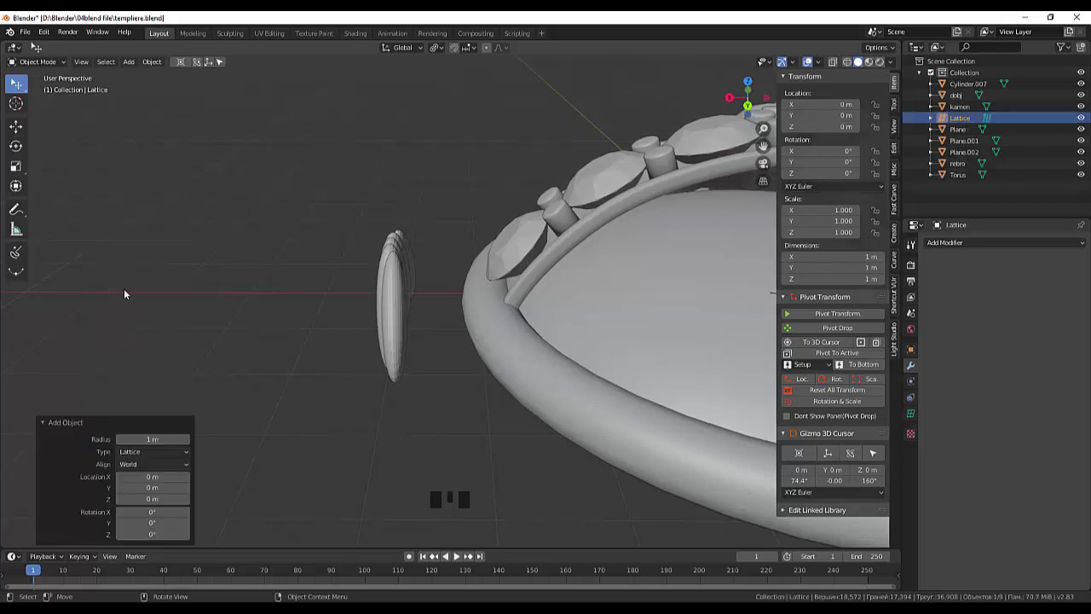
scroll("down", 3)
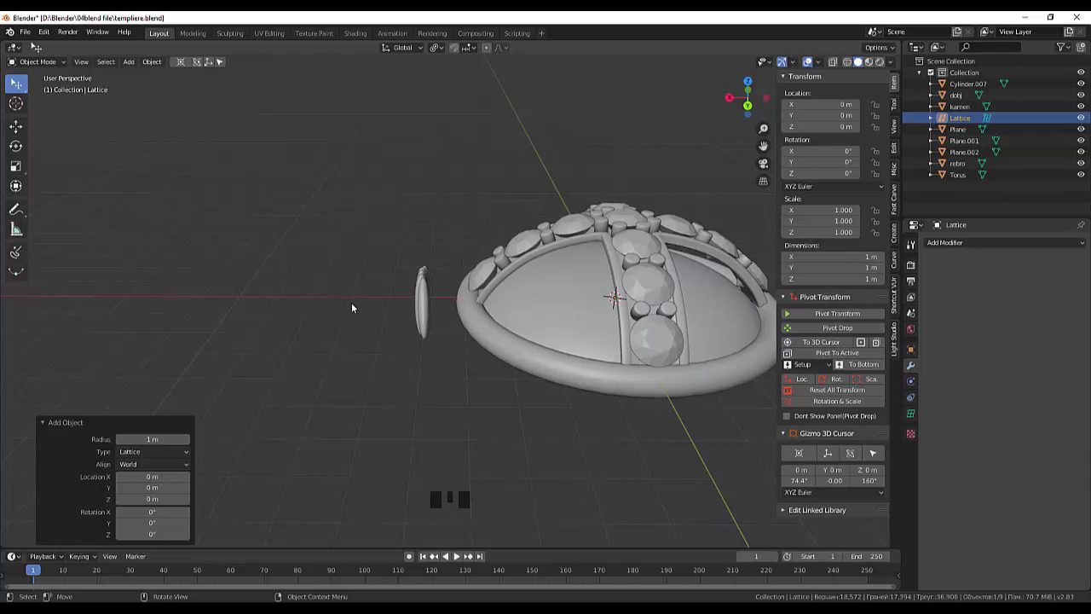
left_click_drag(401, 322, 507, 330)
left_click(507, 330)
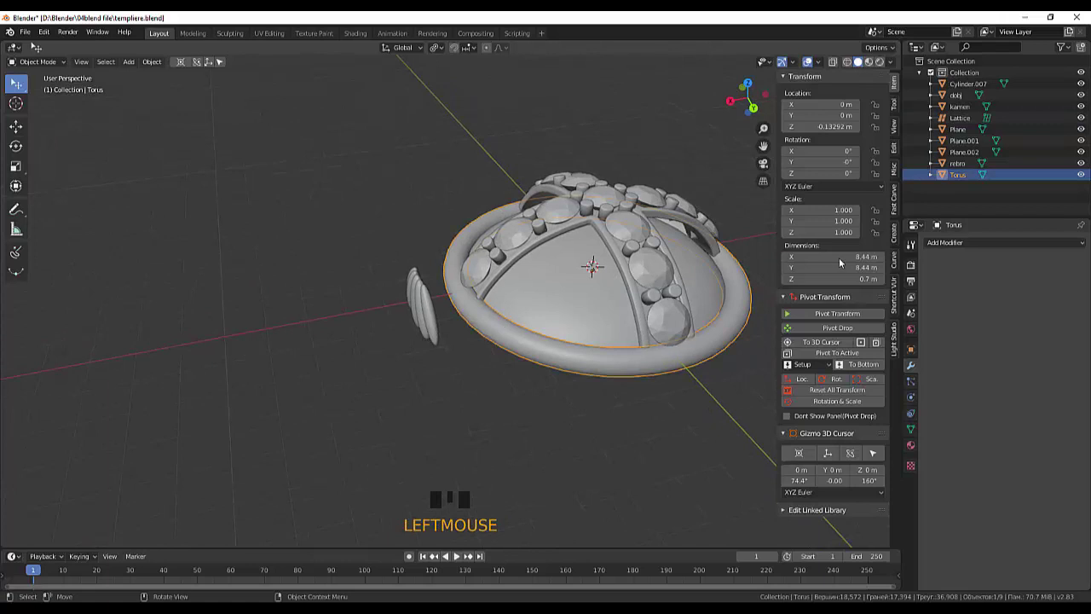
left_click_drag(570, 423, 562, 409)
Step: Join the three petal shapes into one fan object with Ctrl+J and isolate it in local view
left_click(438, 331)
left_click(426, 332)
left_click_drag(458, 334, 433, 337)
left_click(433, 337)
left_click(464, 333)
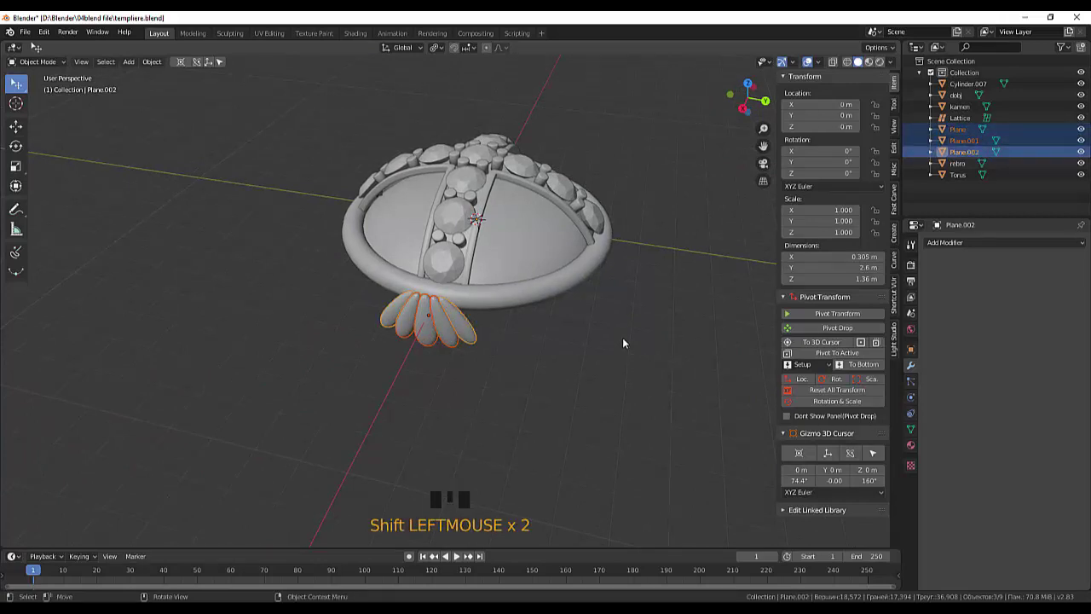
key("ctrl+j")
left_click(597, 371)
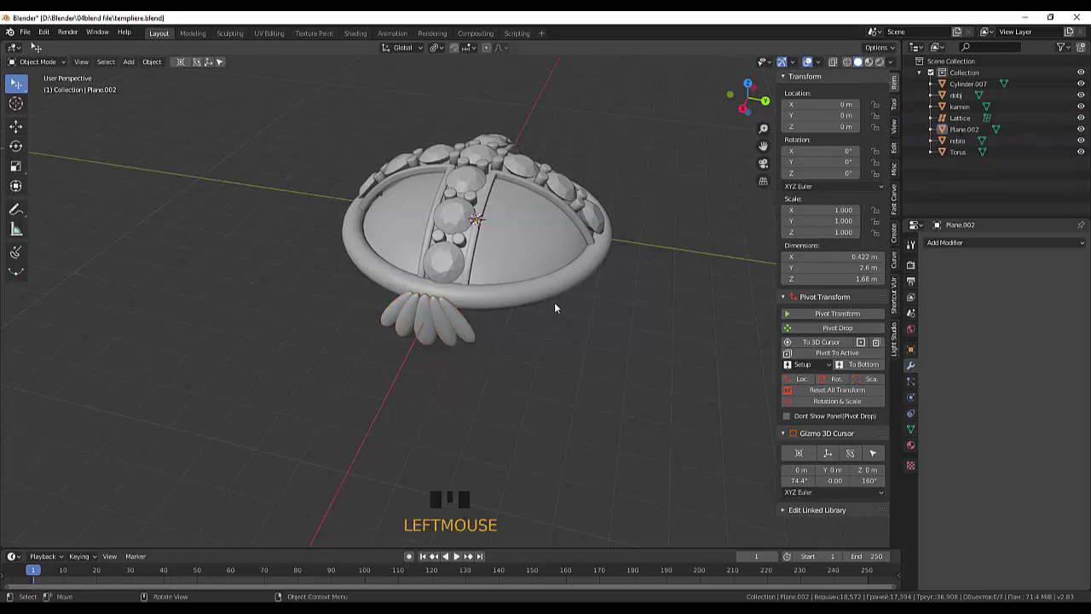
left_click(434, 333)
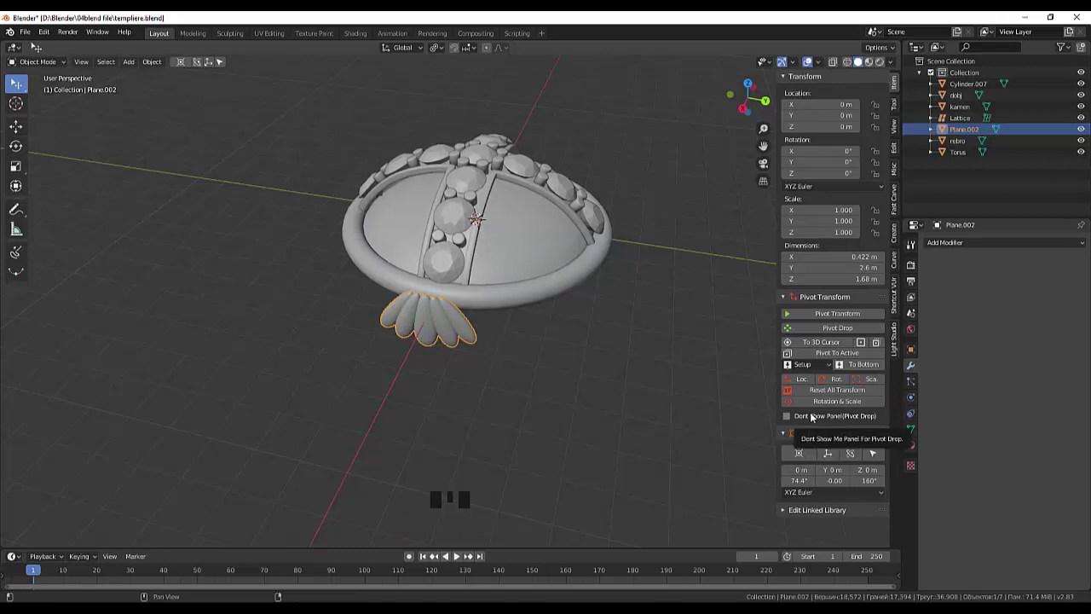
key("KP_Divide")
left_click(594, 458)
Step: Set the petal fan to Shade Smooth
left_click_drag(593, 436, 556, 384)
left_click(557, 384)
right_click(553, 386)
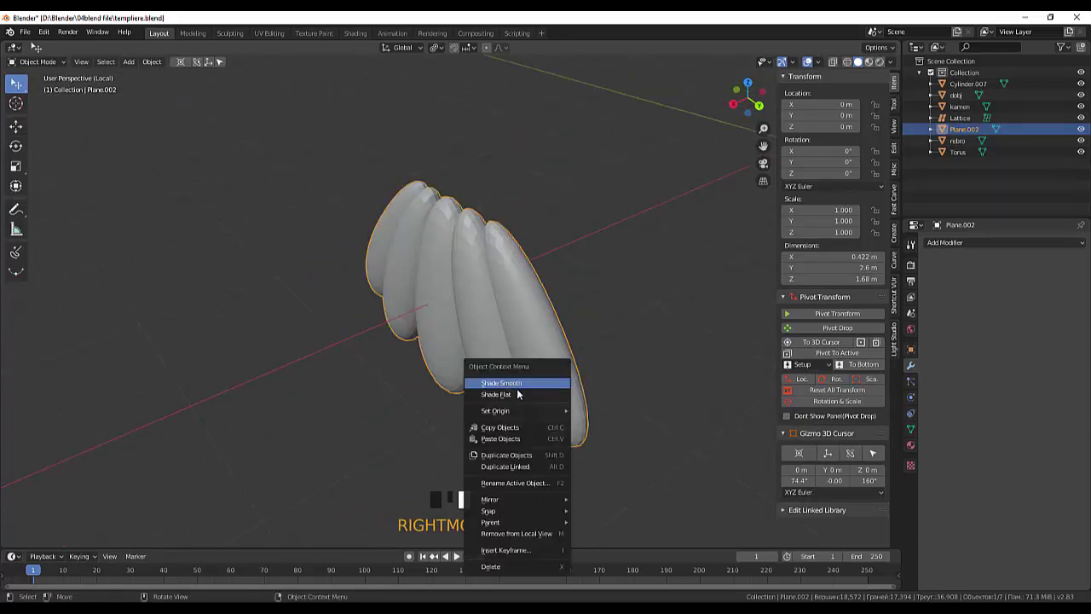
left_click(604, 389)
left_click_drag(611, 380, 558, 358)
scroll("down", 3)
scroll("up", 3)
scroll("up", 3)
Step: Add a lattice, move it onto the petal fan and stretch it to enclose all five petals
key("shift+a")
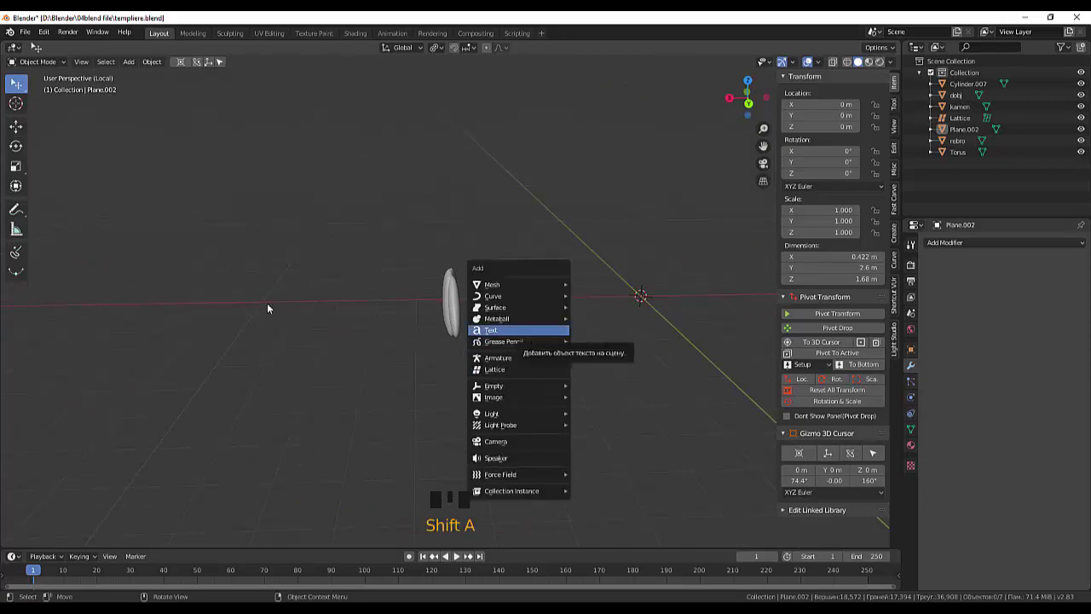
left_click_drag(29, 62, 555, 374)
key("shift+a")
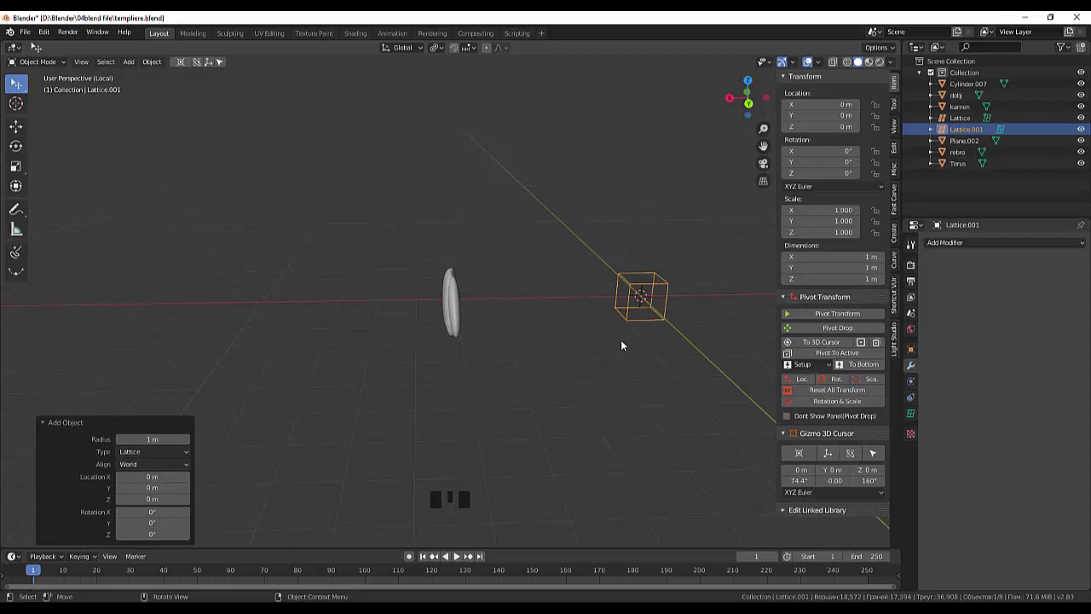
key("KP_3")
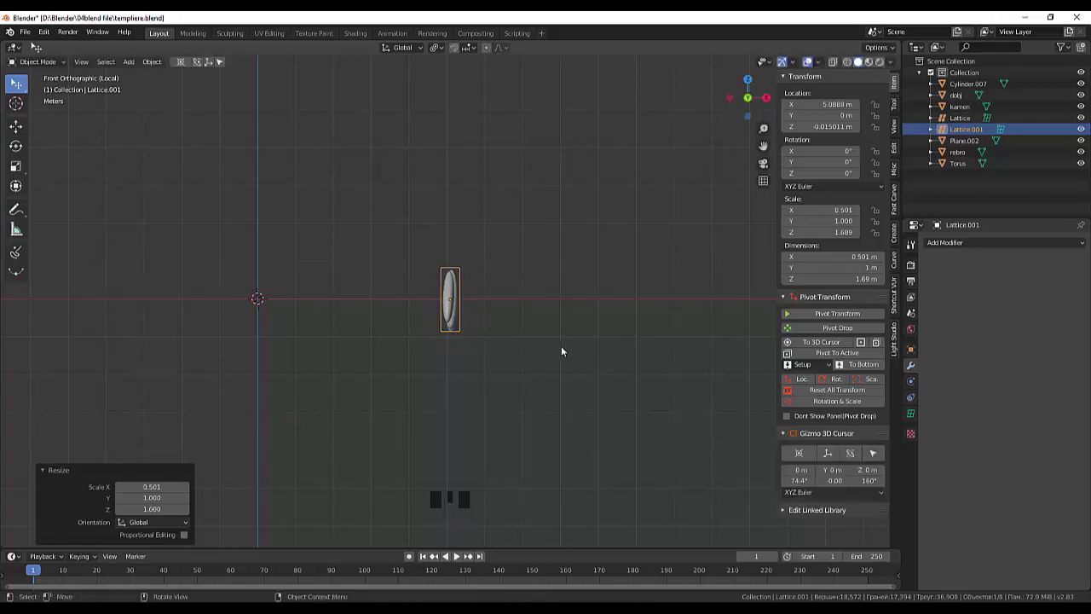
left_click(1001, 134)
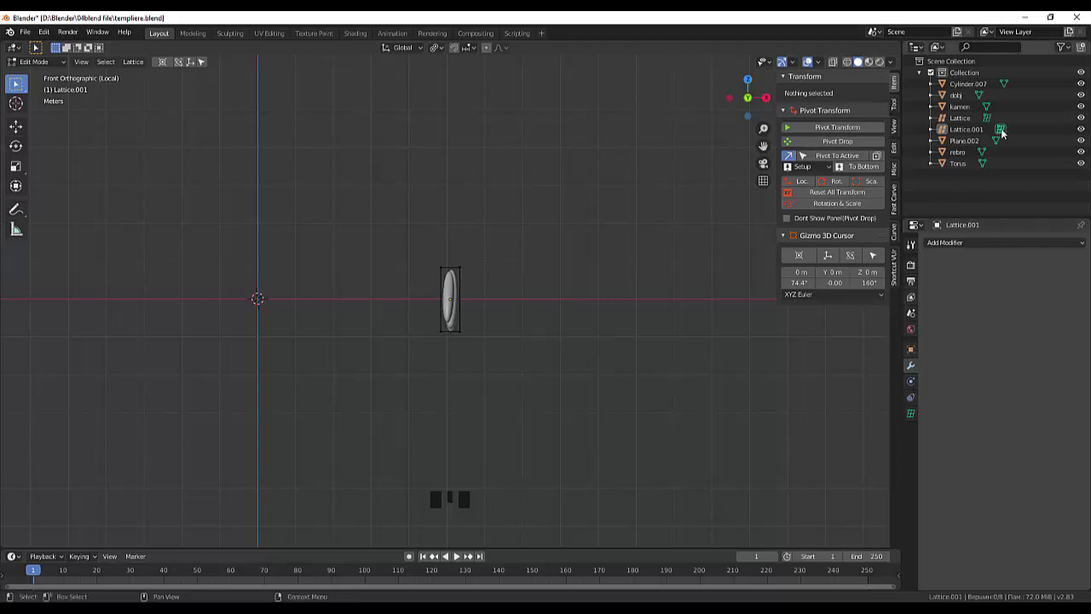
left_click(1005, 130)
left_click(966, 133)
left_click_drag(500, 352, 563, 452)
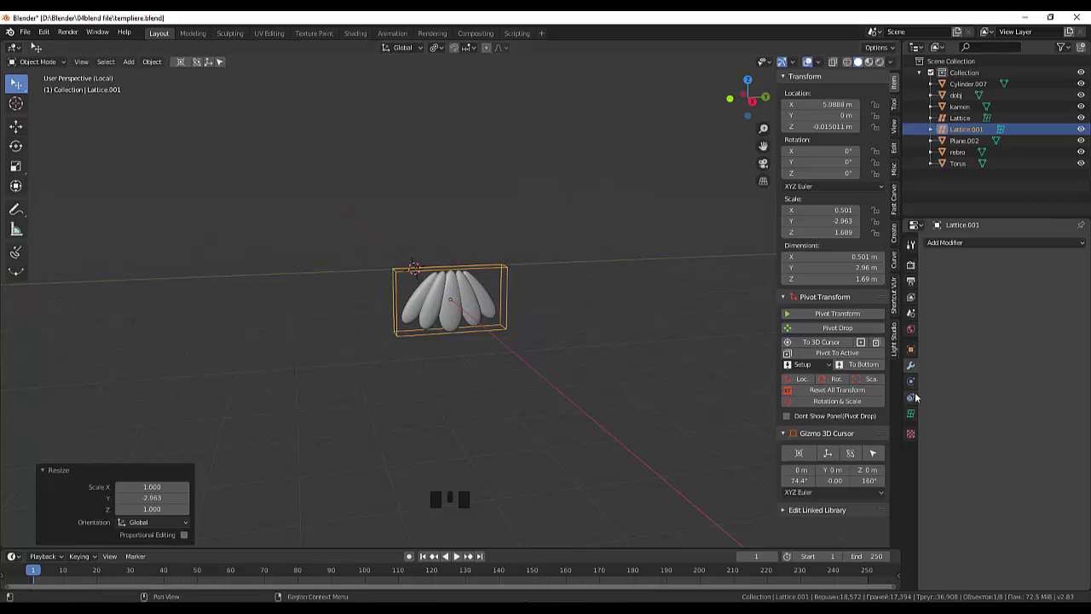
Step: Raise the lattice's U and W resolution in its data properties
left_click(916, 415)
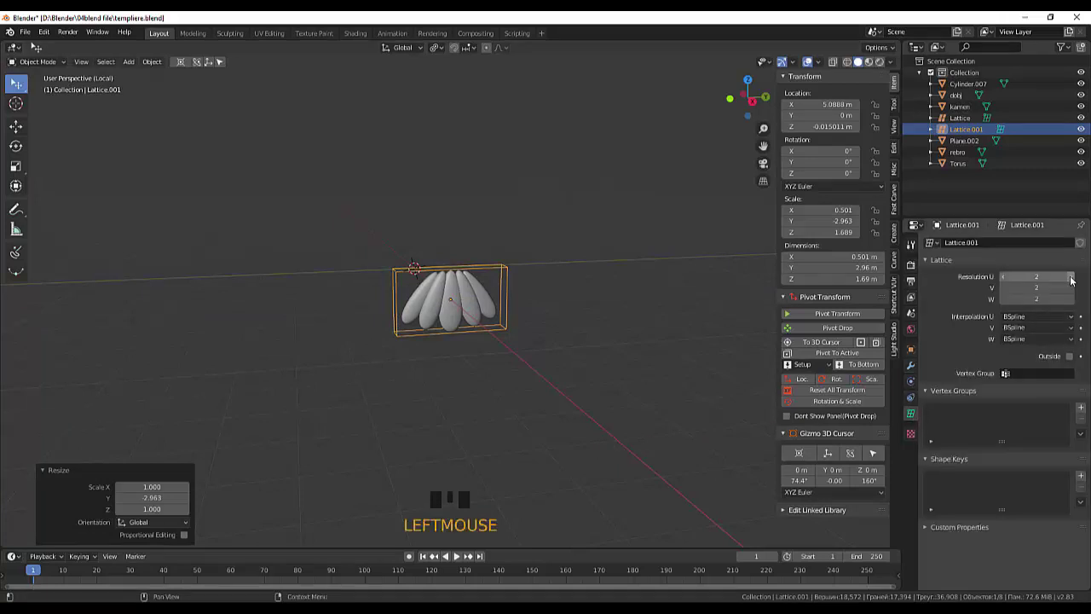
left_click(1073, 280)
left_click(1076, 302)
left_click_drag(570, 399, 542, 403)
scroll("up", 3)
scroll("up", 3)
left_click(1075, 302)
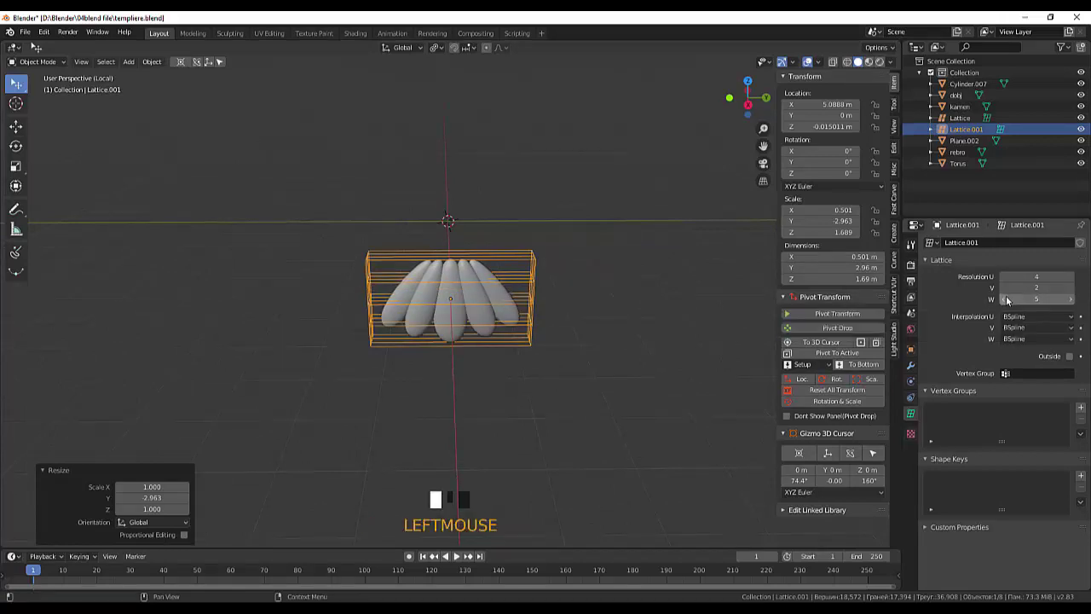
Step: Settle the lattice resolution at U 3, V 4, W 4 while inspecting it around the fan
left_click_drag(1007, 305, 1011, 305)
left_click(1073, 304)
left_click_drag(528, 419, 1076, 290)
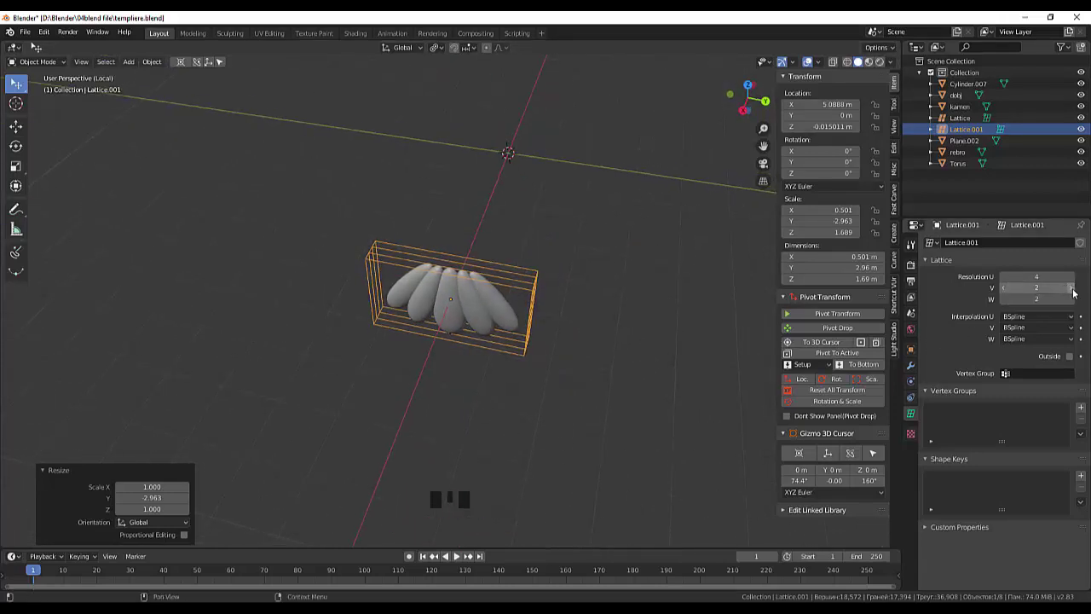
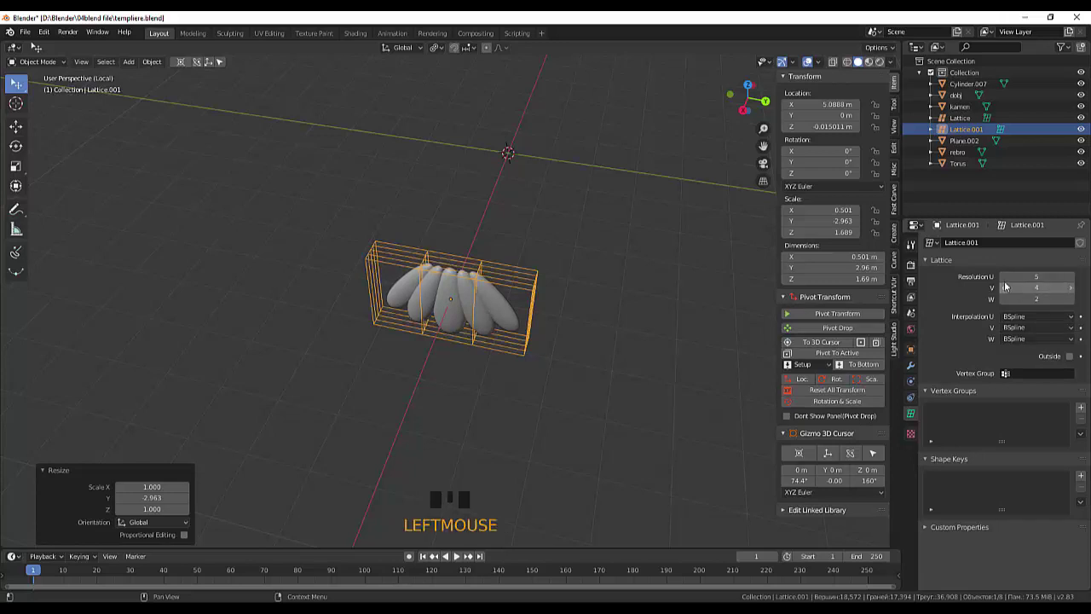
left_click_drag(1006, 283, 971, 311)
left_click(705, 422)
left_click_drag(695, 378, 534, 301)
left_click(535, 301)
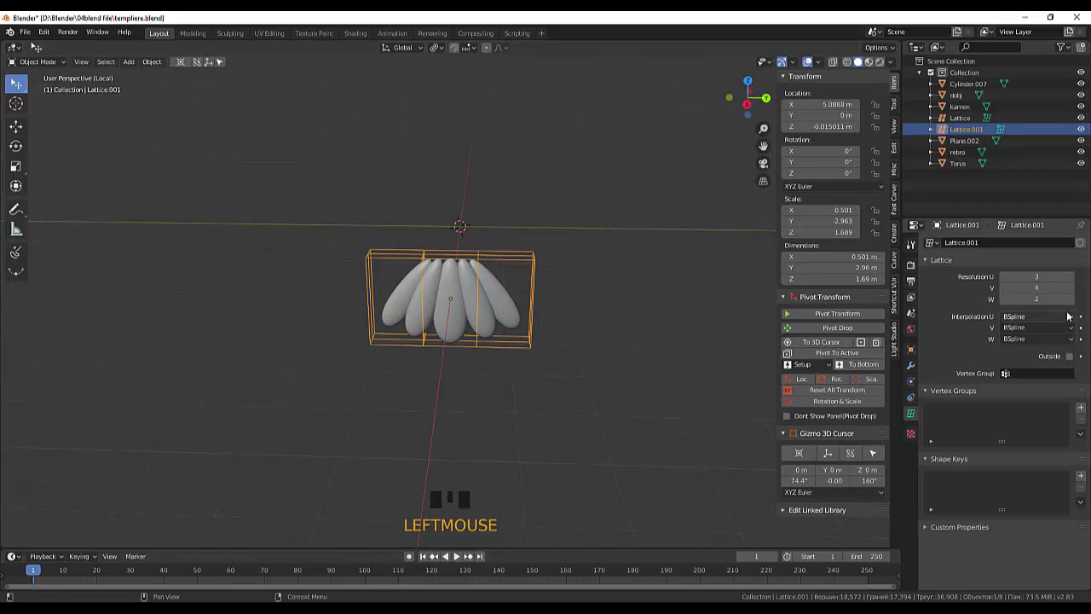
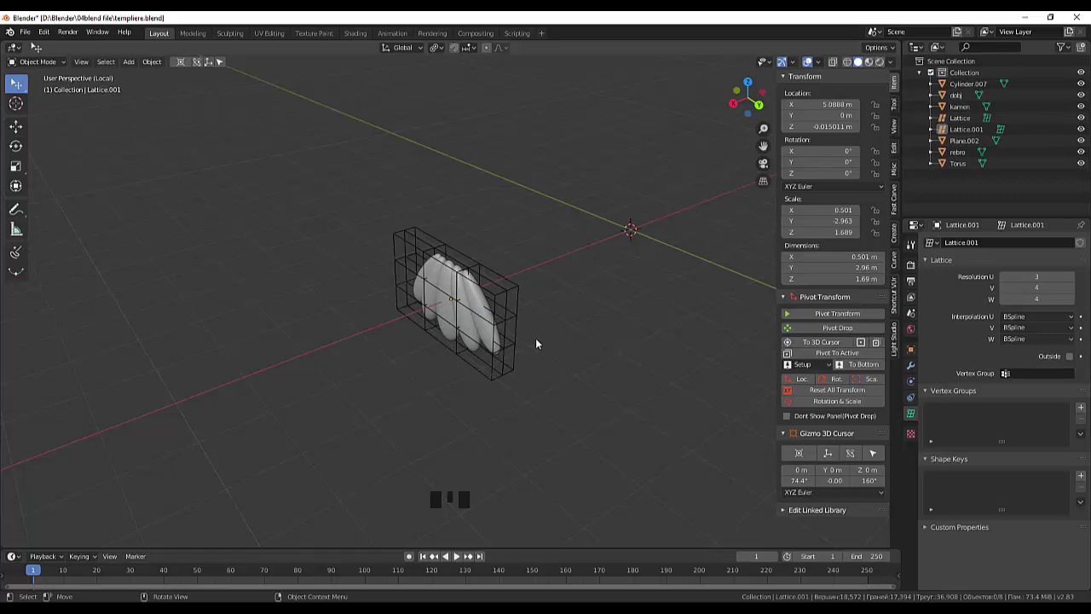
Step: Leave local view and look at the whole domed piece from behind, zoomed in
key("KP_Divide")
left_click_drag(539, 347, 444, 318)
key("KP_1")
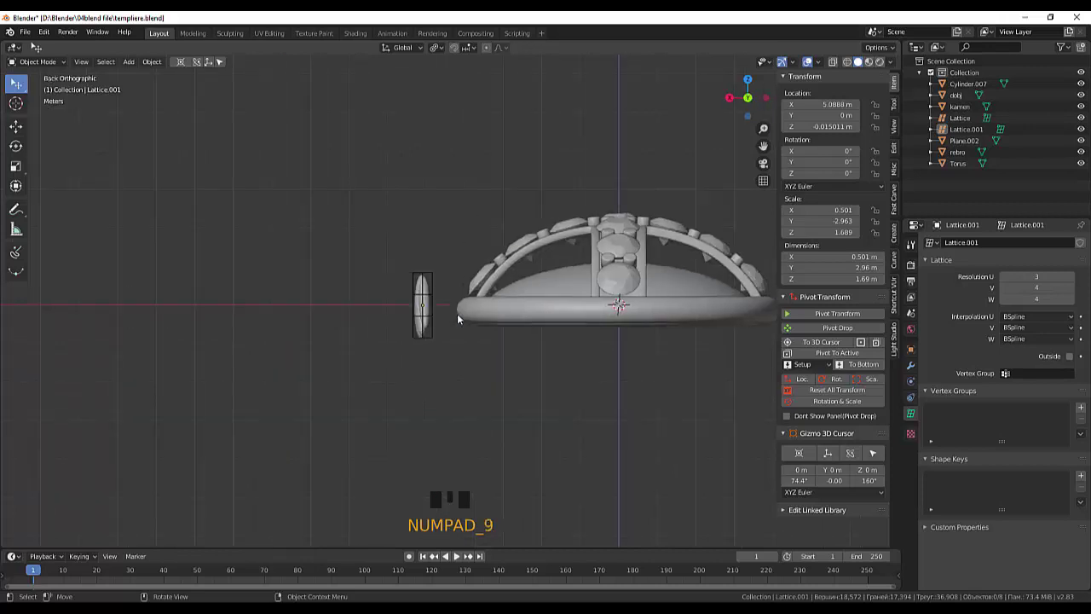
scroll("up", 3)
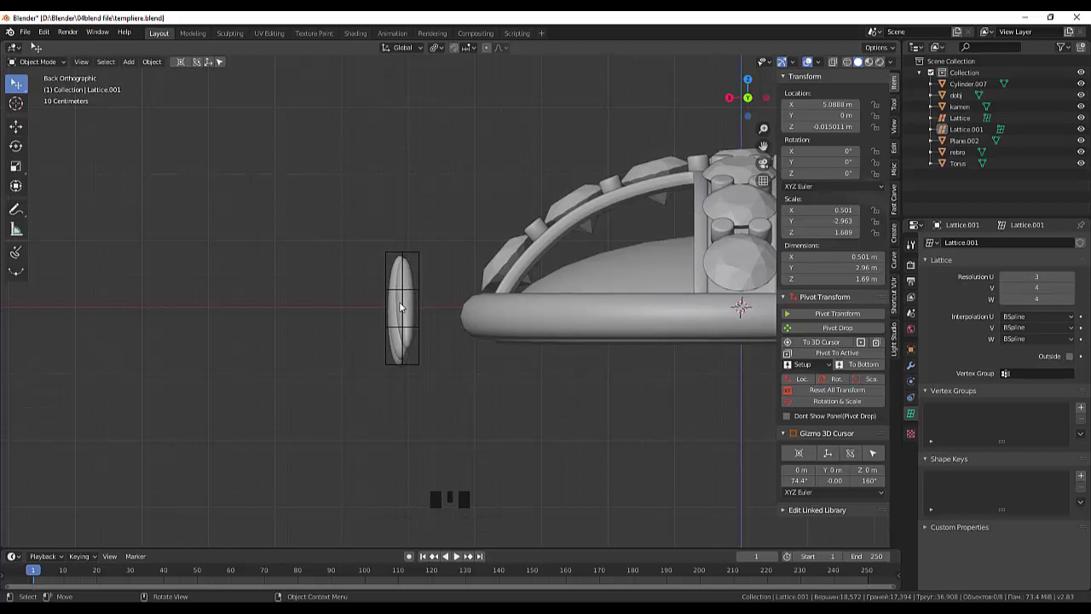
Step: Move the petal fan and its lattice together next to the rim of the dome
left_click(403, 305)
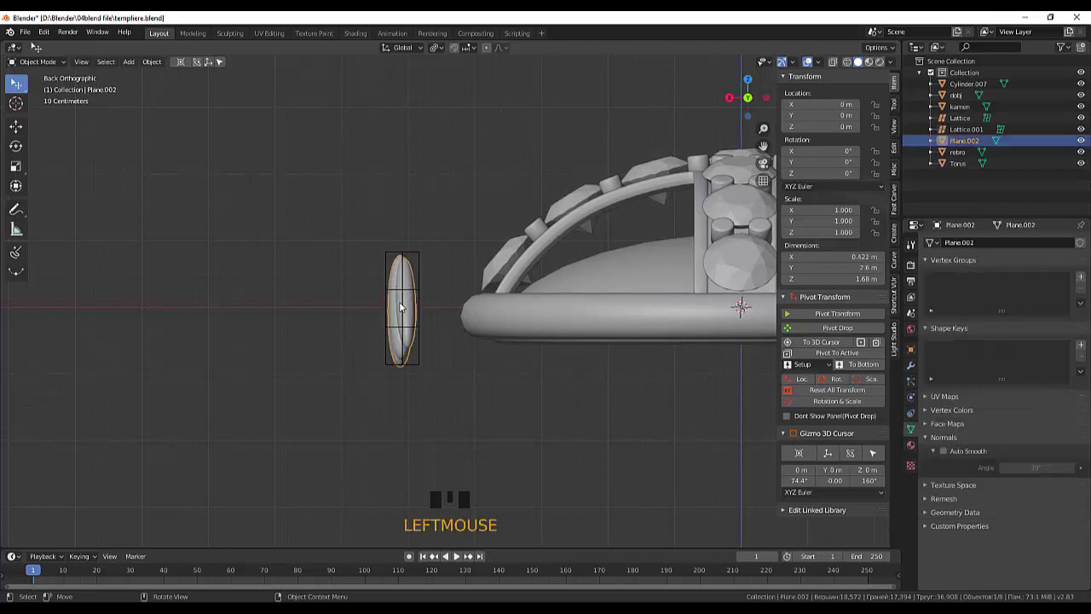
key("g")
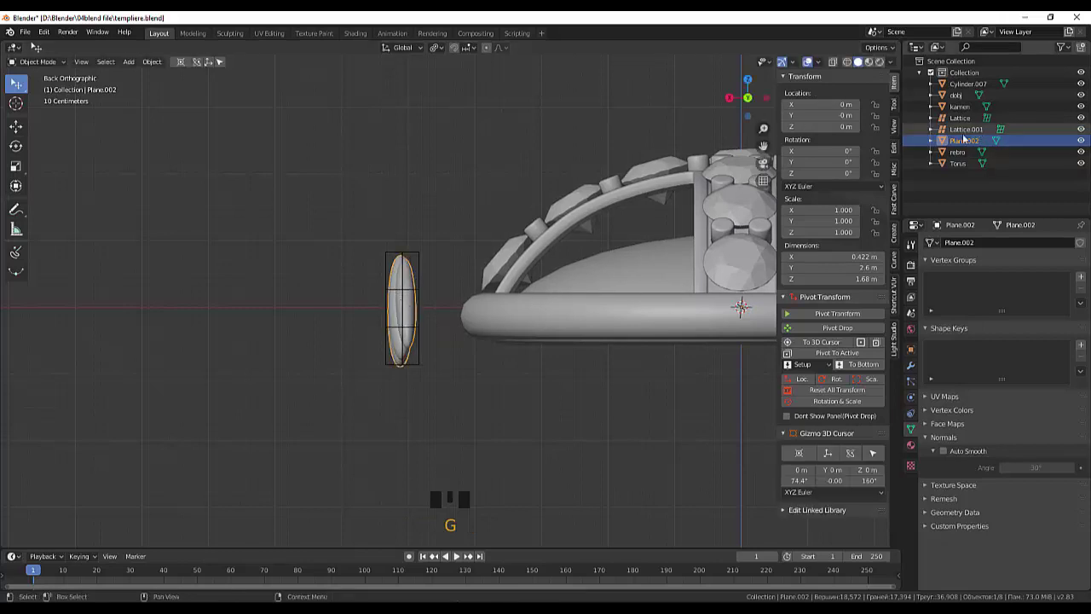
left_click(422, 257)
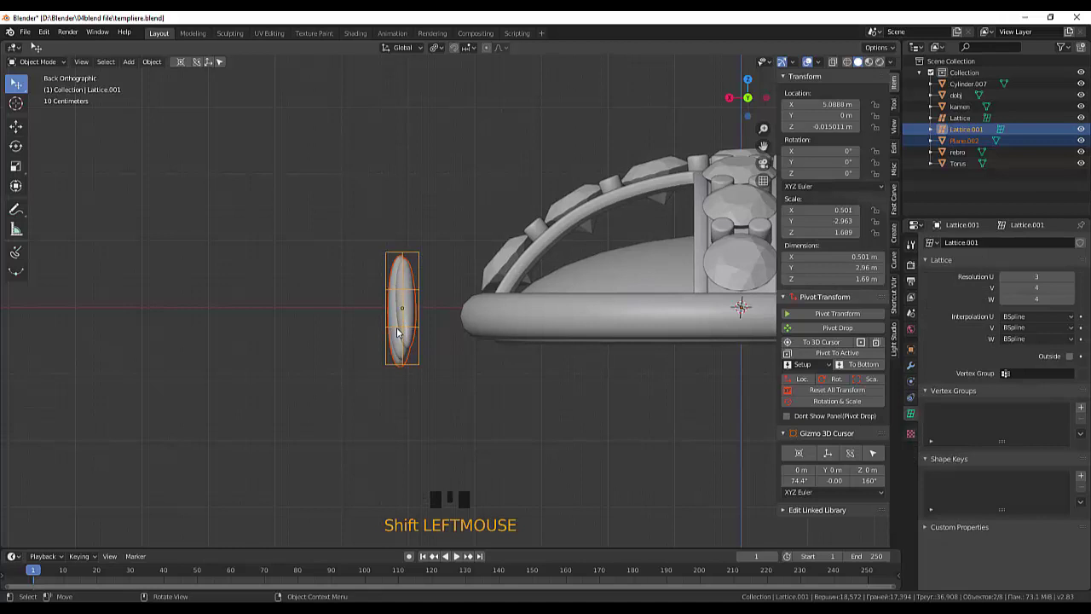
key("g")
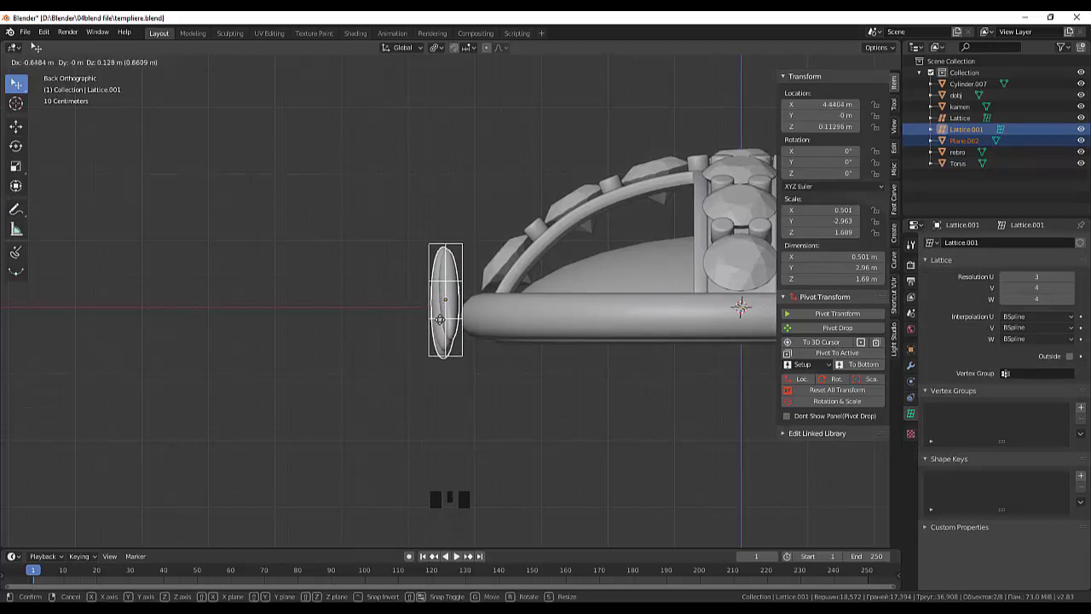
left_click(495, 364)
left_click(465, 247)
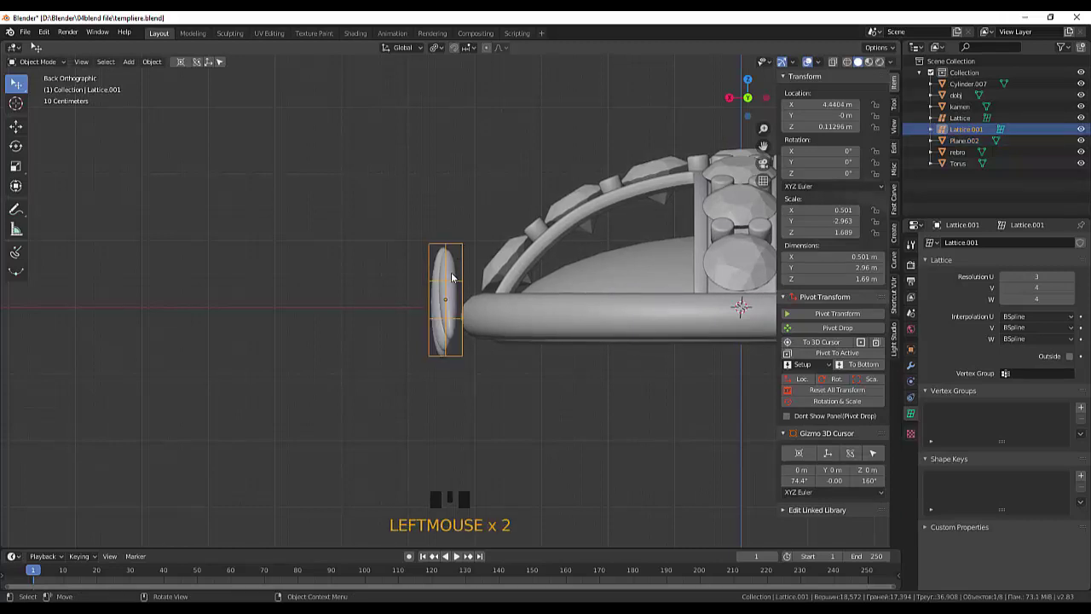
left_click(455, 277)
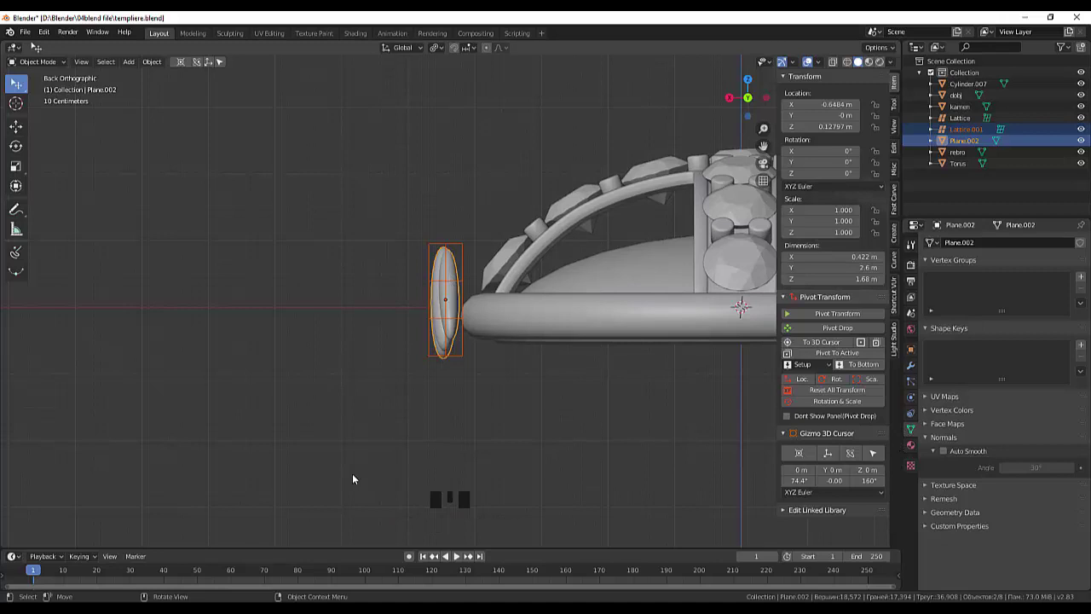
Step: Give the petal fan a Lattice modifier targeting Lattice.001 and remove the duplicate modifier
left_click(607, 413)
left_click_drag(510, 401, 452, 535)
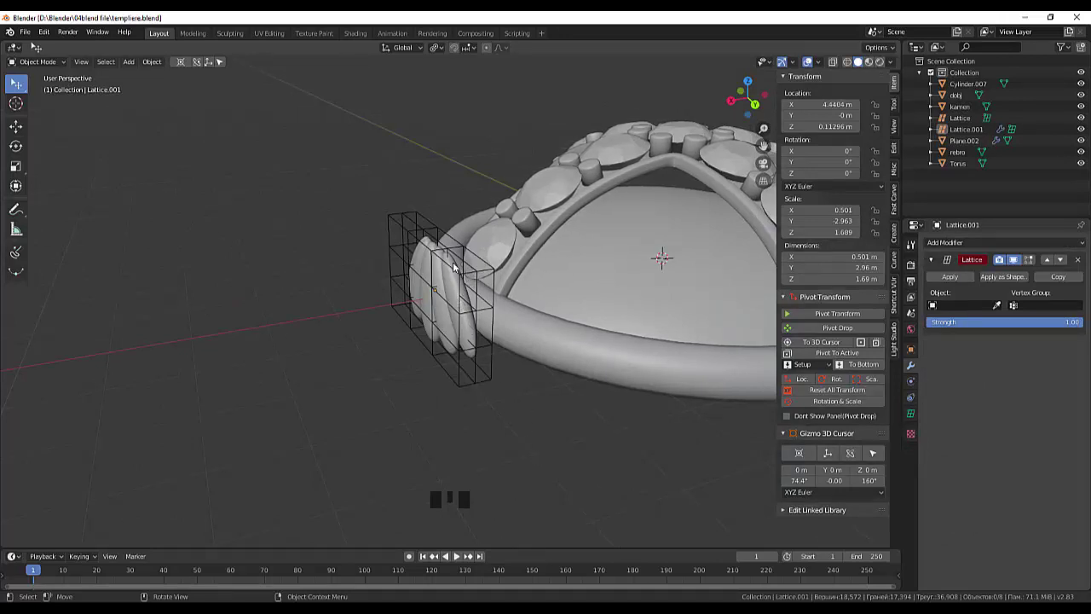
left_click(453, 268)
left_click(455, 296)
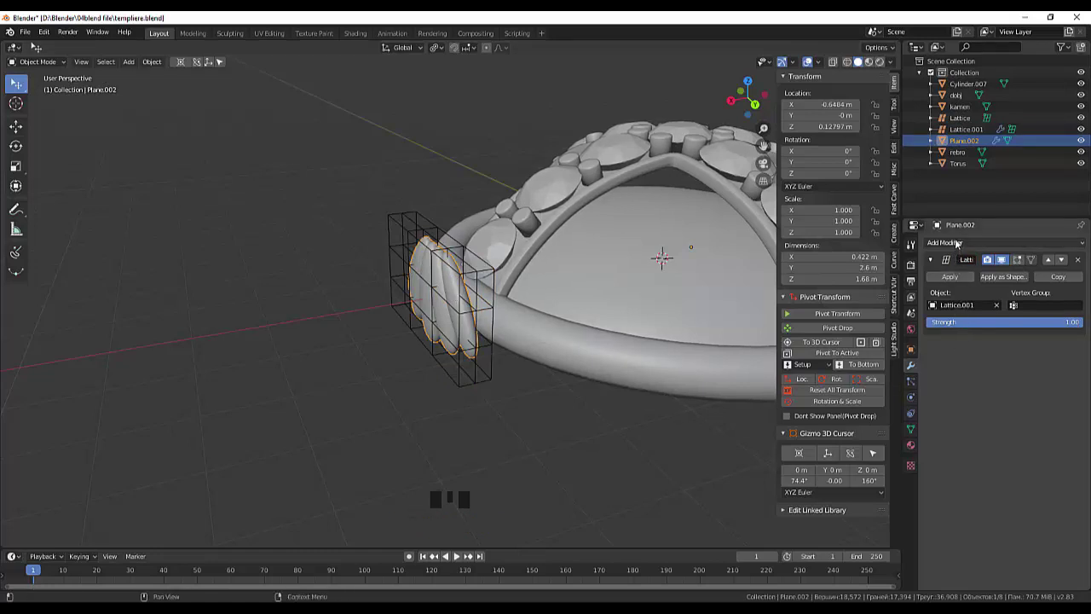
left_click_drag(951, 250, 984, 420)
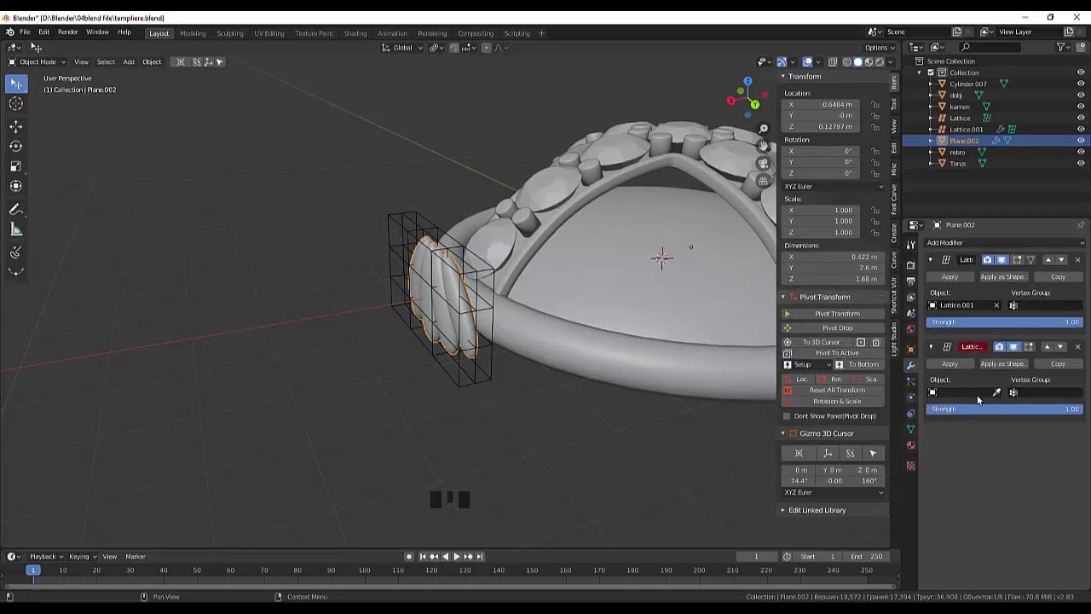
left_click(934, 397)
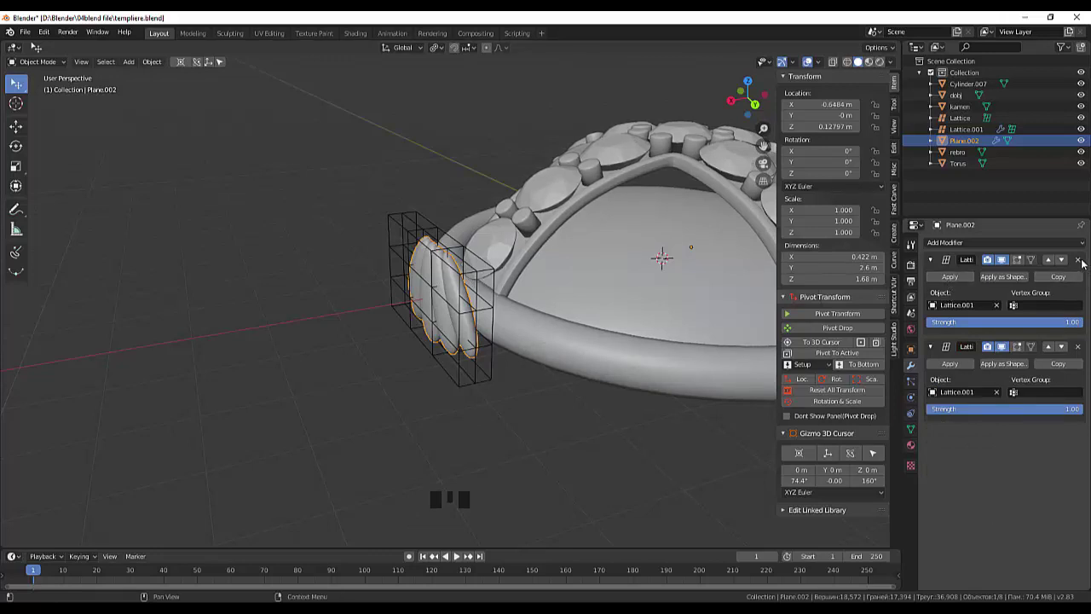
left_click(1085, 262)
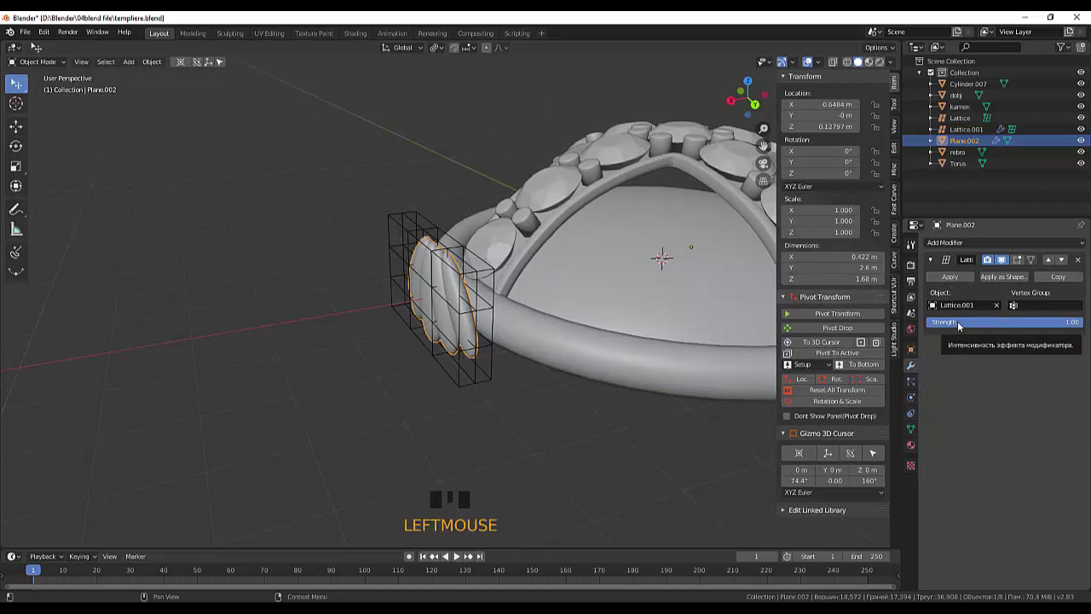
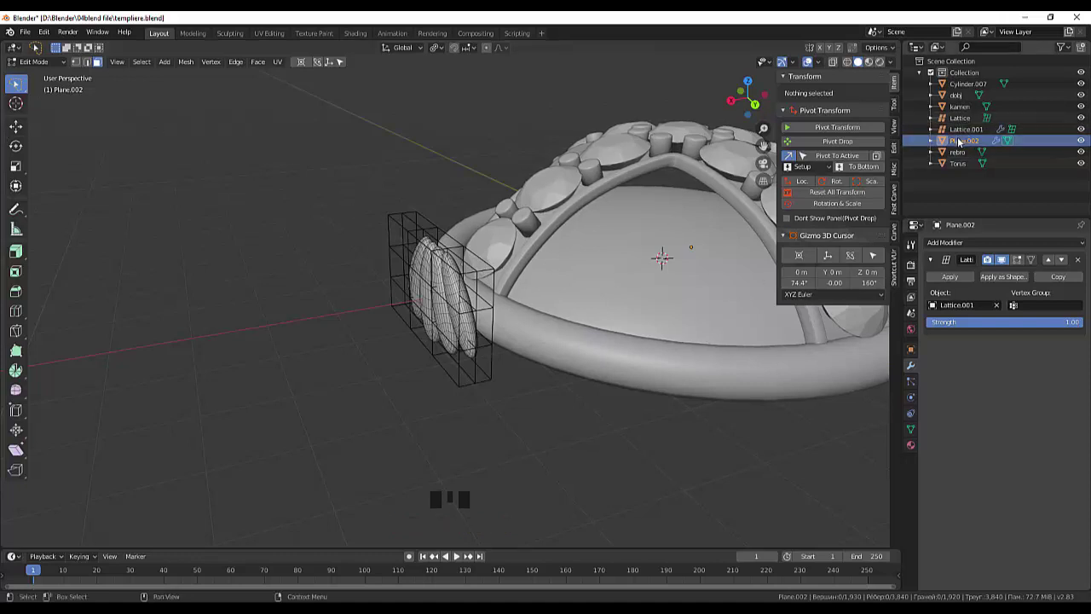
Step: Make Lattice.001 the active object and return to Object Mode
left_click(962, 135)
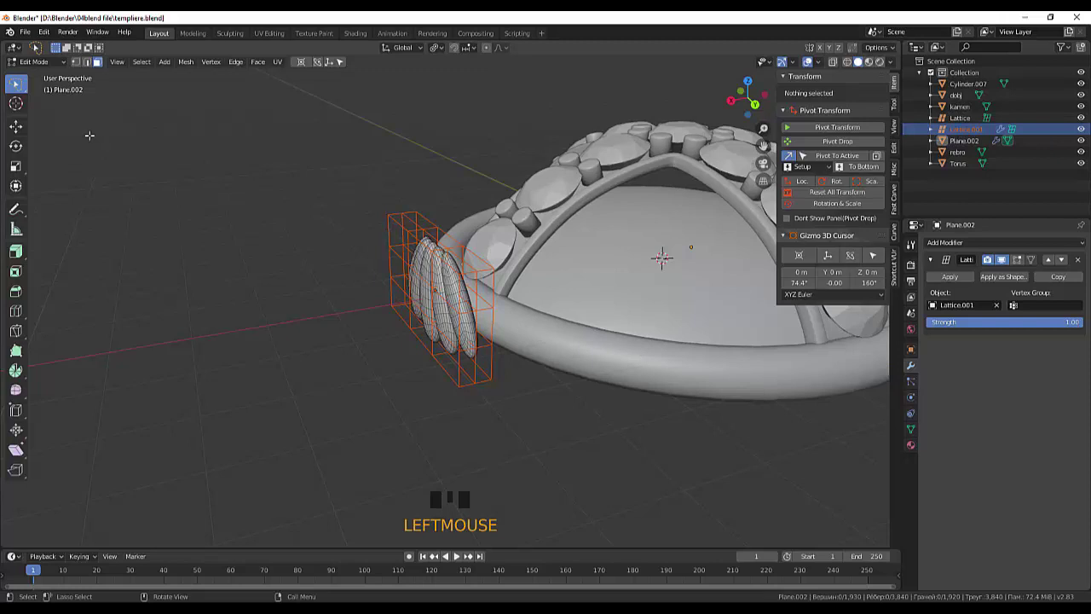
left_click(80, 65)
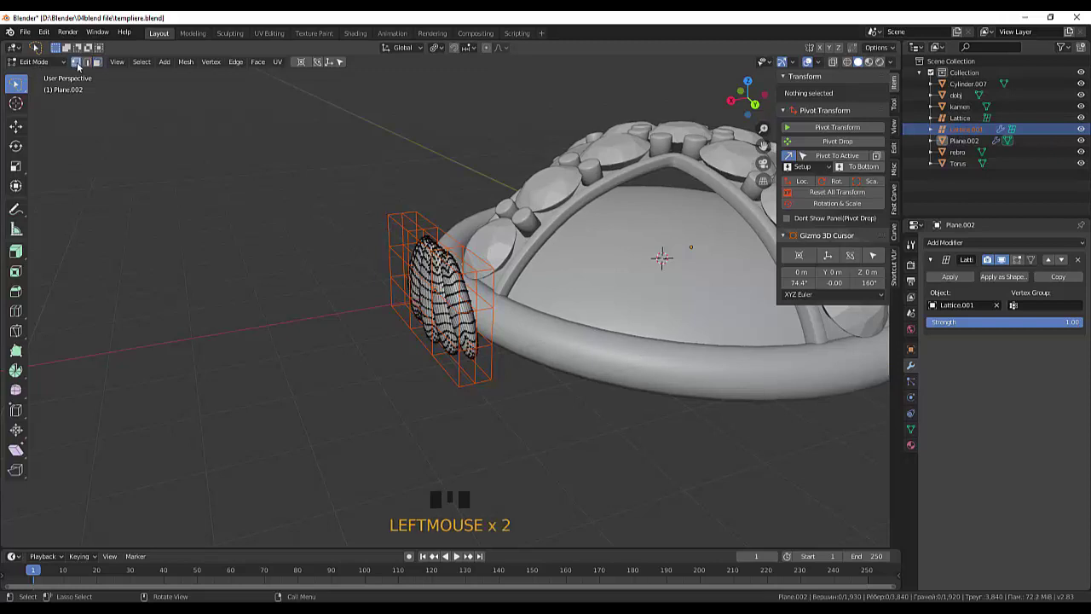
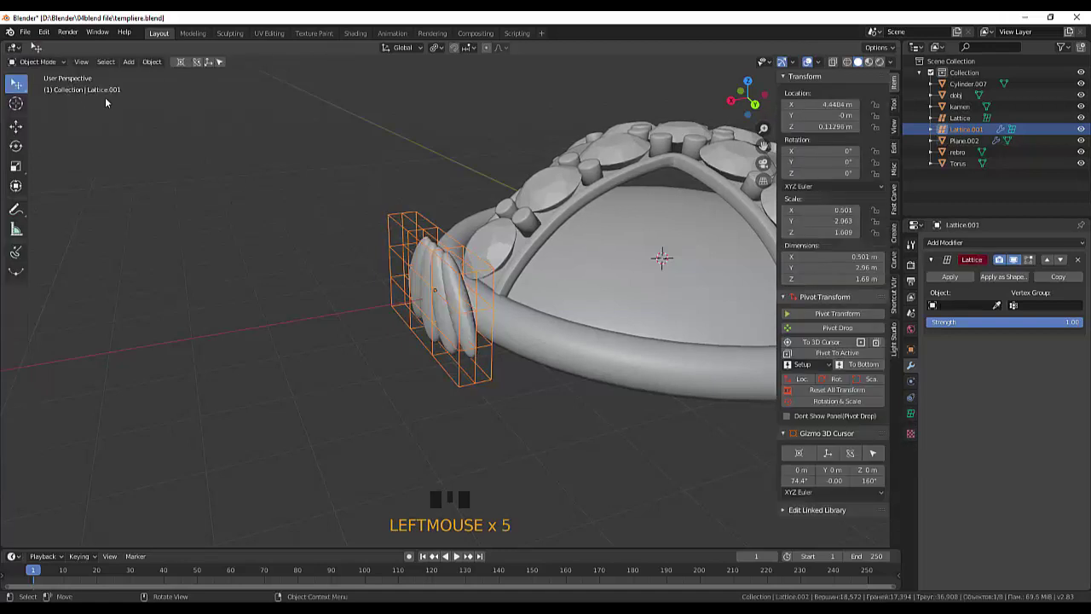
Step: In lattice Edit Mode, push the top row of lattice points along X toward the ring
left_click_drag(50, 69, 75, 75)
left_click_drag(75, 75, 75, 75)
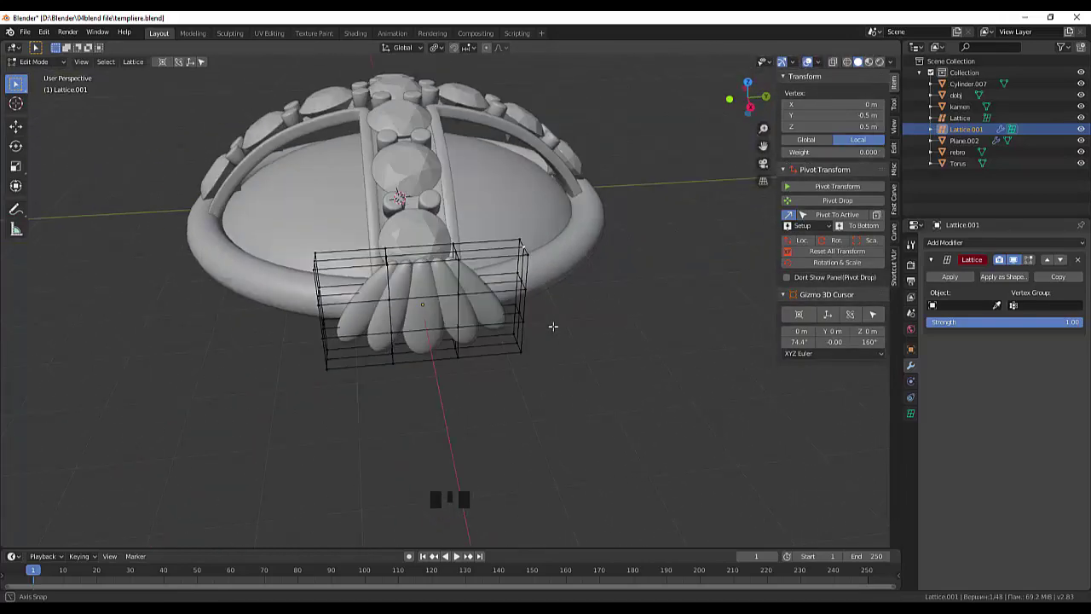
left_click_drag(75, 75, 75, 75)
left_click(75, 75)
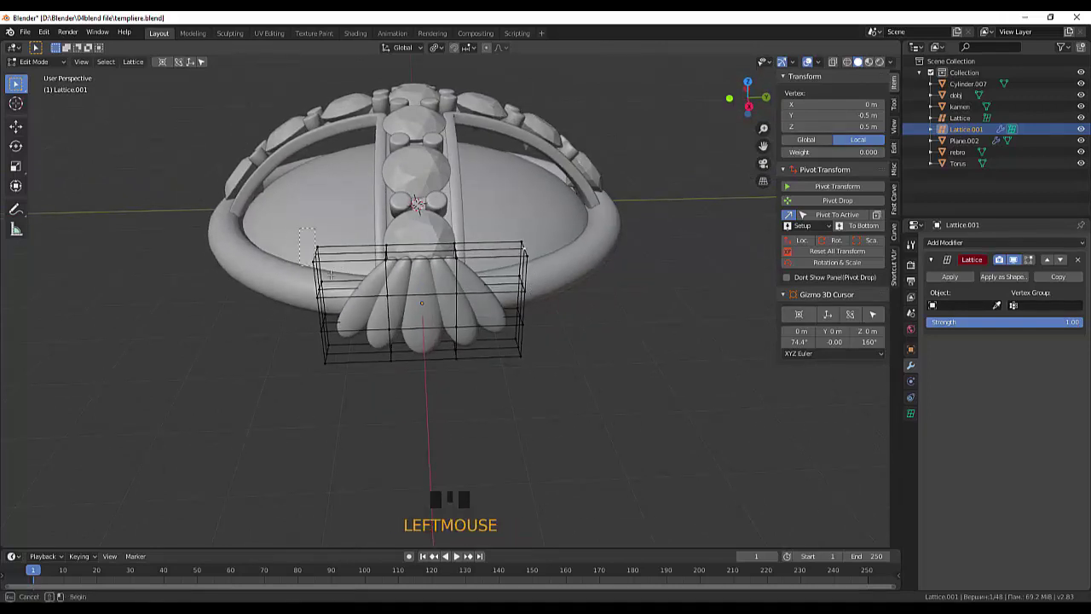
right_click(75, 75)
left_click_drag(75, 75, 75, 75)
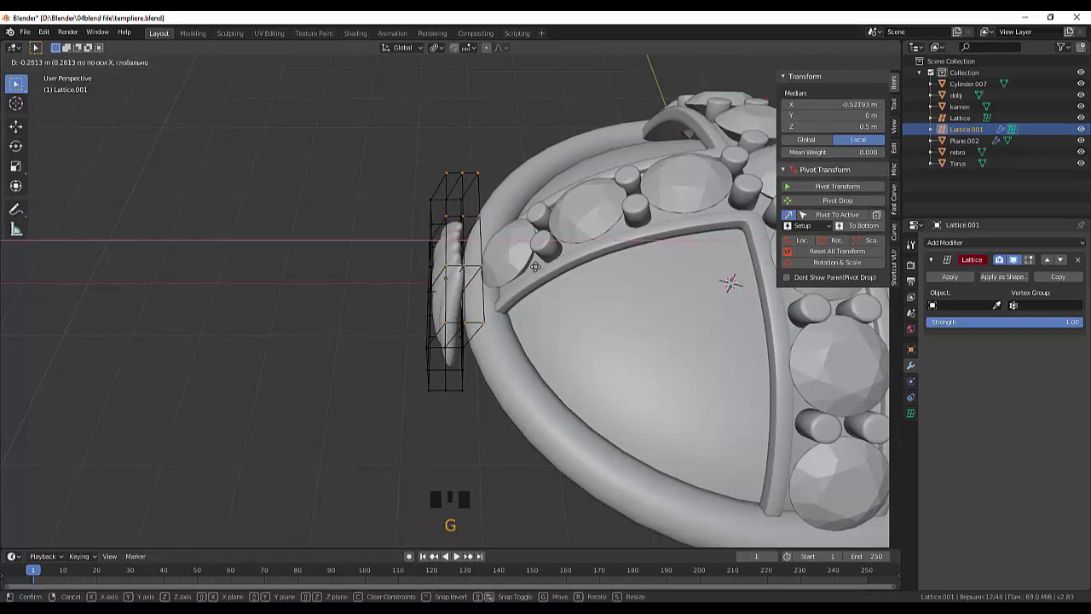
Step: Move the lower row of lattice points inward so the petal fan bends toward the ring
left_click_drag(75, 75, 75, 75)
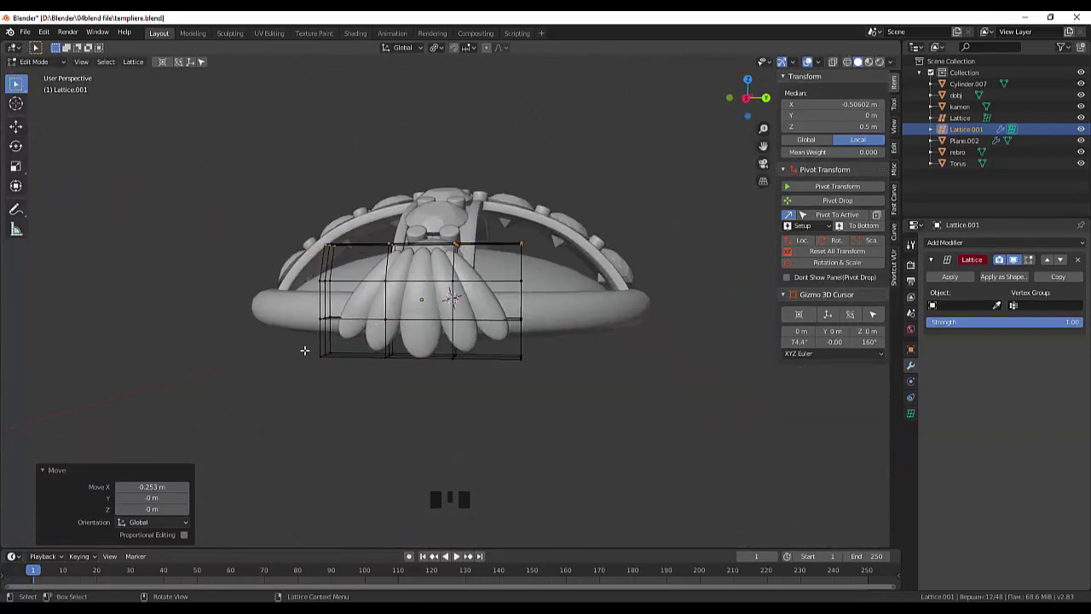
left_click_drag(75, 75, 75, 75)
left_click(75, 75)
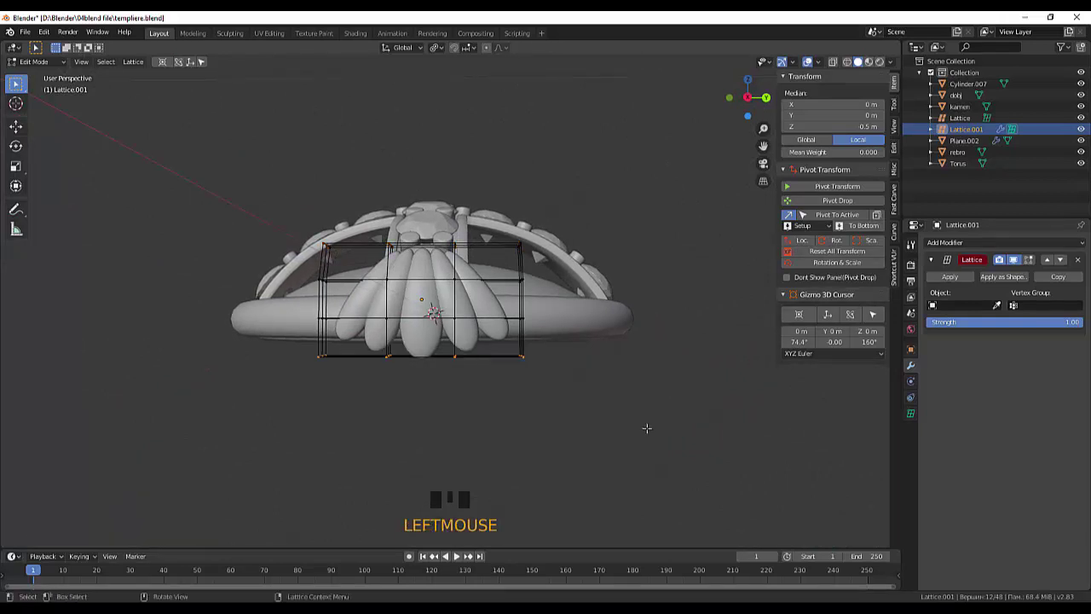
left_click_drag(75, 75, 75, 75)
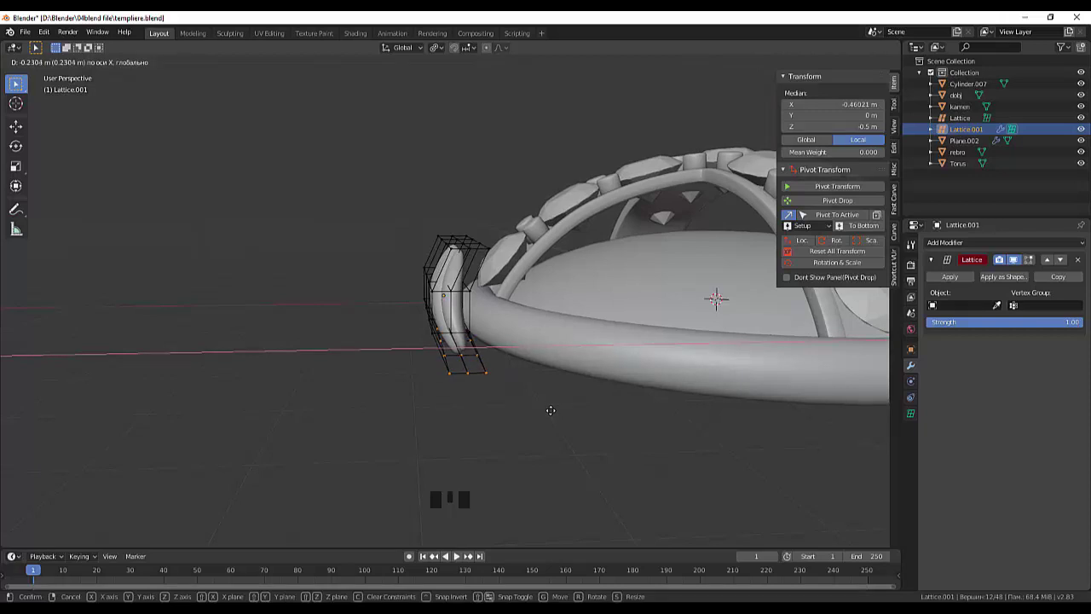
left_click_drag(75, 75, 75, 75)
left_click(75, 75)
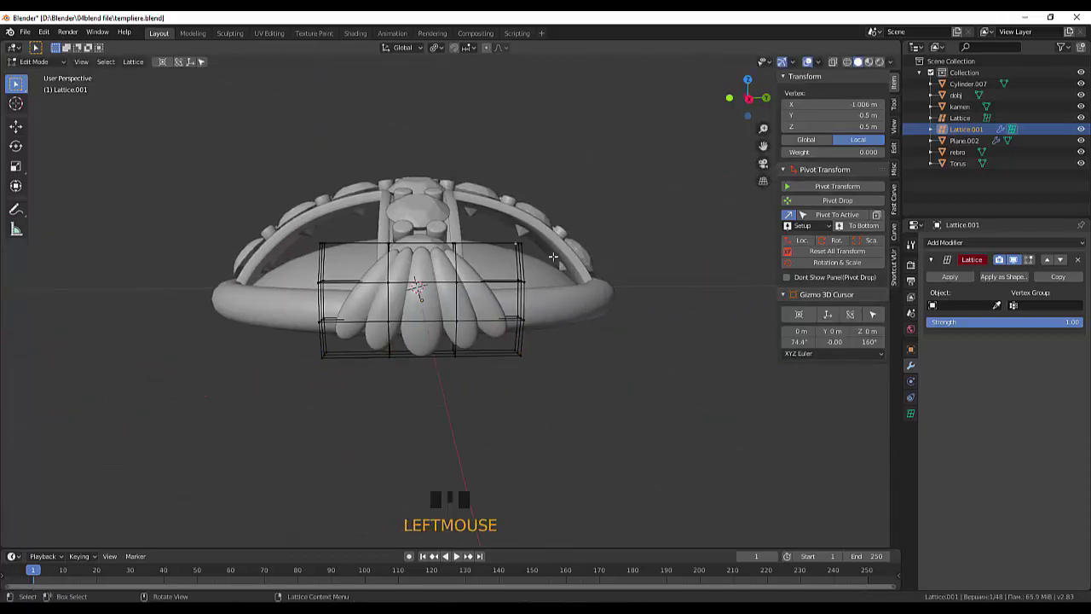
Step: Leave Edit Mode, select Plane.002 and begin uniformly shrinking the petal fan
left_click_drag(75, 75, 75, 75)
left_click_drag(75, 75, 34, 61)
left_click_drag(33, 61, 423, 309)
key("s")
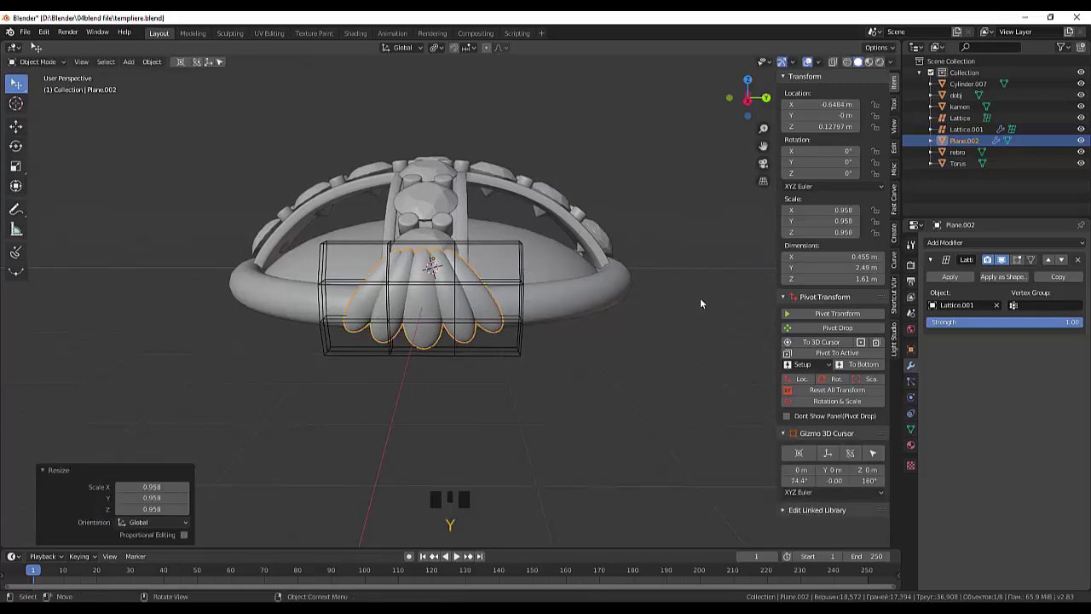
Step: Confirm the petal fan at about 0.958 scale and narrow it along Y
left_click(487, 308)
key("s")
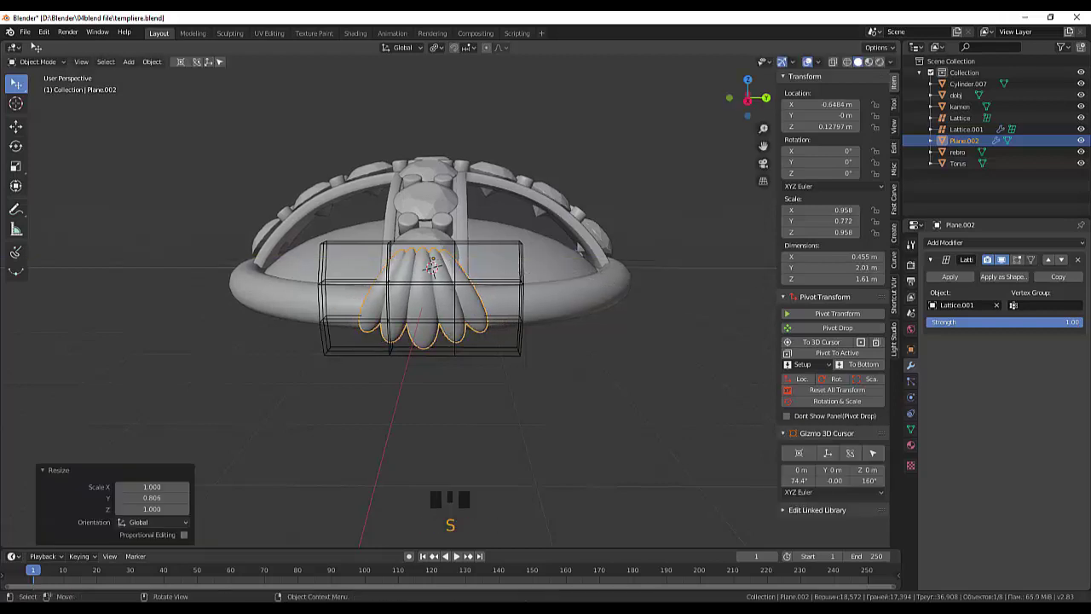
left_click_drag(625, 276, 496, 270)
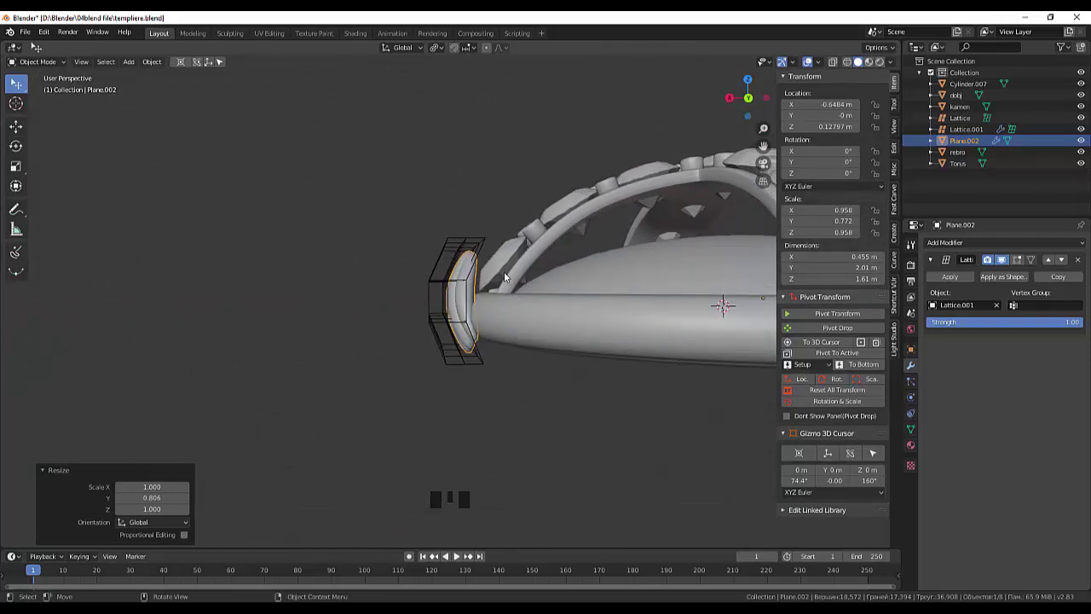
key("KP_3")
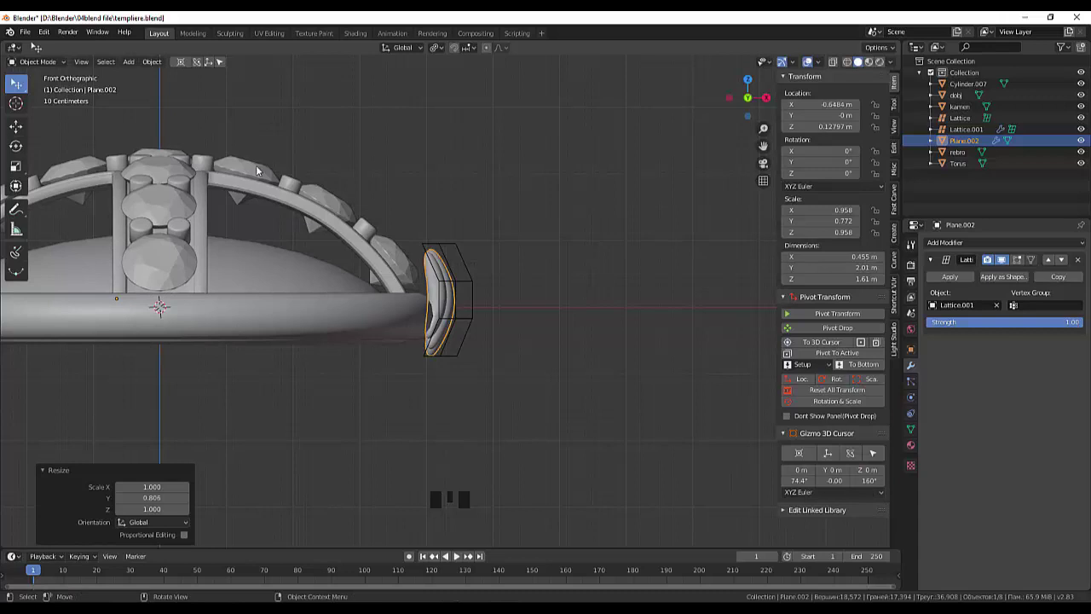
Step: Tilt the petal fan about -22.7° and stretch it taller along Z
left_click_drag(150, 64, 318, 88)
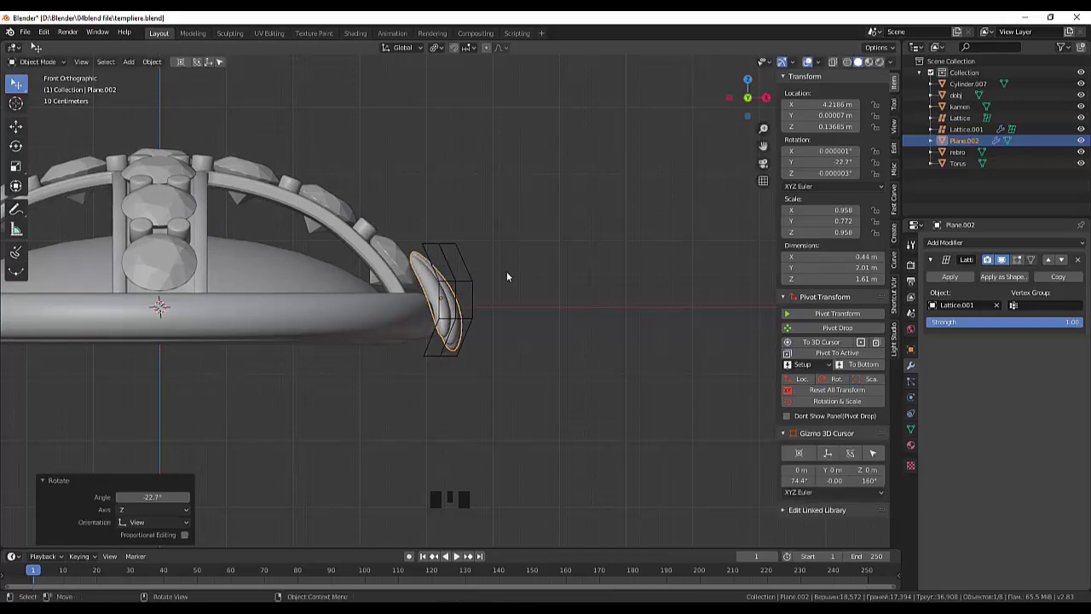
left_click_drag(529, 262, 474, 259)
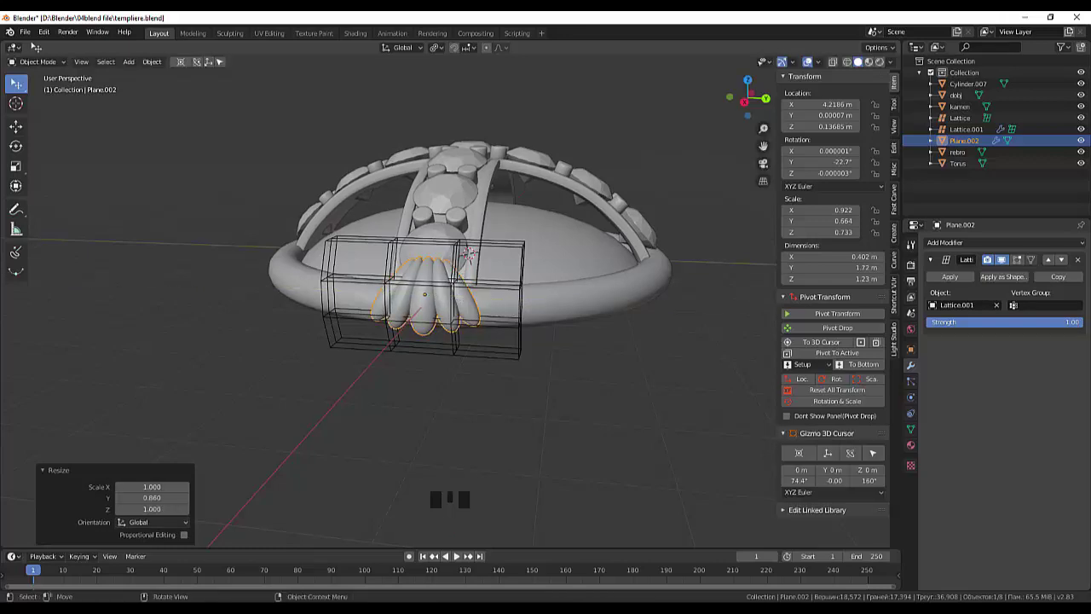
left_click_drag(514, 304, 405, 290)
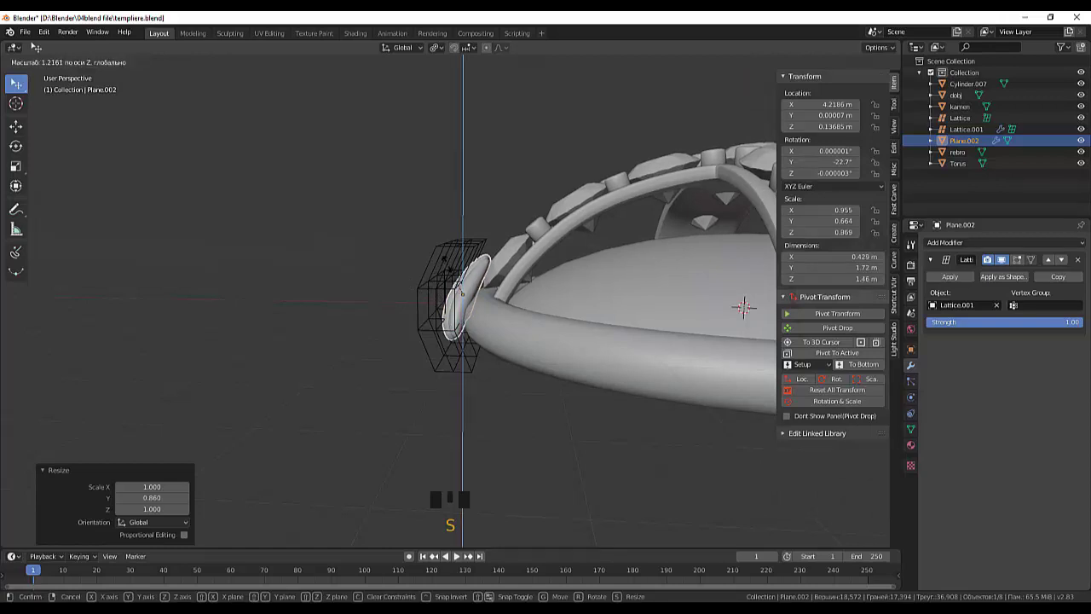
left_click_drag(493, 276, 541, 338)
left_click_drag(508, 185, 445, 219)
Step: Select Lattice.001, enter Edit Mode and select its top row of points in front view
left_click(425, 275)
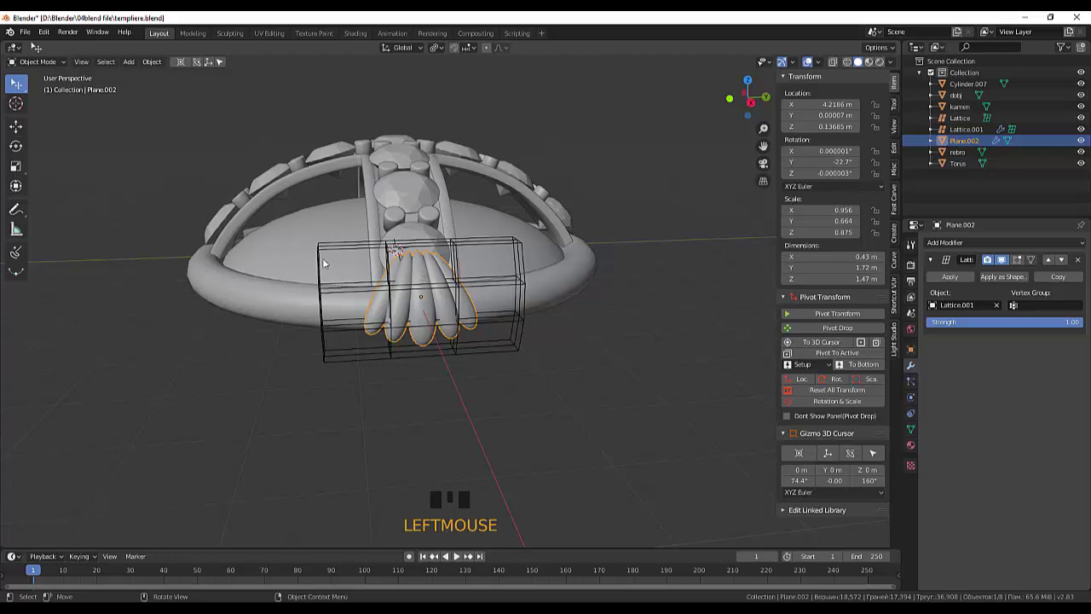
left_click(331, 242)
left_click_drag(404, 218, 27, 64)
left_click_drag(26, 64, 75, 75)
left_click_drag(75, 75, 75, 75)
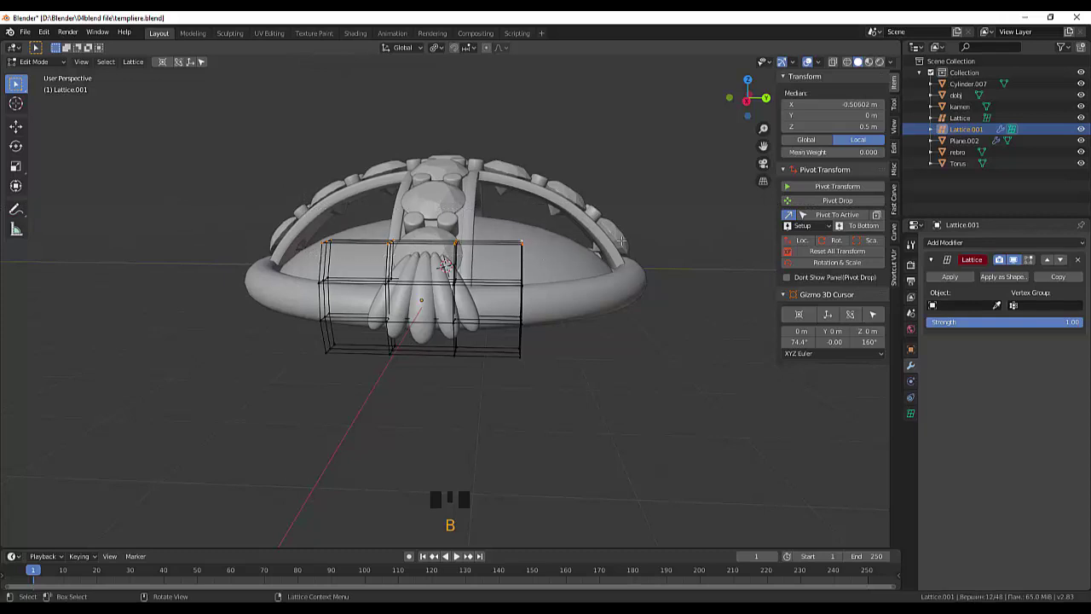
left_click_drag(75, 75, 75, 75)
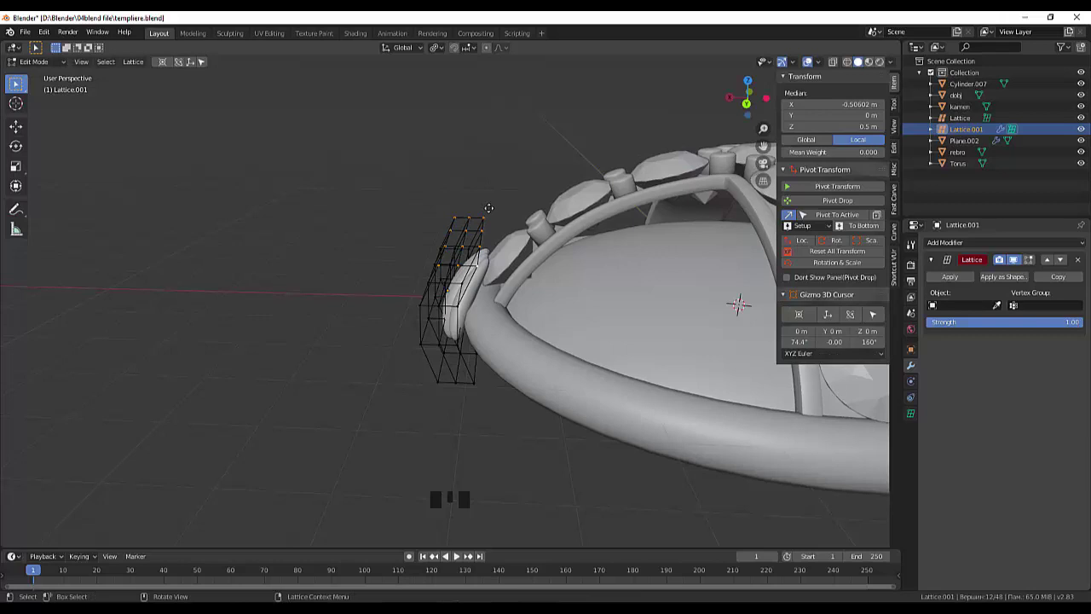
key("KP_1")
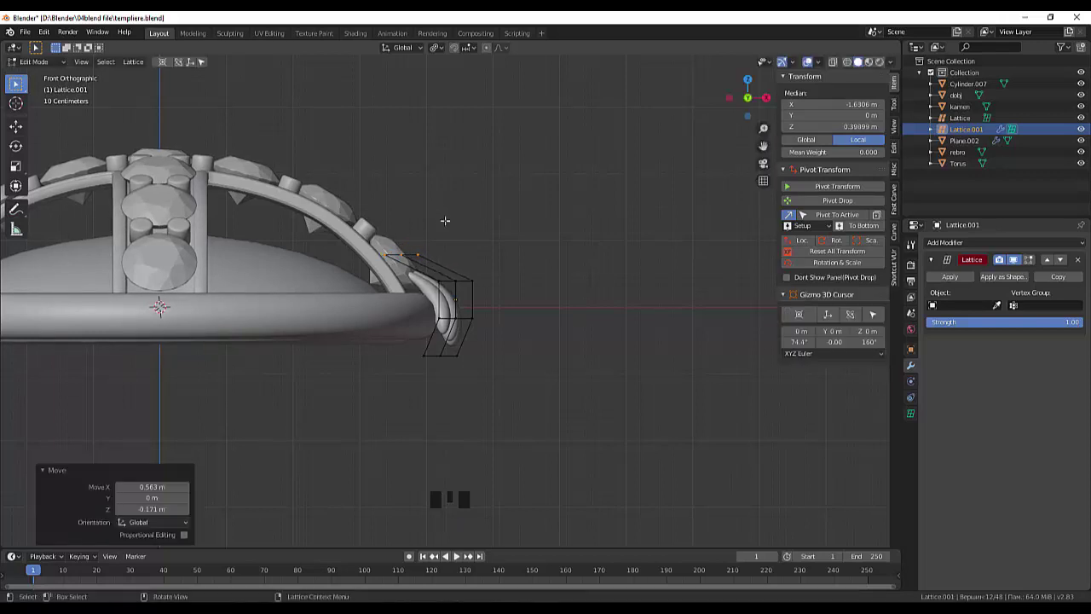
Step: Move the top lattice points along X and Z so the petals curl over the rim, then leave Edit Mode
left_click_drag(75, 75, 75, 75)
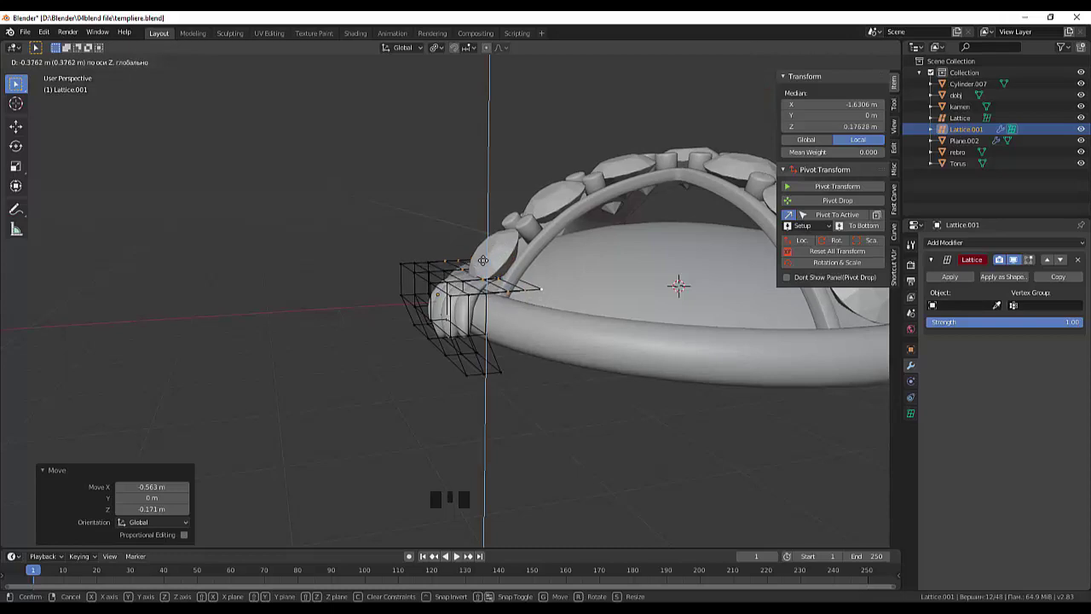
left_click_drag(75, 75, 75, 75)
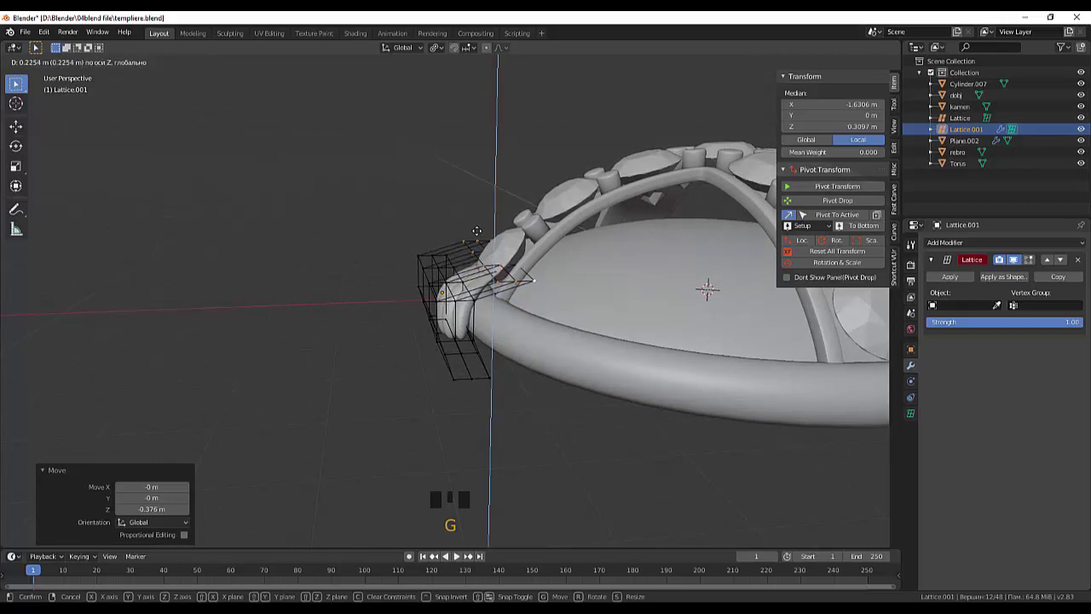
left_click_drag(75, 75, 75, 75)
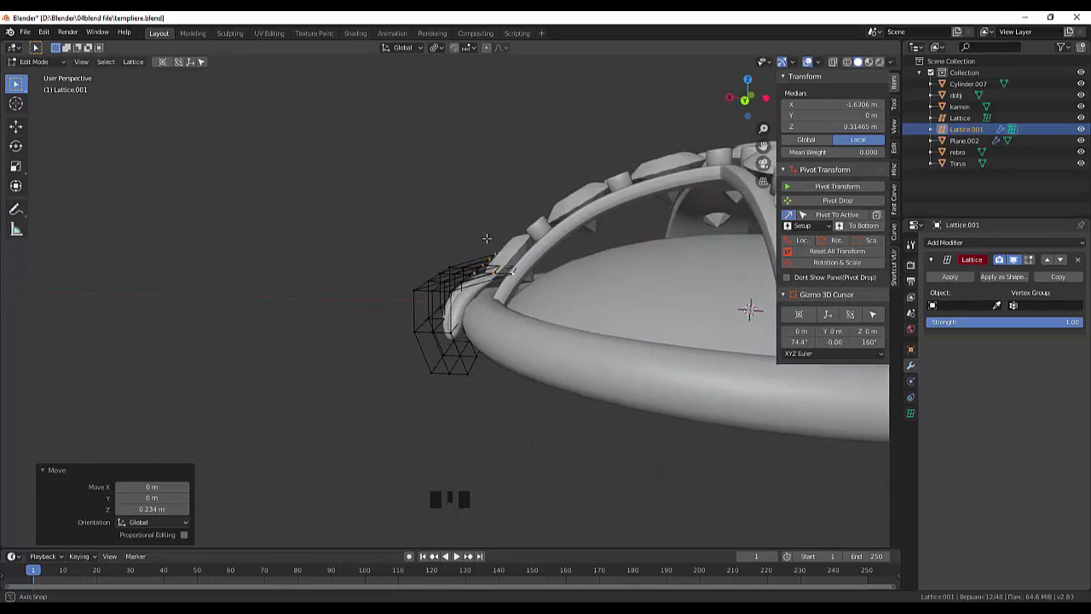
left_click_drag(75, 75, 75, 75)
left_click(75, 75)
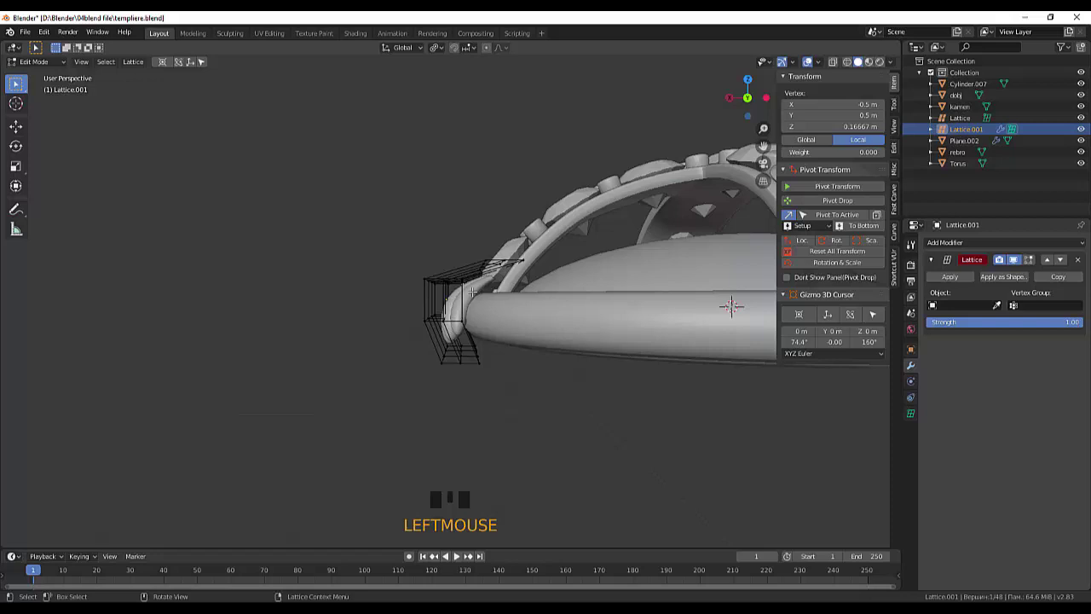
left_click(75, 75)
left_click_drag(26, 64, 471, 295)
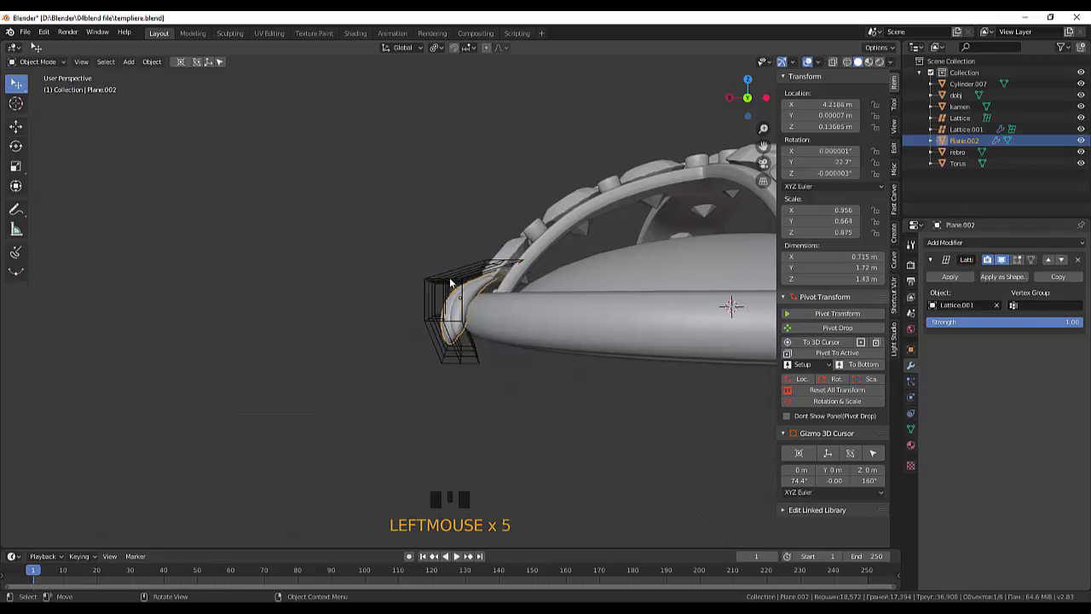
Step: Move Plane.002 in front view onto the rim below the gem cross band and check placement
key("KP_1")
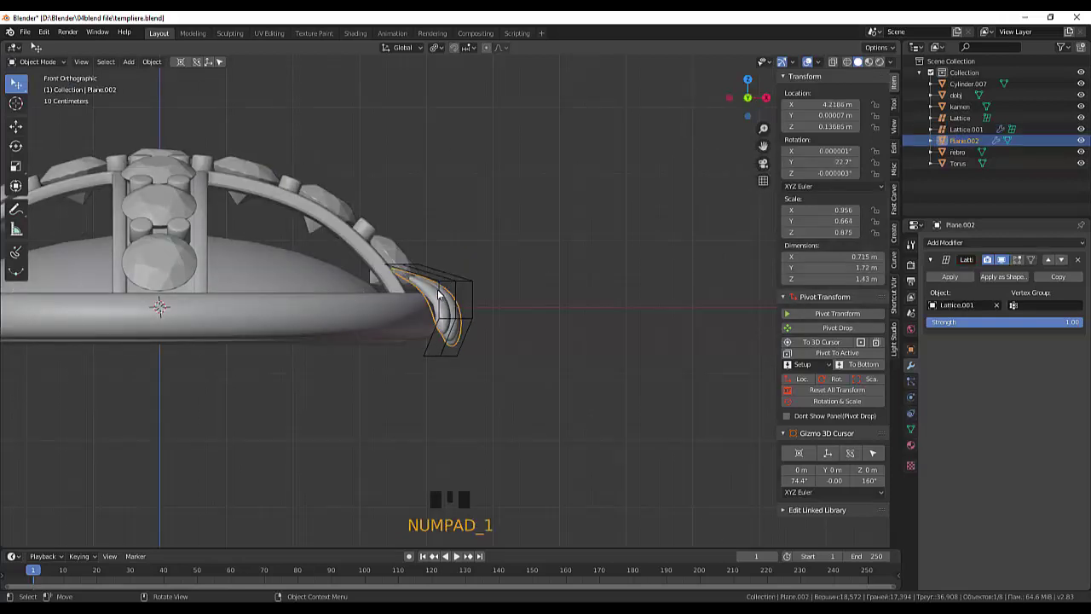
left_click(439, 292)
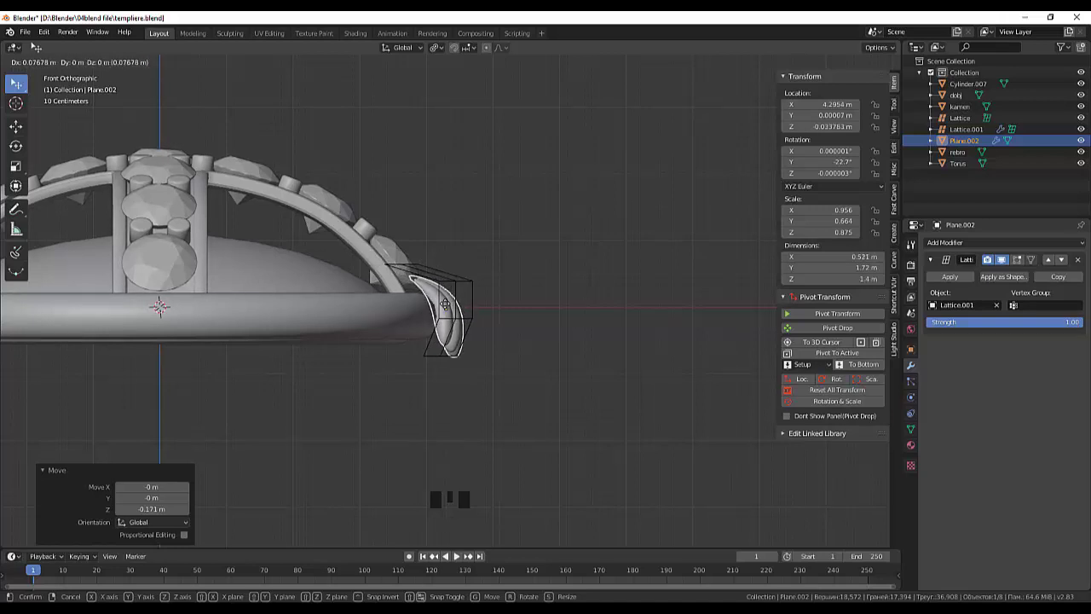
left_click_drag(498, 347, 266, 315)
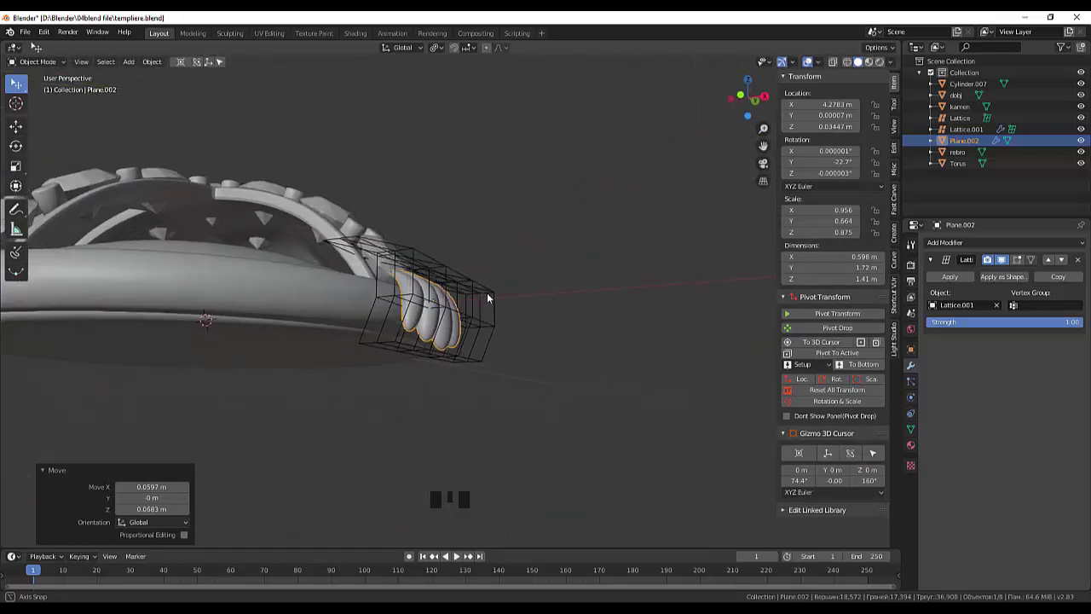
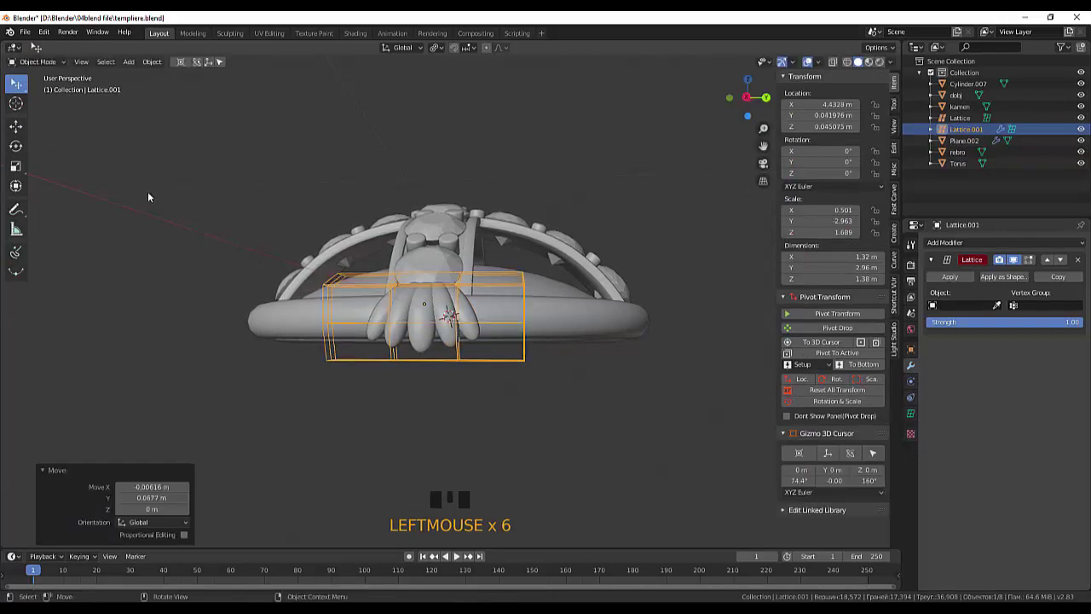
Step: Edit Lattice.001 and pull its lower row of points outward and up toward the rim edge
left_click_drag(40, 66, 75, 75)
key("b")
left_click_drag(75, 75, 75, 75)
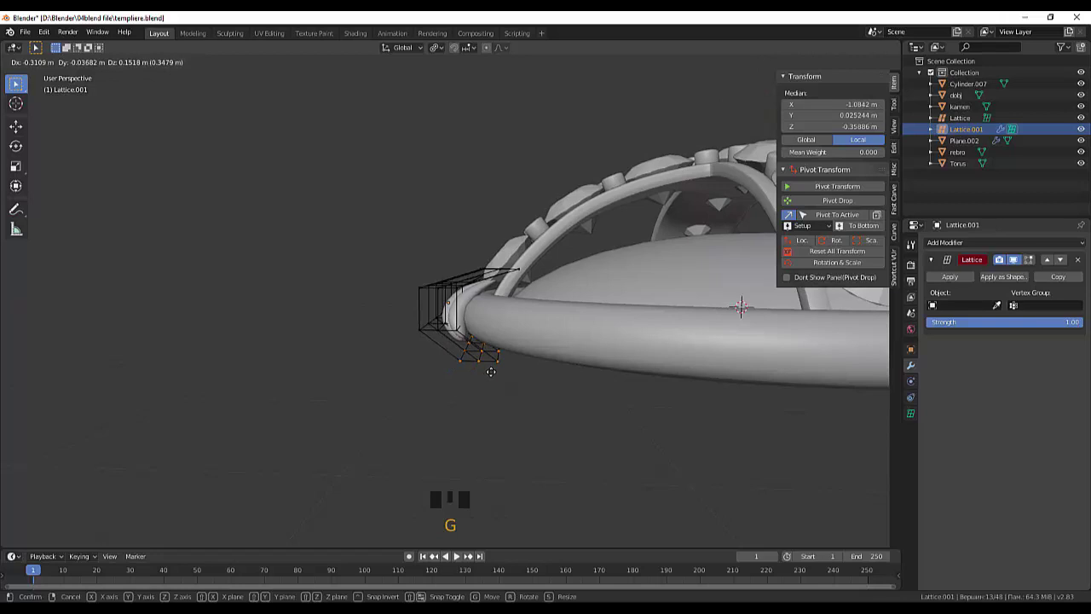
left_click_drag(75, 75, 75, 75)
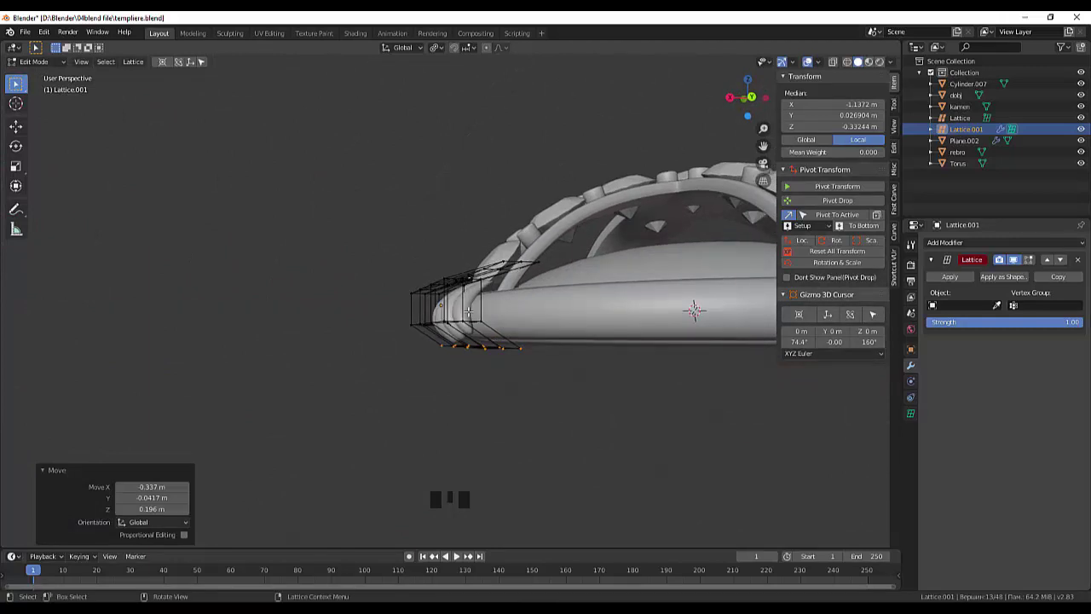
left_click_drag(75, 75, 75, 75)
left_click(75, 75)
Step: Select the outer lattice points and curl the tip down around the rim's outer edge
left_click(75, 75)
left_click(75, 75)
left_click(75, 75)
left_click_drag(75, 75, 75, 75)
key("d")
key("KP_1")
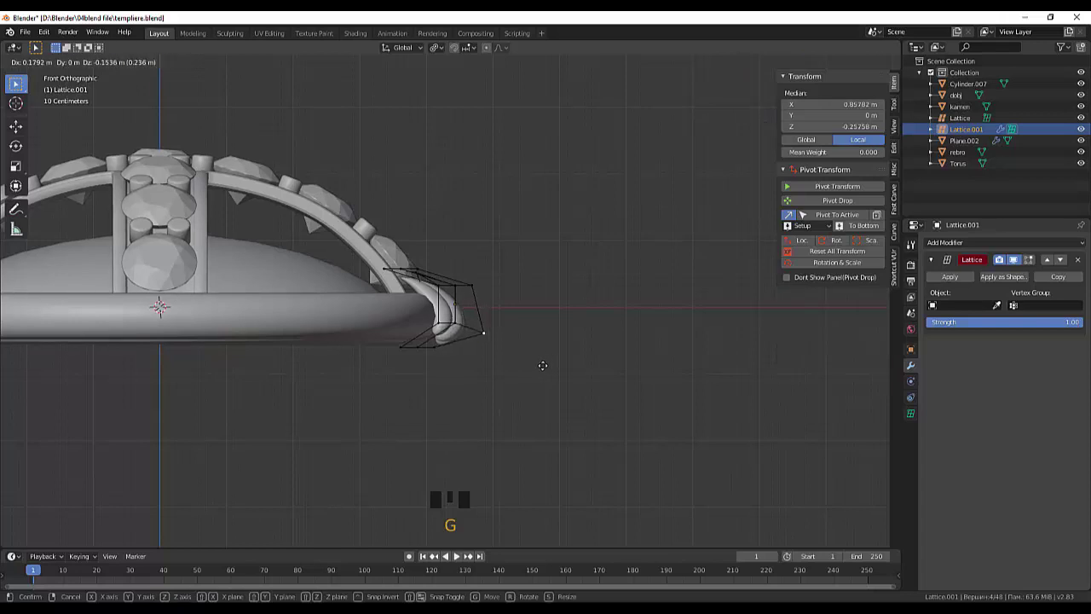
left_click_drag(75, 75, 75, 75)
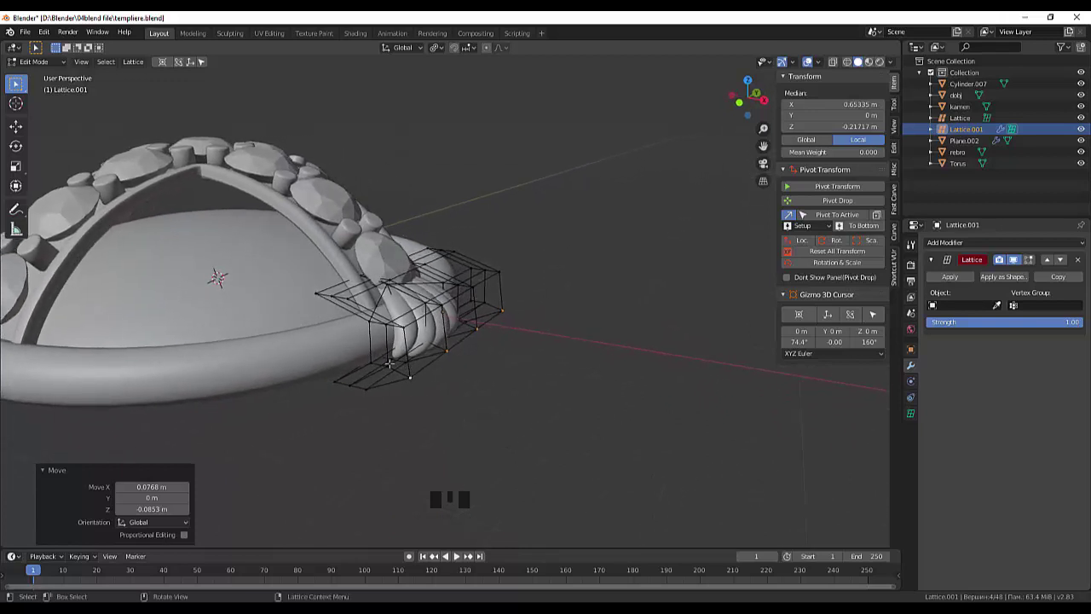
Step: Pull a single lattice corner point outward to refine the petal bend
left_click(75, 75)
left_click(75, 75)
right_click(75, 75)
left_click_drag(75, 75, 75, 75)
key("g")
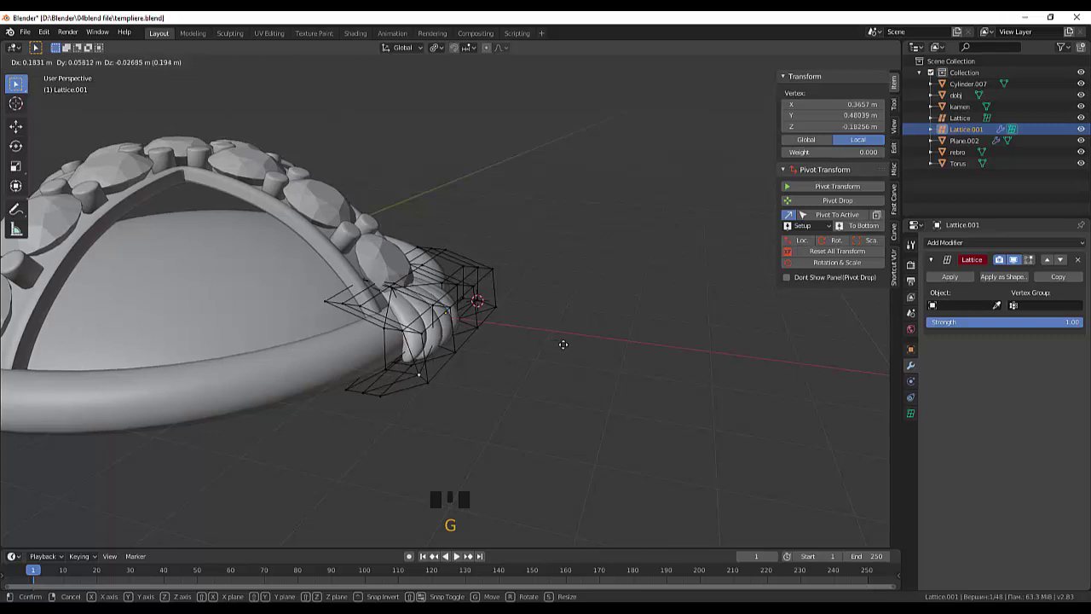
left_click_drag(75, 75, 75, 75)
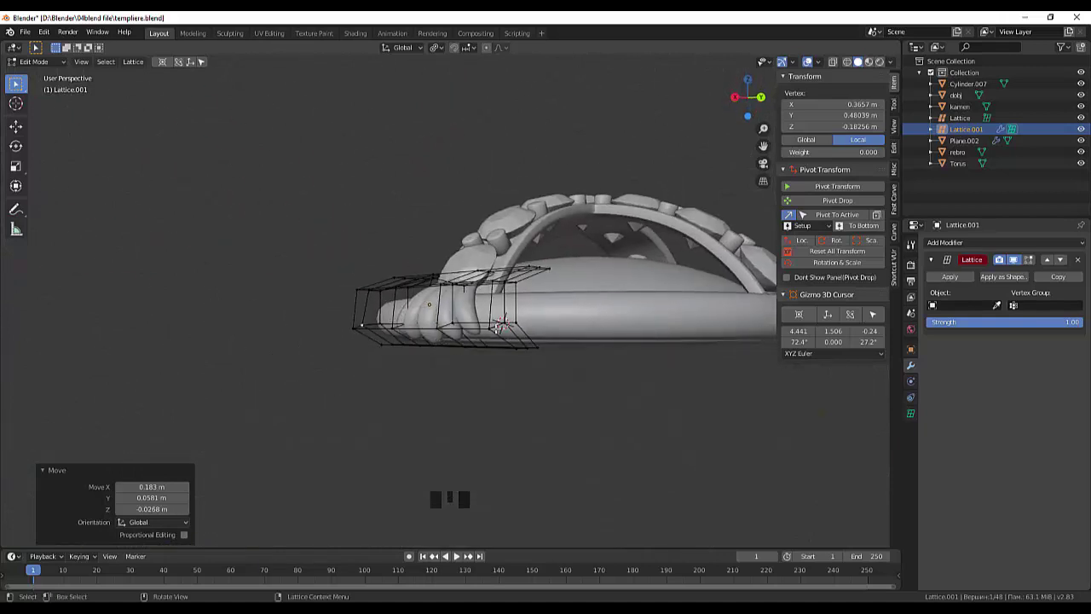
left_click(75, 75)
Step: Adjust the lattice corner hugging the rim, then return to Object Mode
left_click_drag(75, 75, 75, 75)
key("g")
left_click_drag(75, 75, 75, 75)
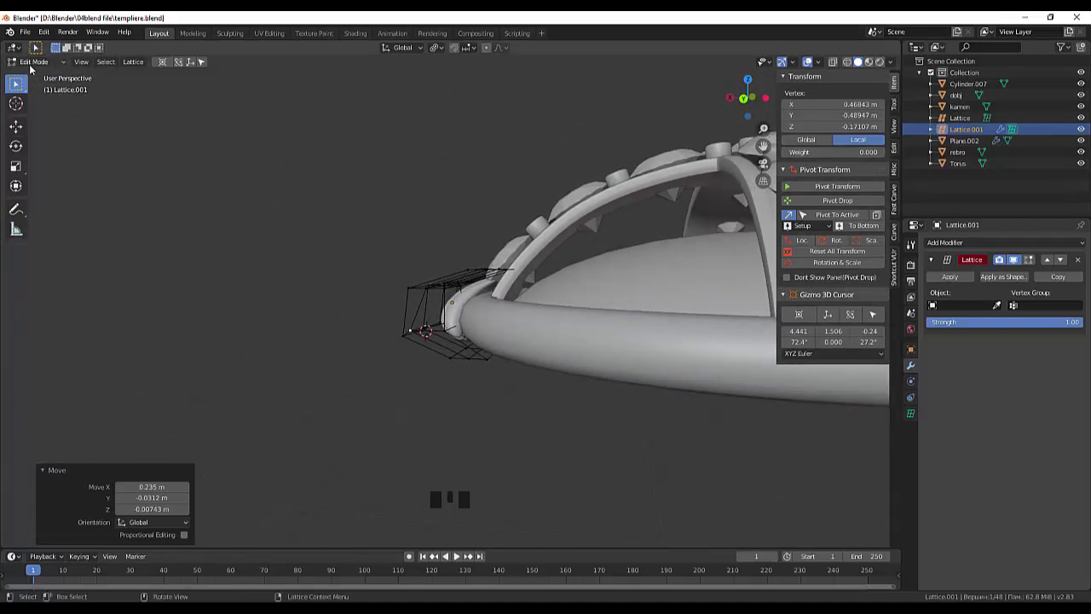
left_click_drag(31, 65, 108, 75)
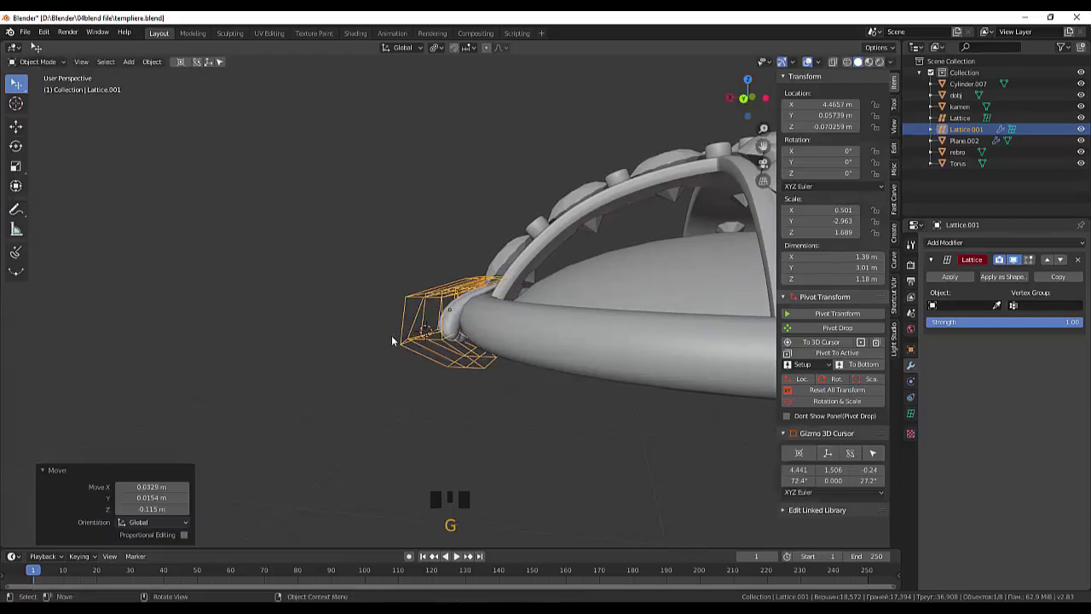
Step: Nudge Lattice.001 and reset its points toward a plain grid, starting to raise a top point about 0.17 m
left_click_drag(499, 381, 746, 383)
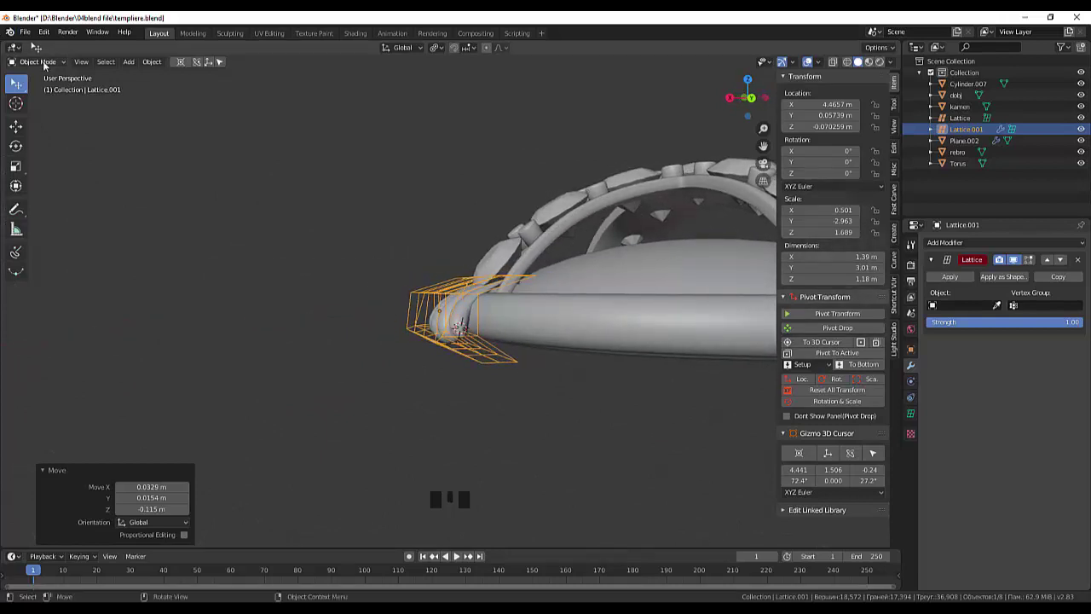
left_click_drag(43, 65, 75, 76)
left_click_drag(75, 75, 75, 75)
left_click(75, 75)
left_click_drag(75, 75, 75, 75)
left_click(75, 75)
Step: Lift the top lattice points vertically above the rim and reposition a point near it
left_click_drag(75, 75, 75, 75)
key("d")
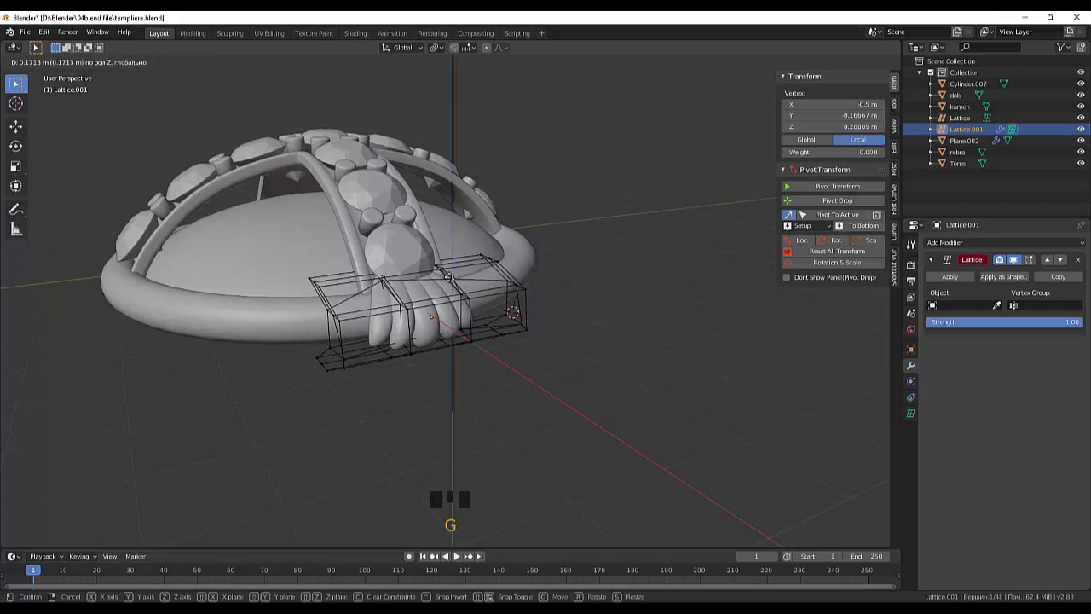
left_click_drag(75, 75, 75, 75)
left_click(75, 75)
key("z")
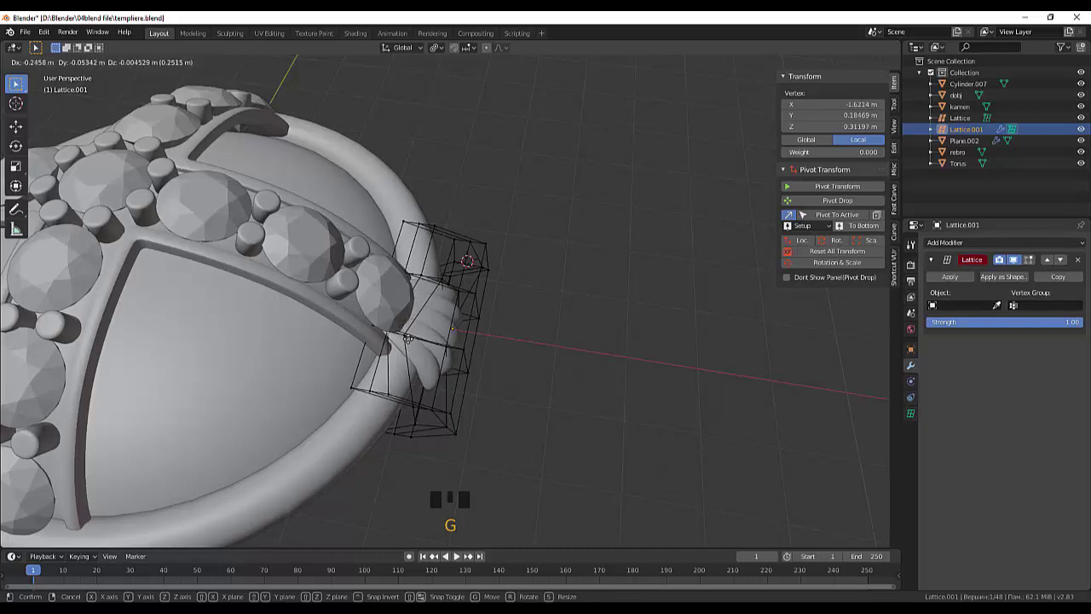
left_click(75, 75)
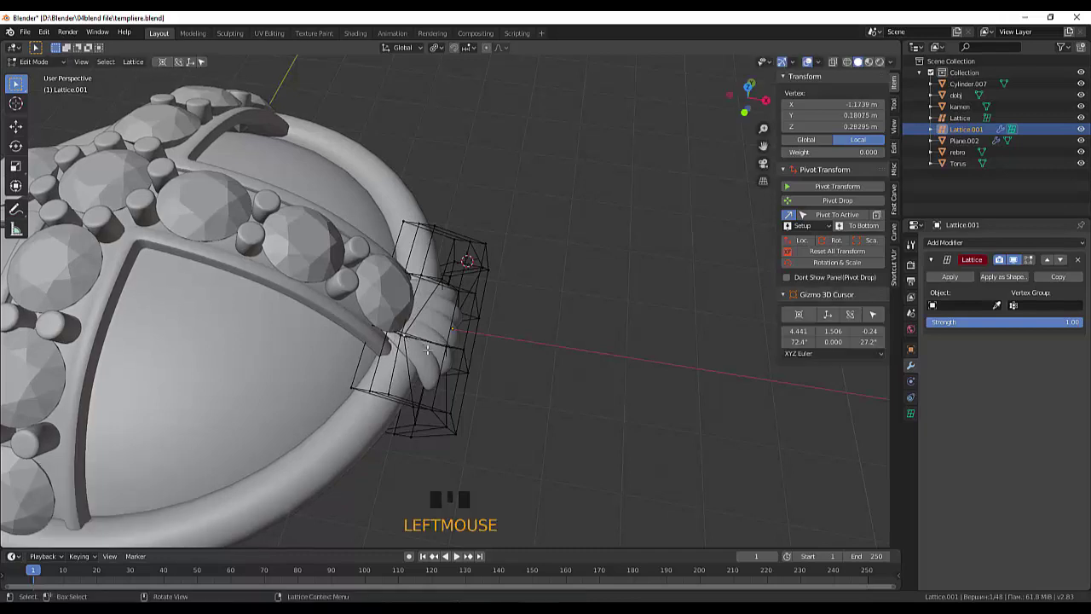
Step: Move lattice points to bend the petals inward toward the dome
key("g")
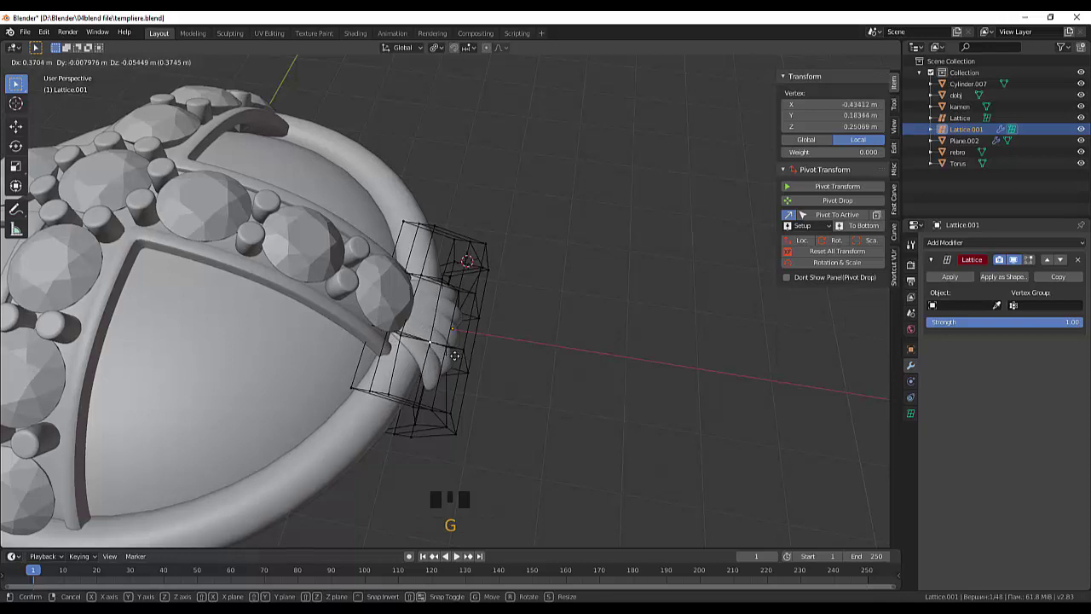
left_click_drag(75, 75, 75, 75)
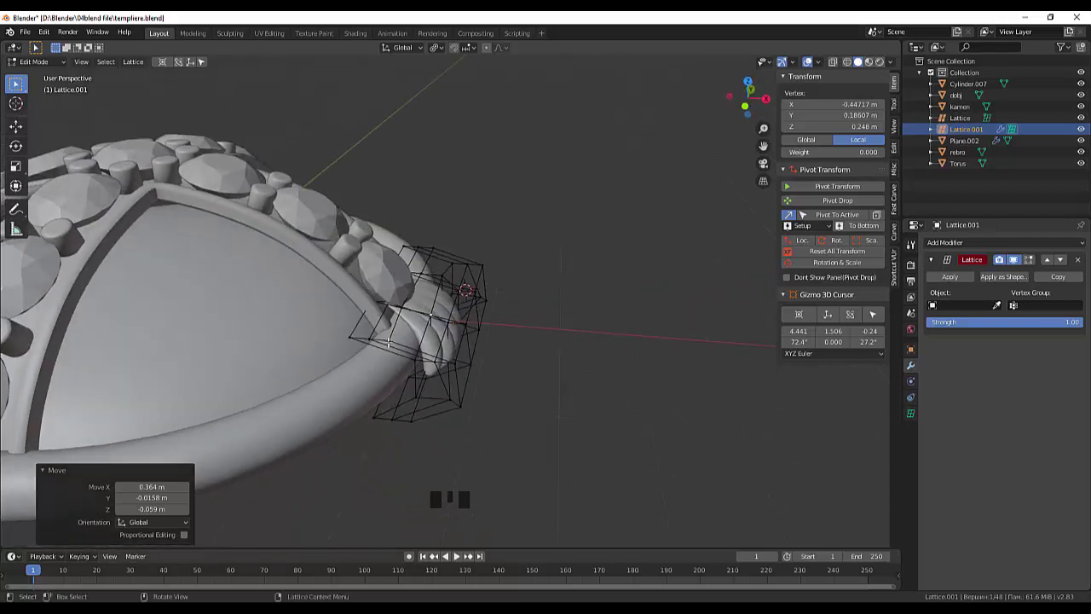
left_click(75, 75)
right_click(75, 75)
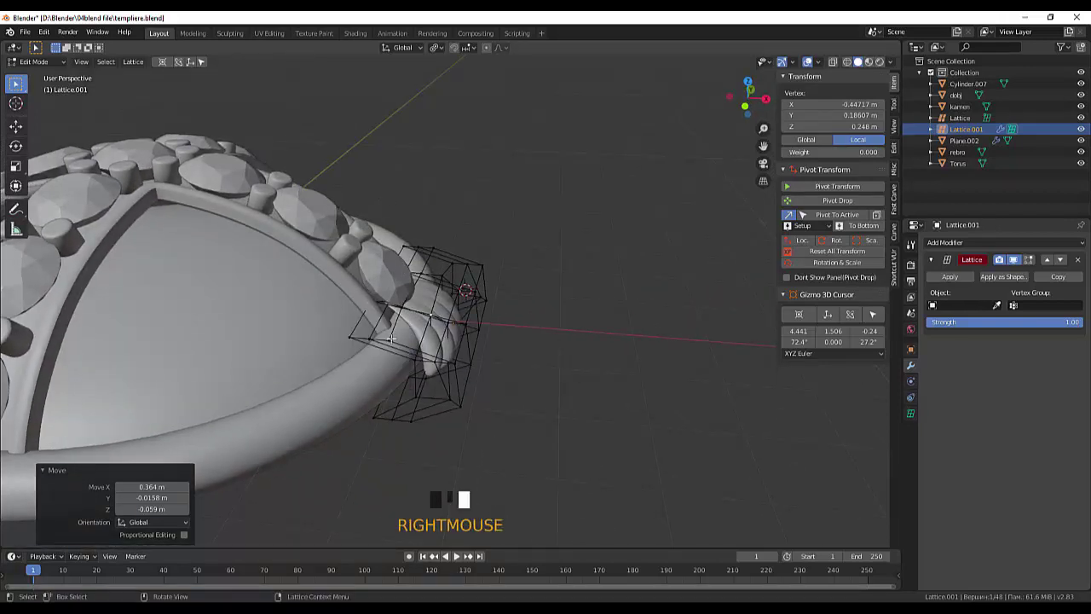
left_click(75, 75)
left_click(75, 75)
Step: Select points along the lattice top and raise them slightly
left_click_drag(75, 75, 75, 75)
left_click(75, 75)
right_click(75, 75)
left_click(75, 75)
left_click(75, 75)
left_click_drag(75, 75, 75, 75)
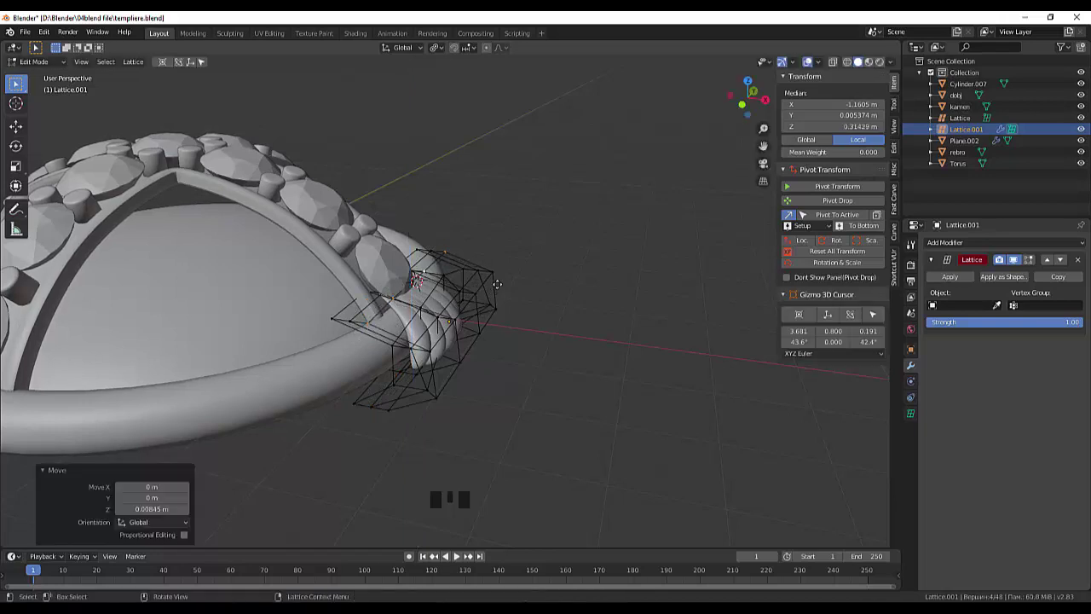
left_click(75, 75)
Step: Lift the top lattice points straight up along Z in two moves
left_click_drag(75, 75, 75, 75)
left_click(75, 75)
left_click(75, 75)
left_click(75, 75)
left_click_drag(75, 75, 75, 75)
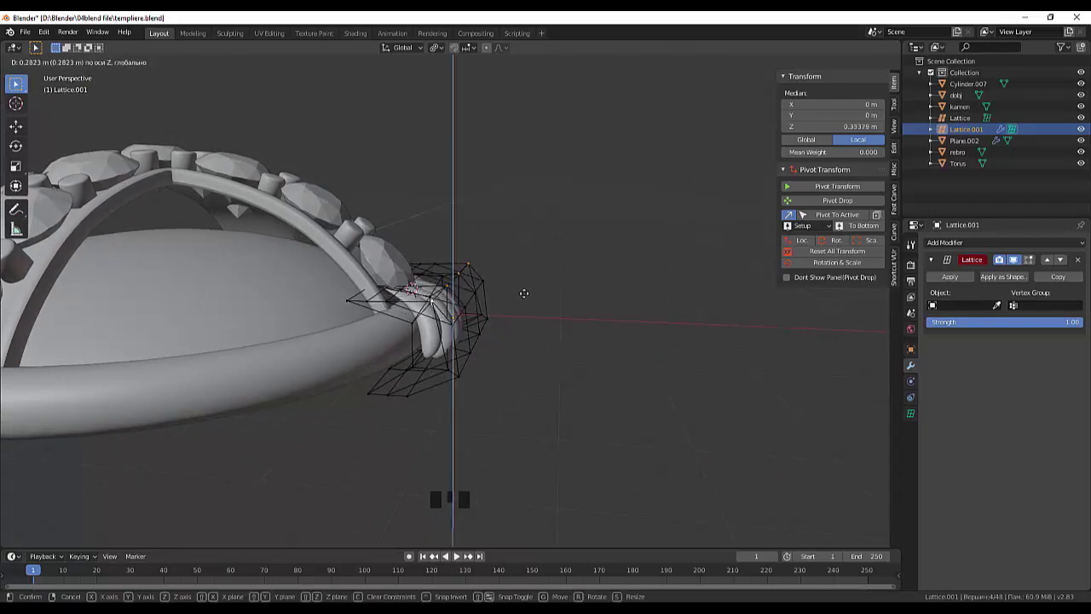
left_click_drag(75, 75, 75, 75)
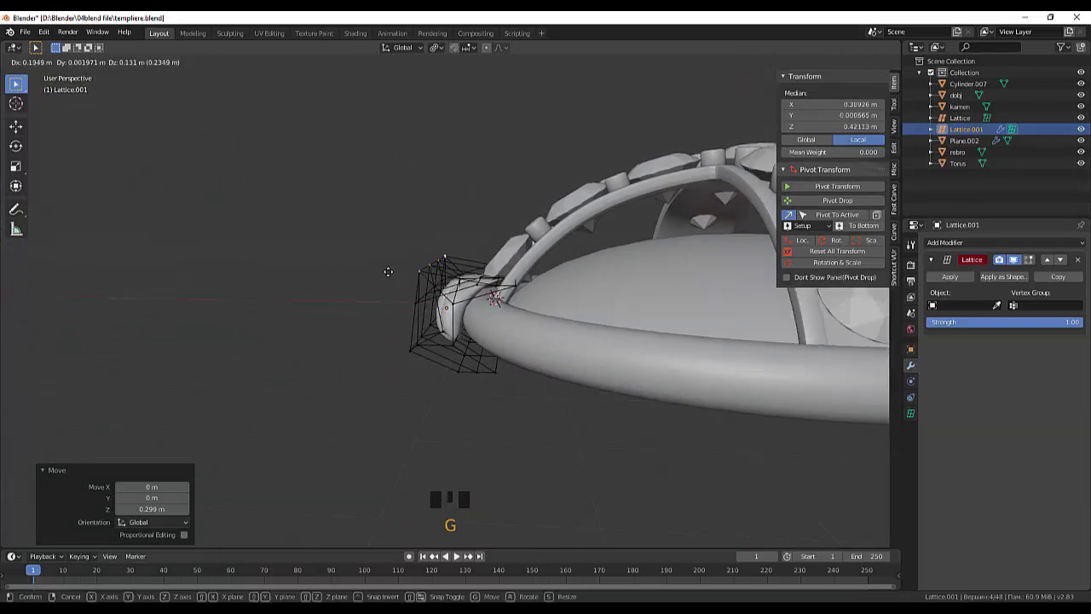
Step: Spread the outer lattice points apart, pick another group of points and start moving them
left_click_drag(75, 75, 75, 75)
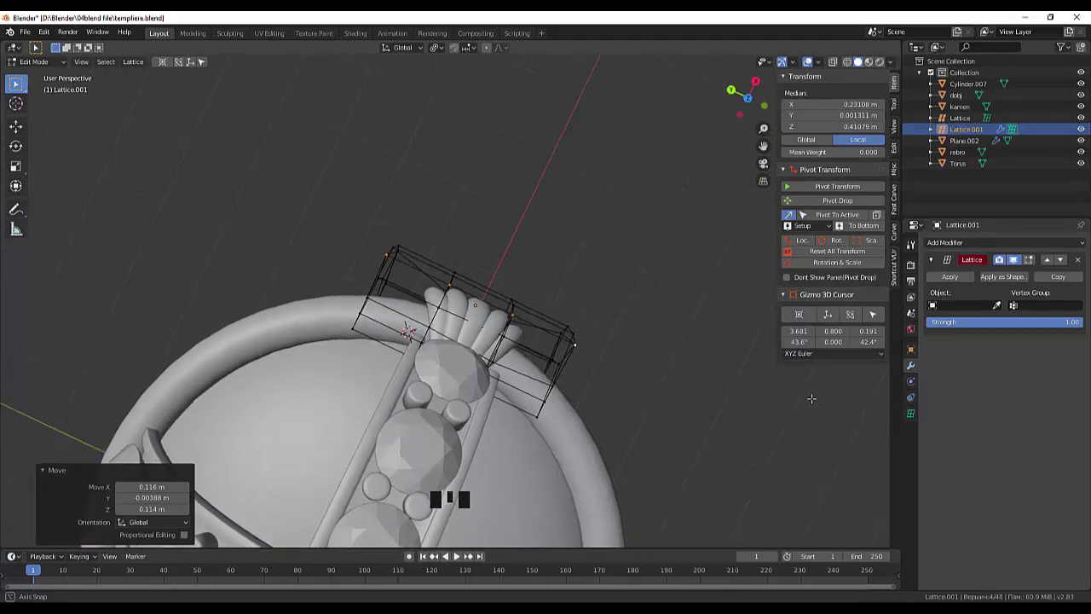
left_click_drag(75, 75, 75, 75)
left_click(75, 75)
left_click(75, 75)
left_click(75, 75)
left_click_drag(75, 75, 75, 75)
left_click(75, 75)
left_click(75, 75)
left_click(75, 75)
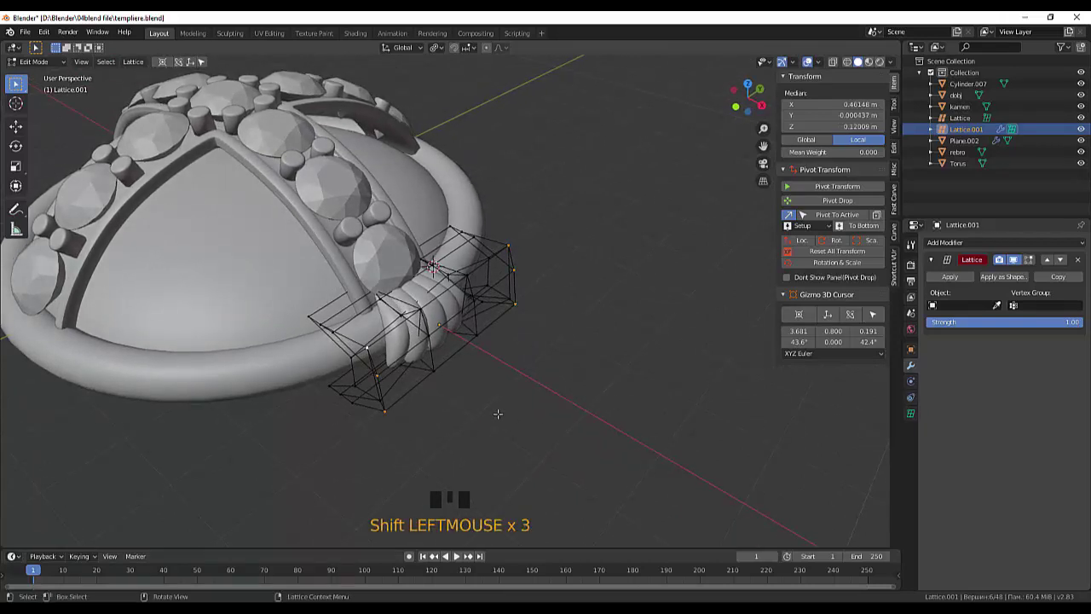
key("g")
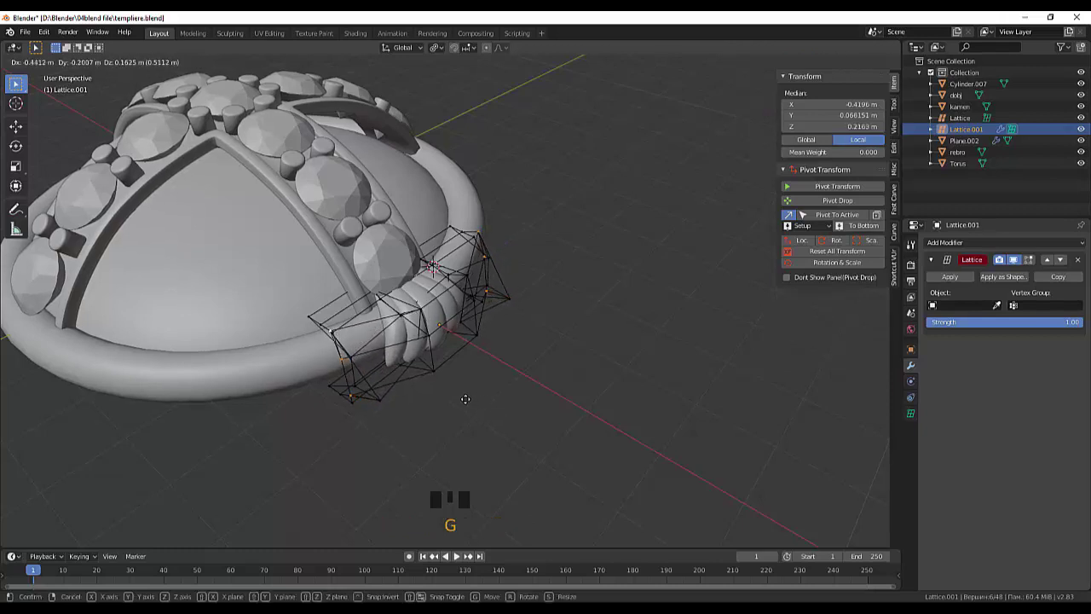
left_click(75, 75)
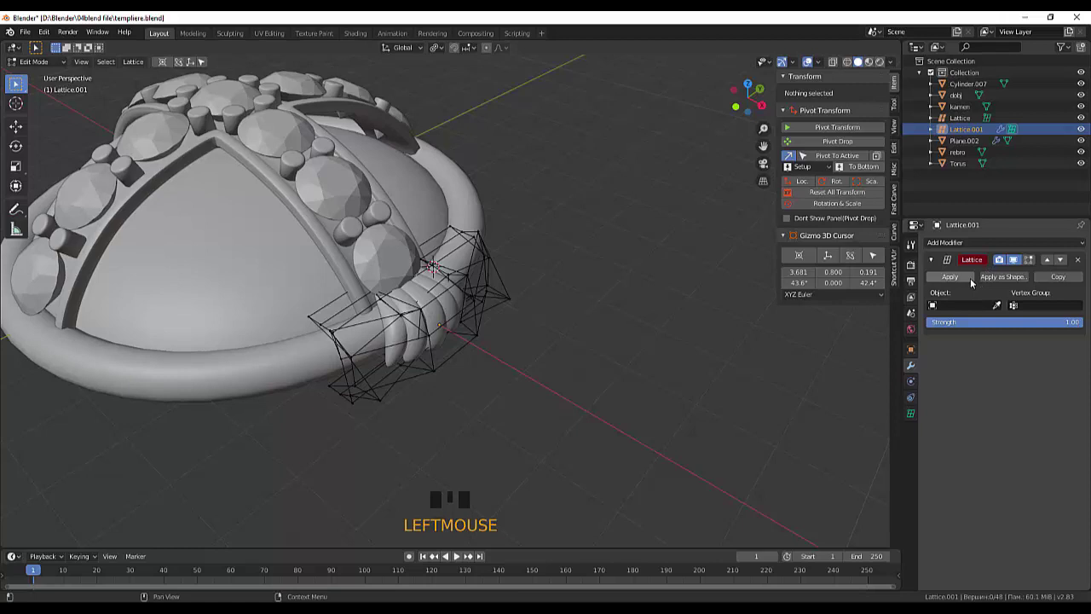
left_click_drag(75, 75, 108, 75)
left_click(109, 75)
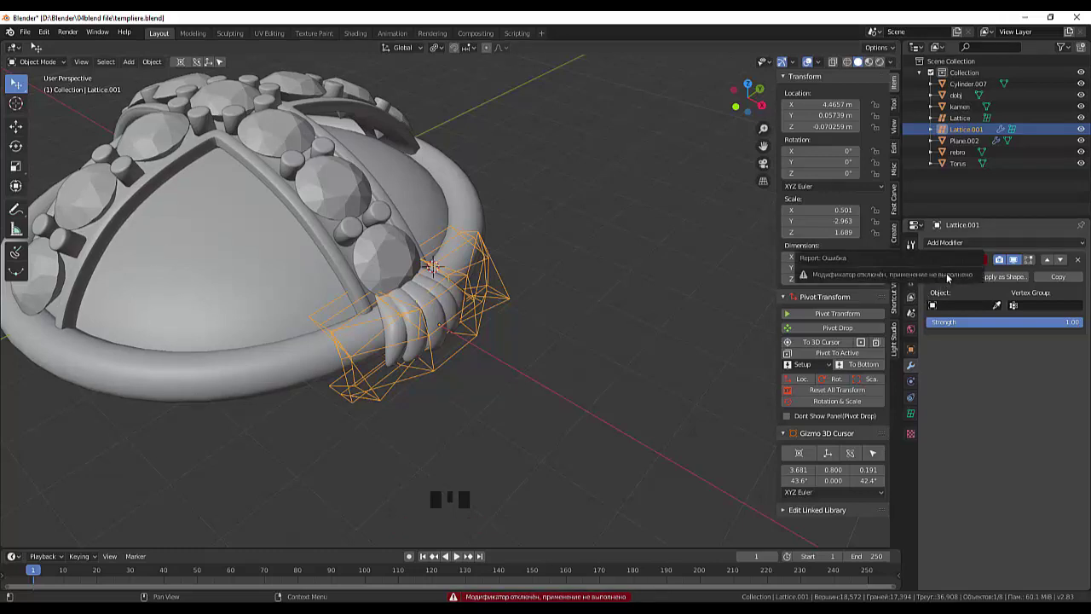
left_click(447, 311)
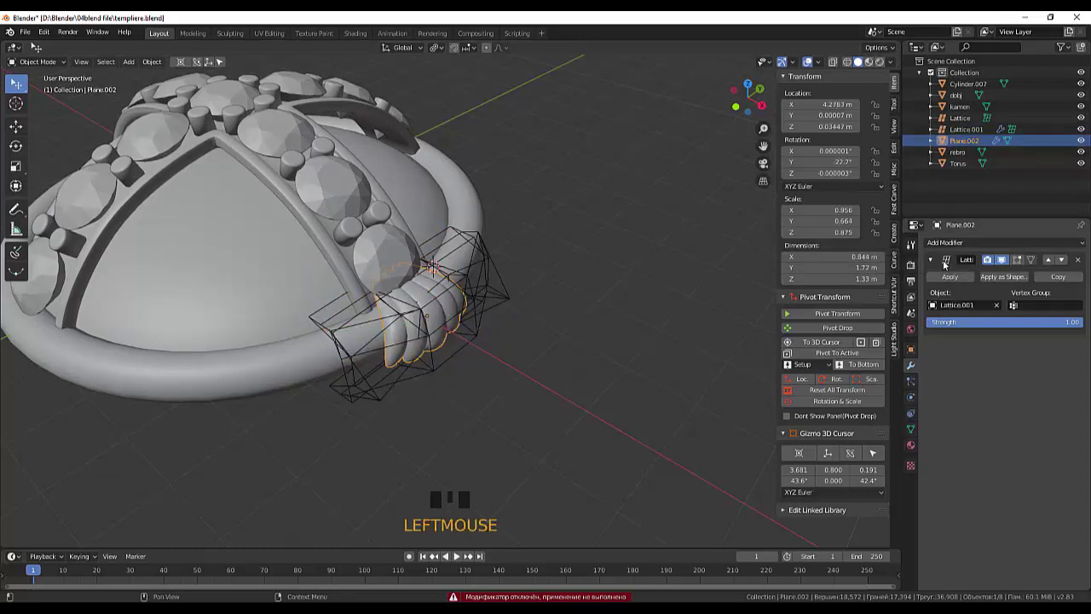
left_click(950, 277)
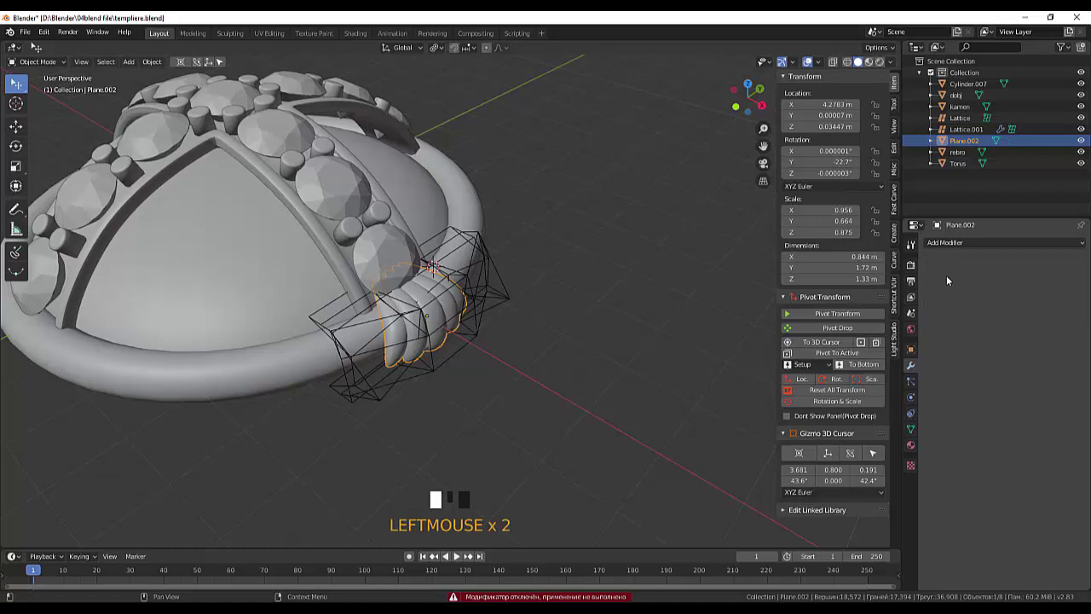
left_click(1081, 134)
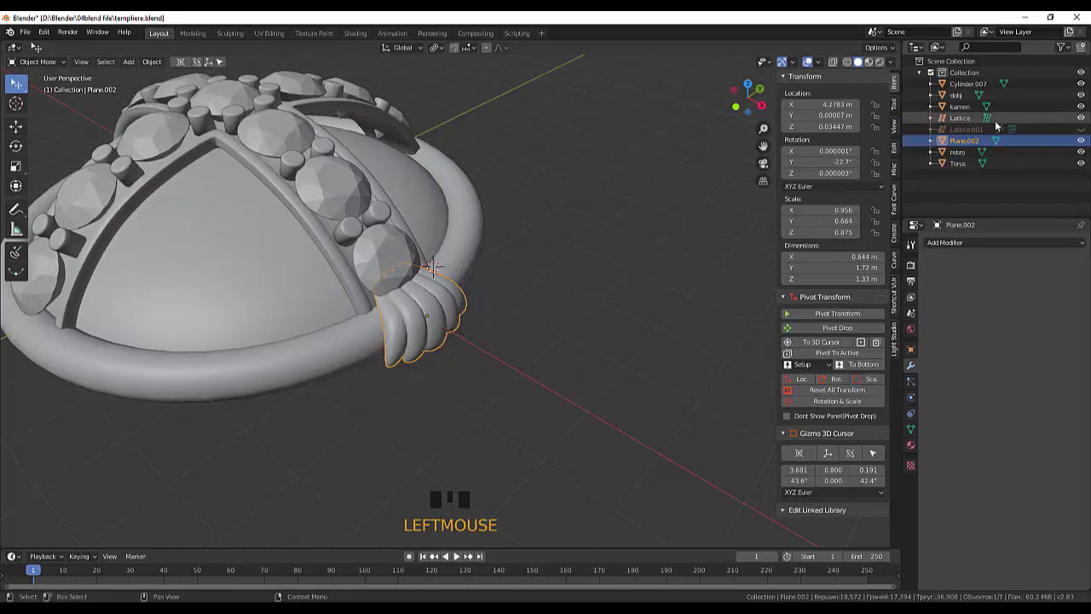
left_click(1085, 121)
Step: Lower Plane.002 along Z and confirm its position beside the rim
left_click_drag(563, 274, 356, 229)
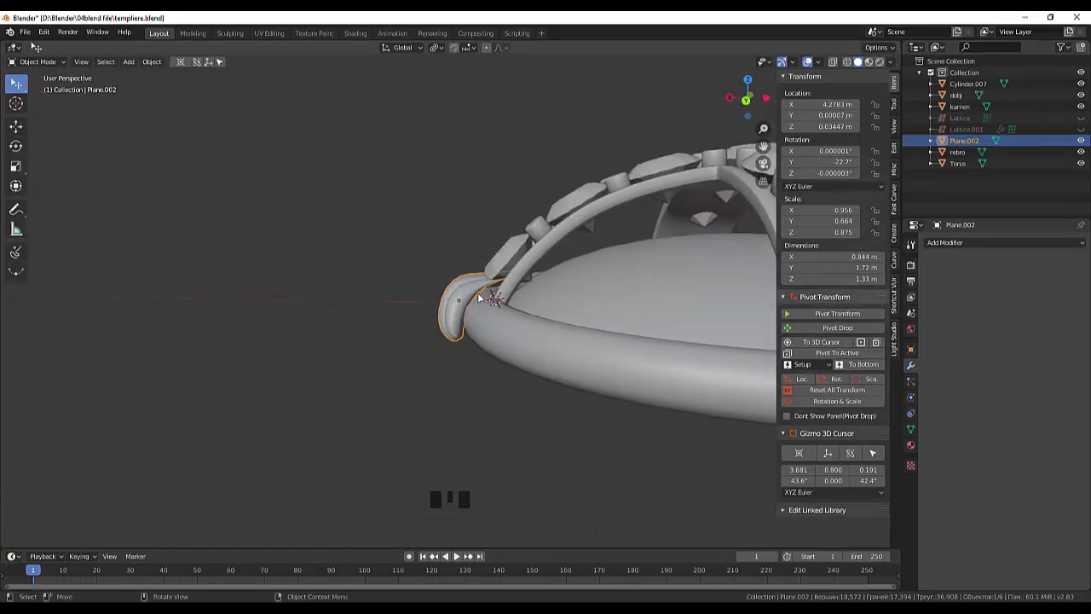
left_click(479, 288)
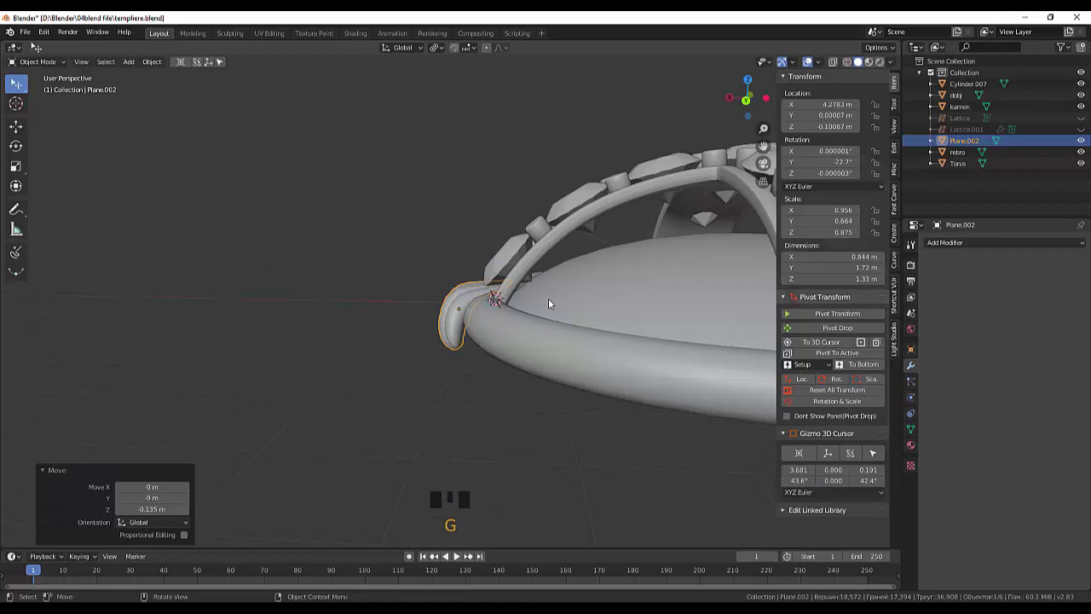
left_click_drag(595, 329, 572, 304)
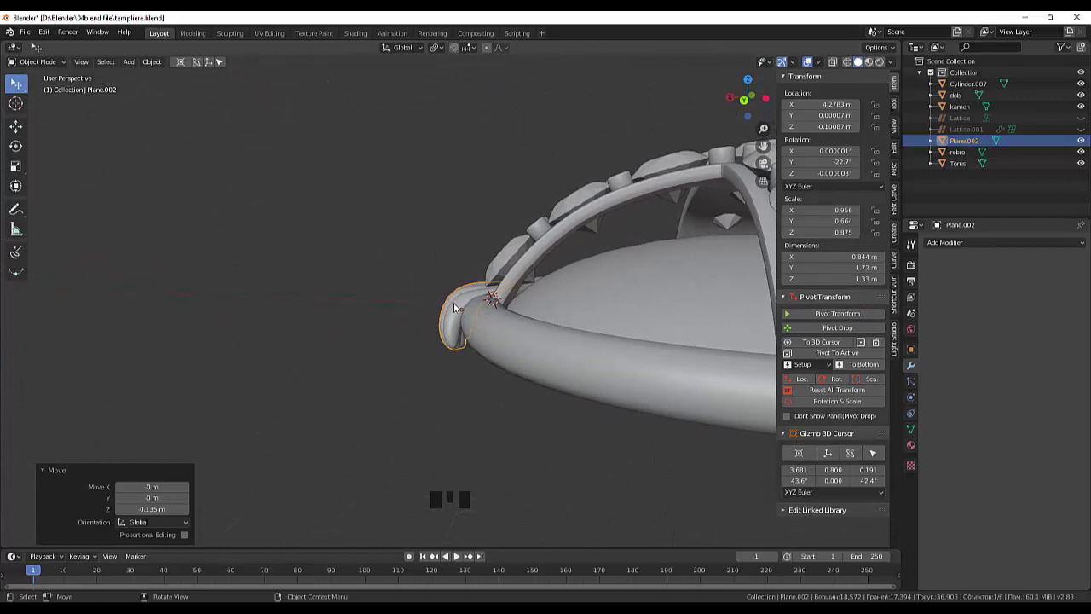
left_click(461, 300)
right_click(461, 300)
left_click(463, 300)
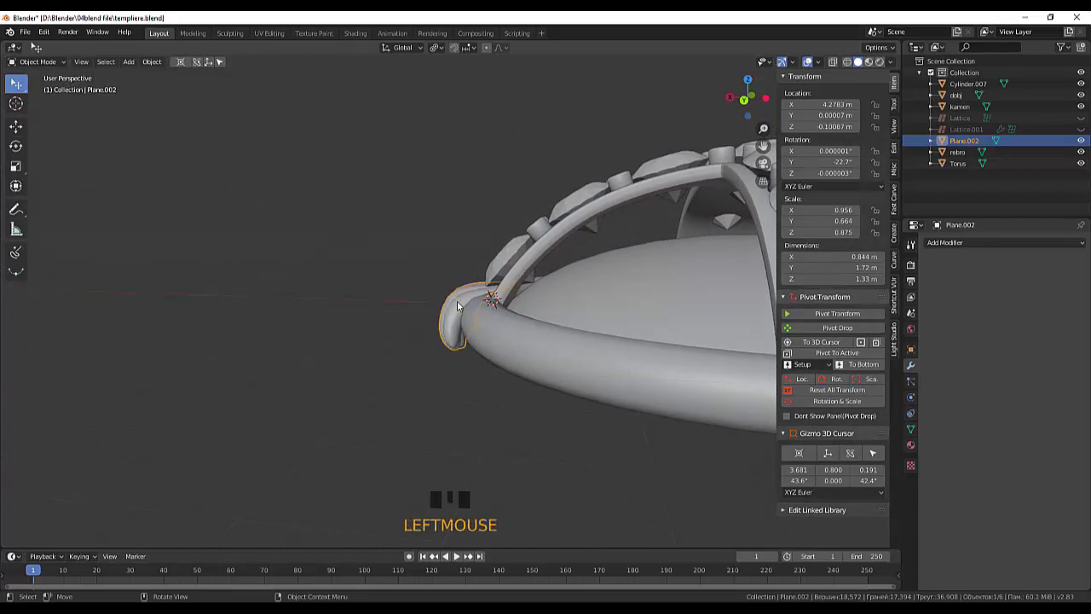
Step: In front view, move the petal fan inward and up so it sits snugly against the rim
key("KP_1")
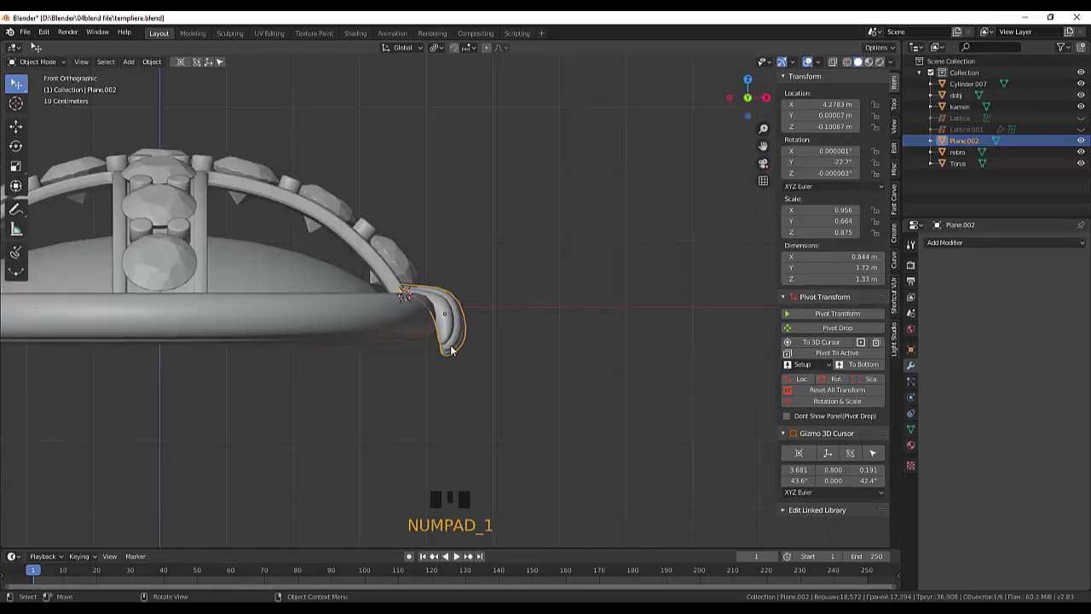
left_click_drag(484, 353, 463, 351)
left_click(463, 350)
left_click(457, 344)
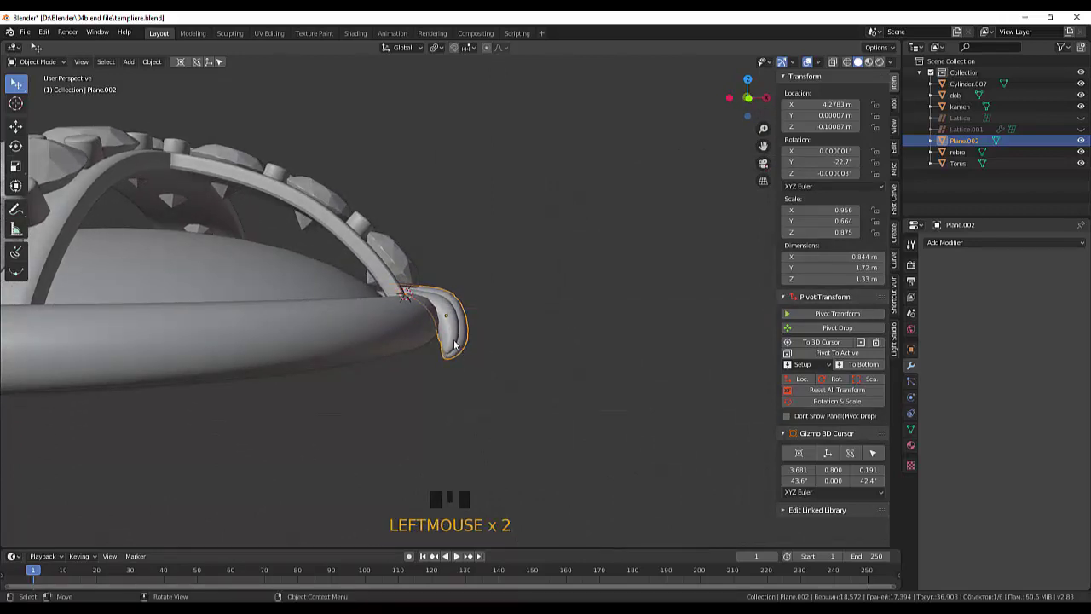
key("g")
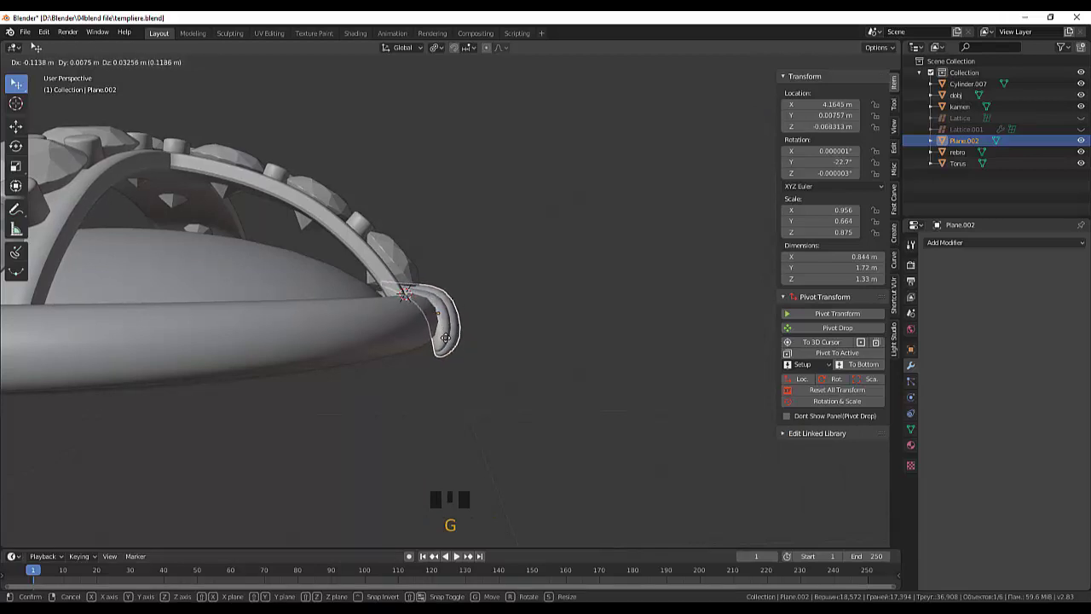
left_click(543, 351)
Step: Check alignment against the jeweled cross band and reselect the petal fan
left_click_drag(572, 335, 440, 310)
left_click(439, 310)
left_click(465, 262)
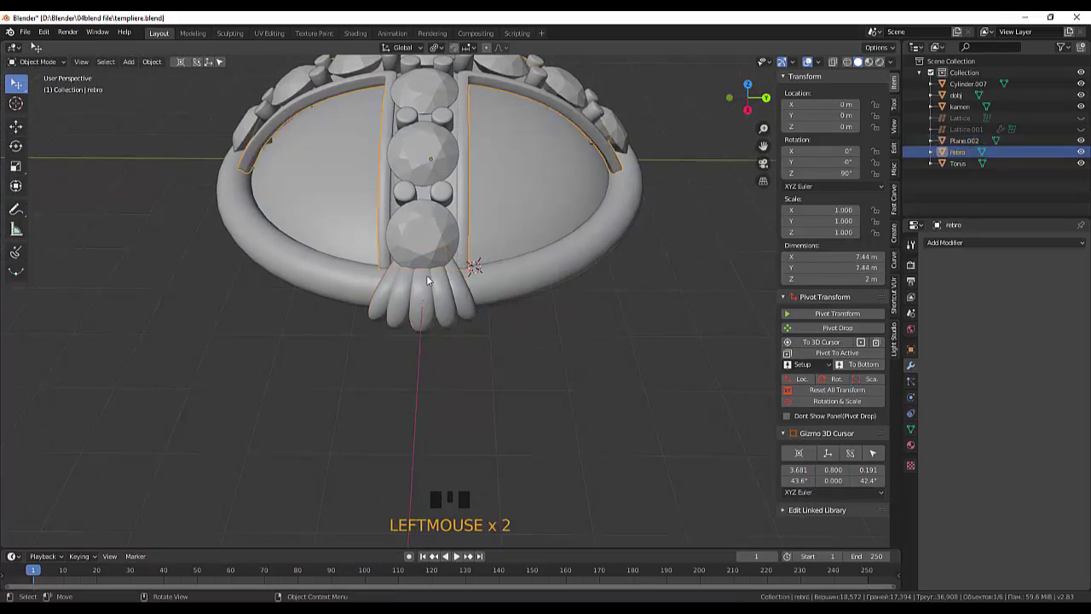
left_click(388, 261)
left_click(468, 266)
left_click(422, 308)
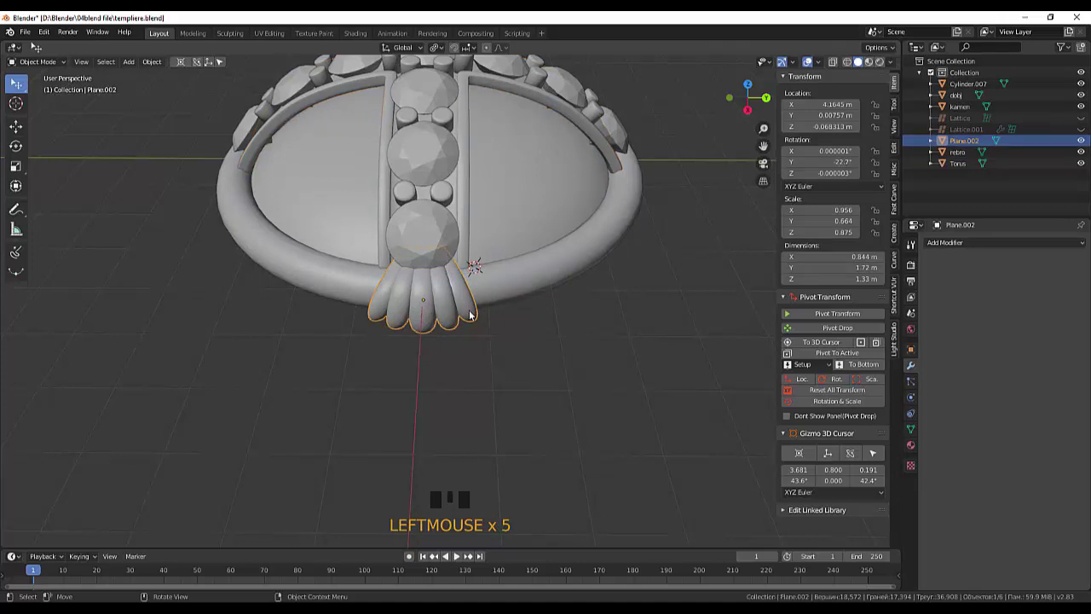
Step: Scale Plane.002 to about 1.378 along Y so the petals drape over the rim
key("s")
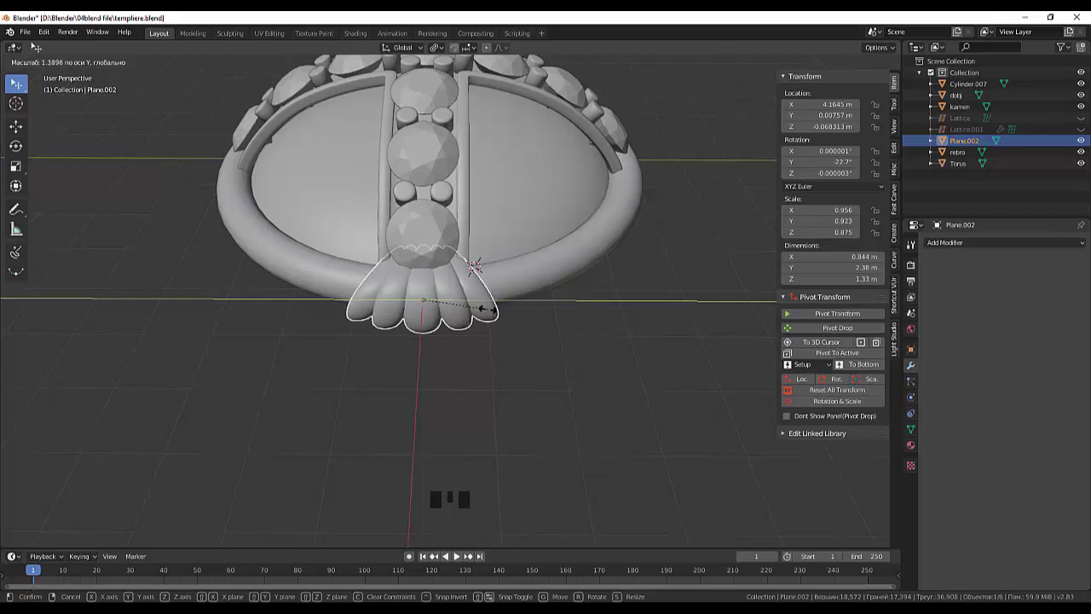
left_click_drag(523, 332, 510, 202)
scroll("down", 3)
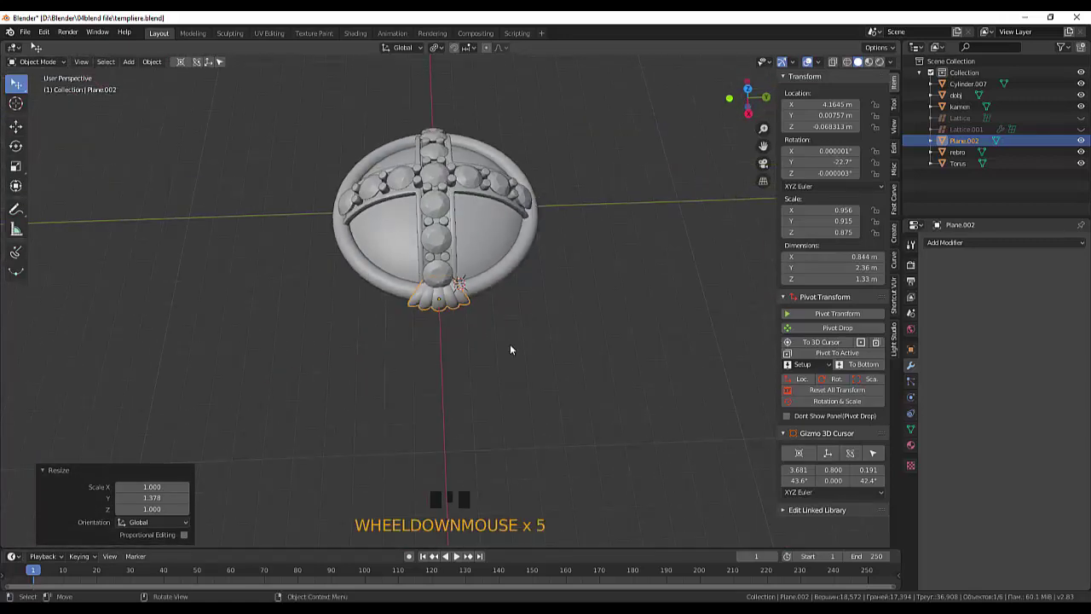
scroll("up", 3)
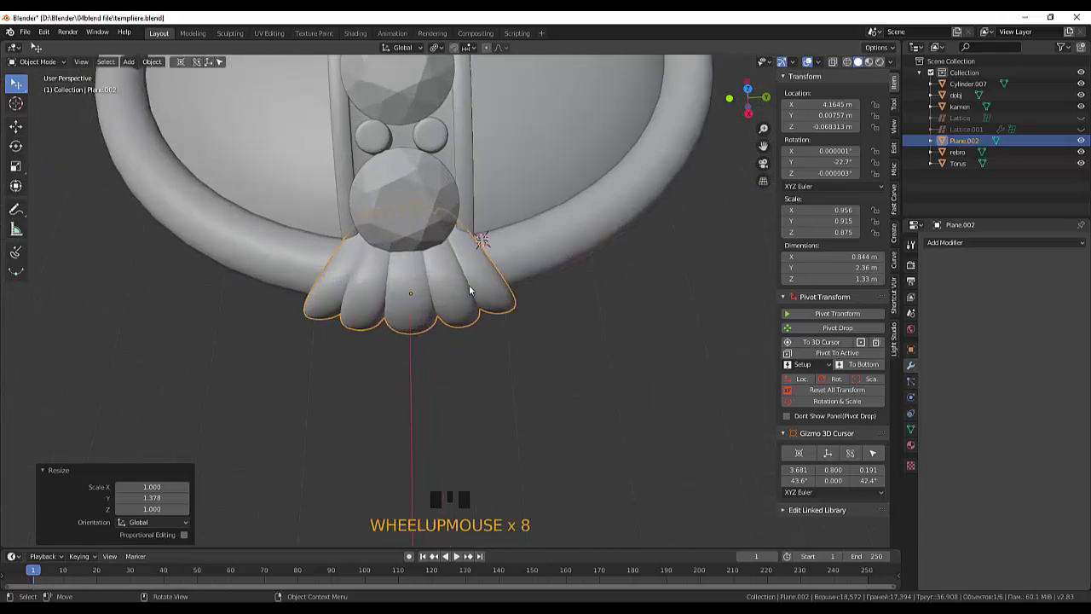
Step: Enter Edit Mode on the petal fan mesh and zoom in on it
left_click(472, 289)
left_click(450, 321)
scroll("down", 3)
scroll("down", 3)
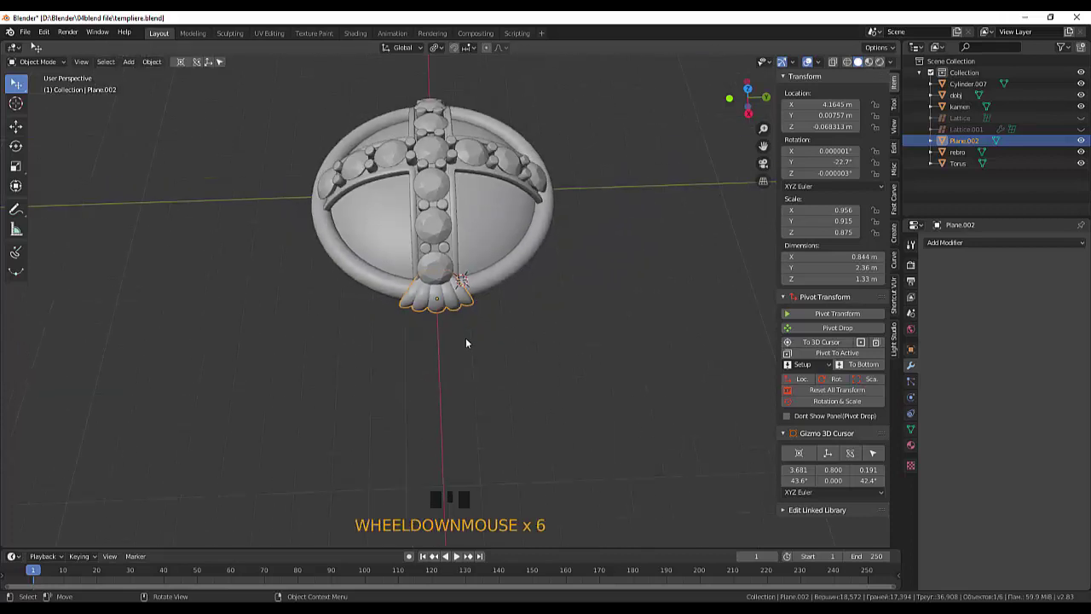
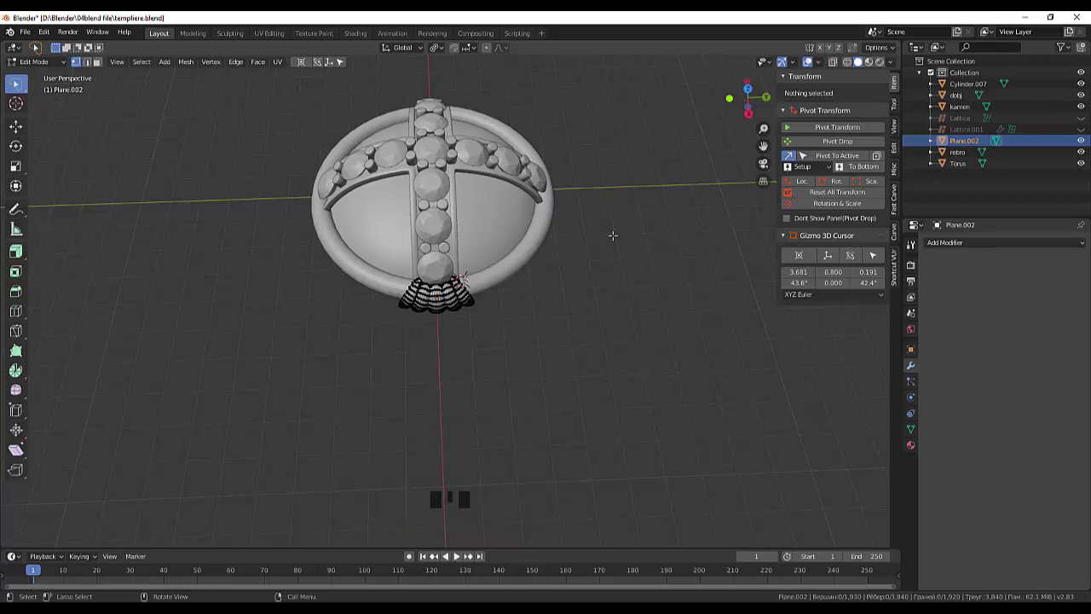
Step: Apply the lattice deformation to Plane.002 and delete Lattice and Lattice.001
left_click_drag(33, 67, 425, 304)
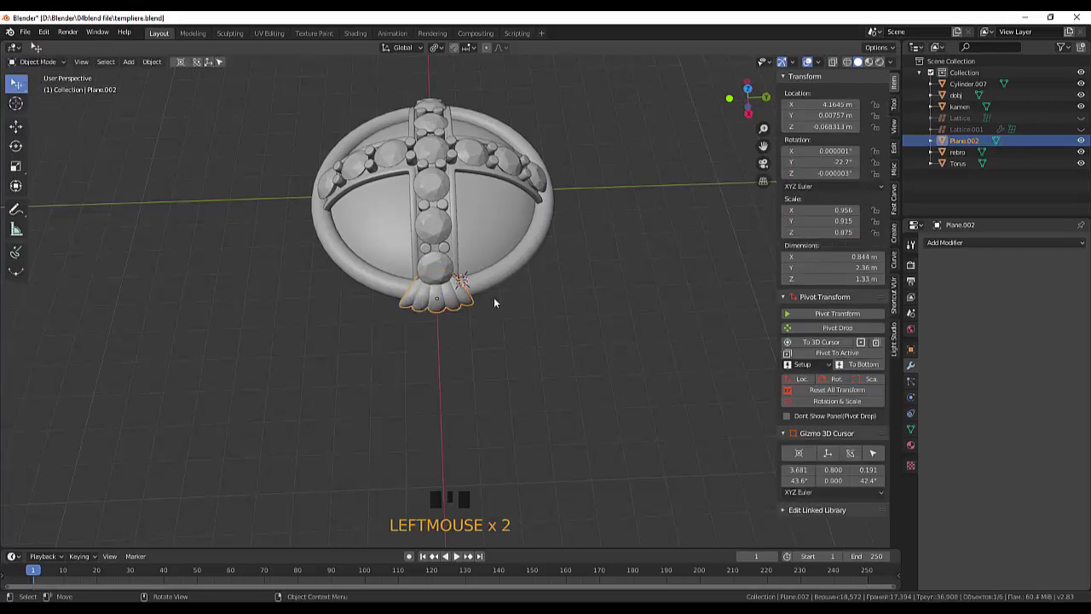
left_click_drag(511, 302, 405, 261)
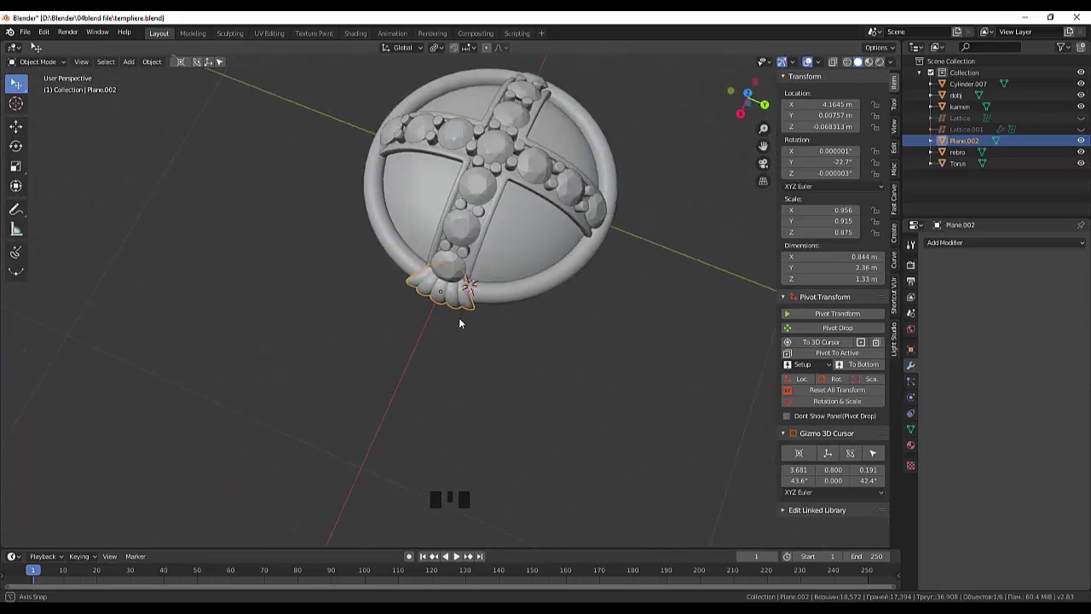
left_click(459, 305)
right_click(516, 307)
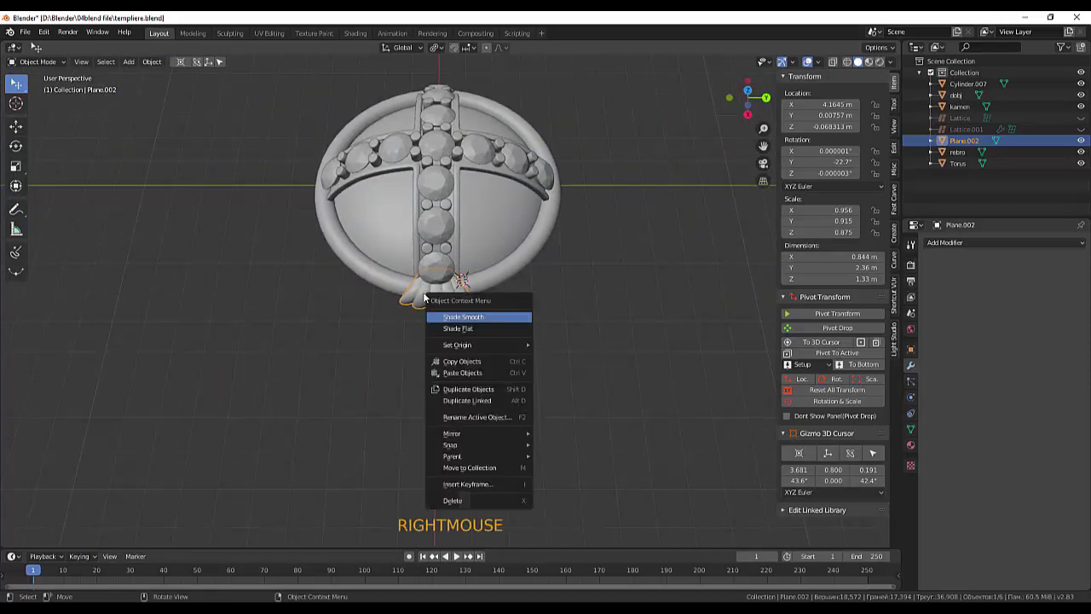
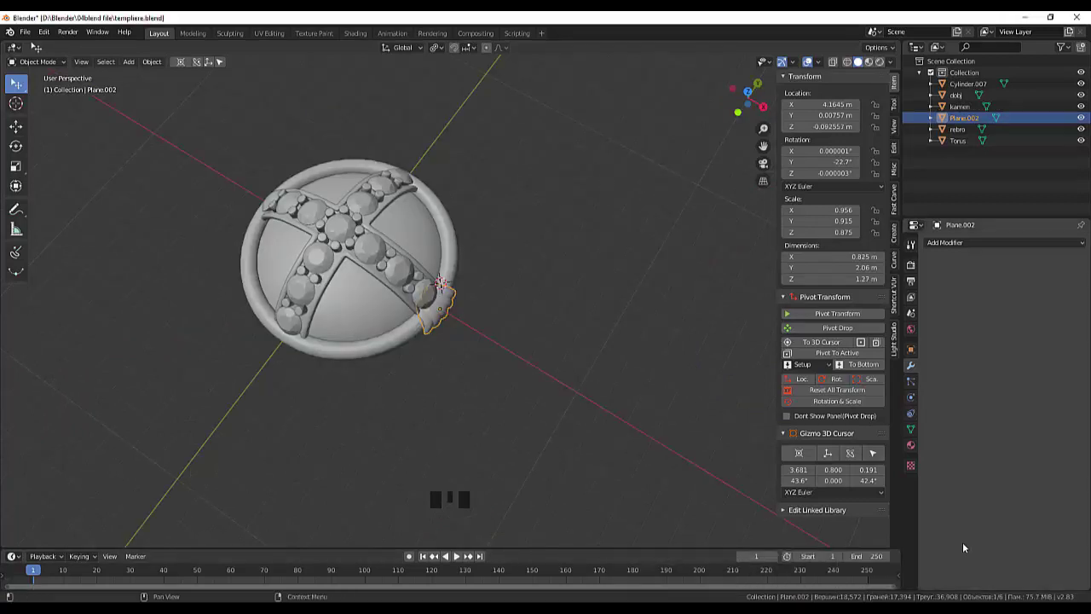
scroll("up", 3)
left_click_drag(483, 354, 492, 335)
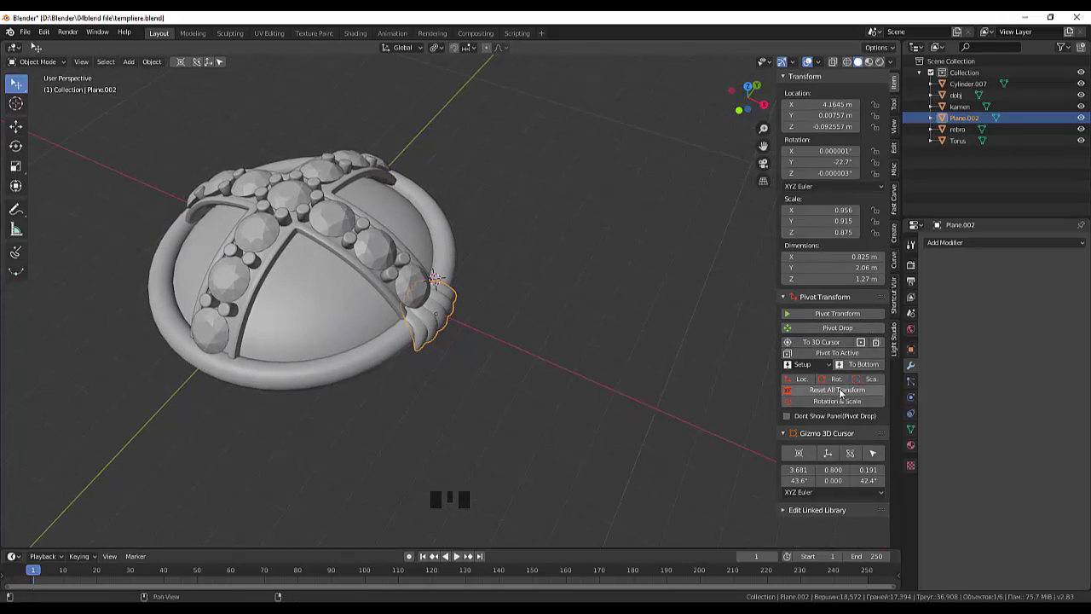
Step: Reset the petal fan's location, rotation and scale to defaults
left_click_drag(847, 395, 755, 393)
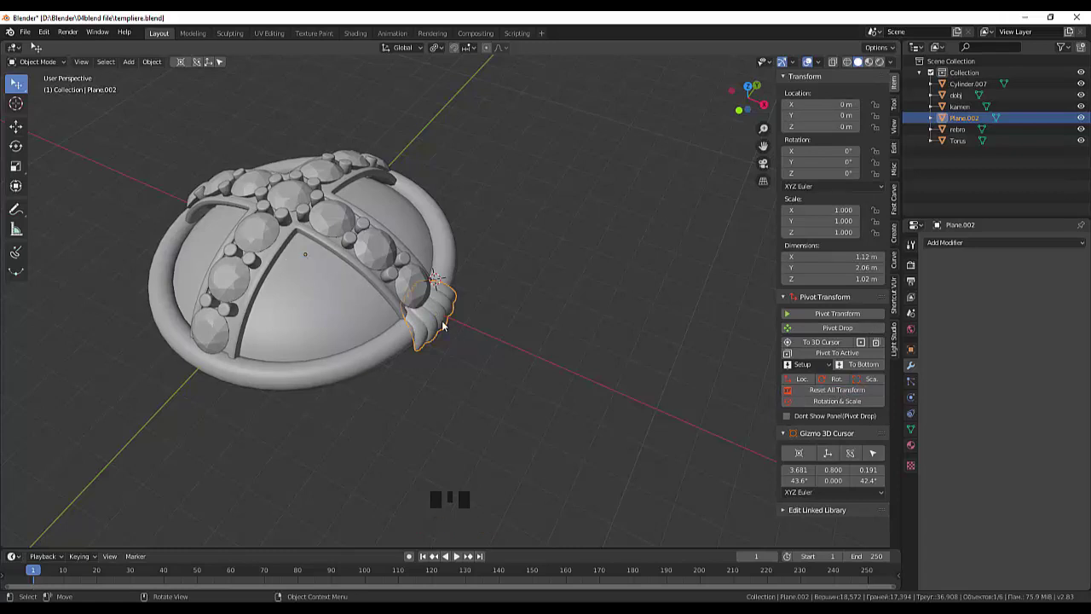
left_click_drag(595, 322, 620, 370)
scroll("down", 3)
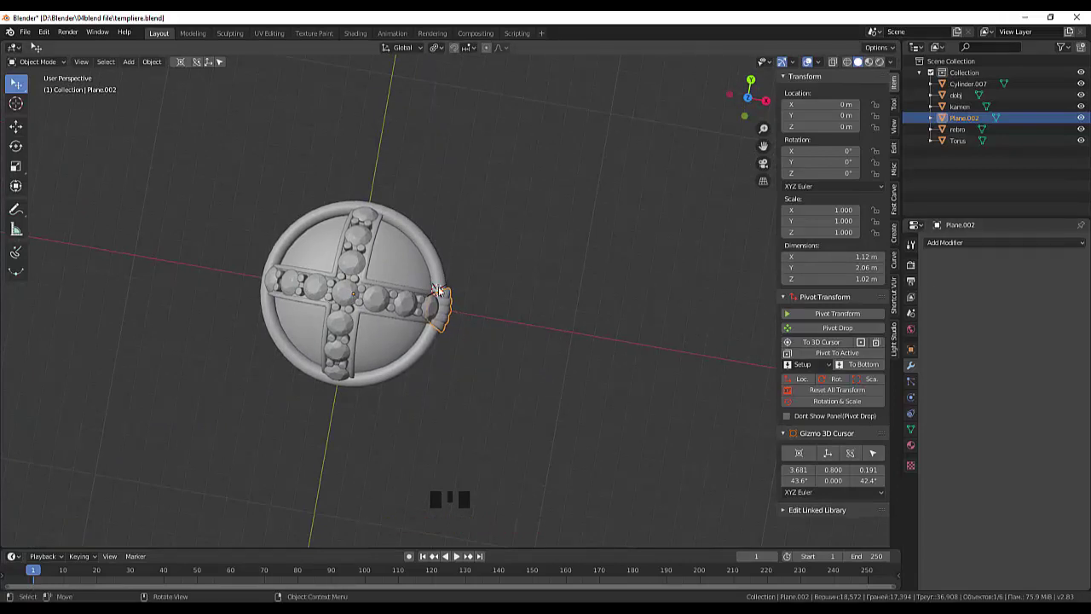
Step: Snap the 3D cursor back to the world origin with zero rotation
left_click(212, 66)
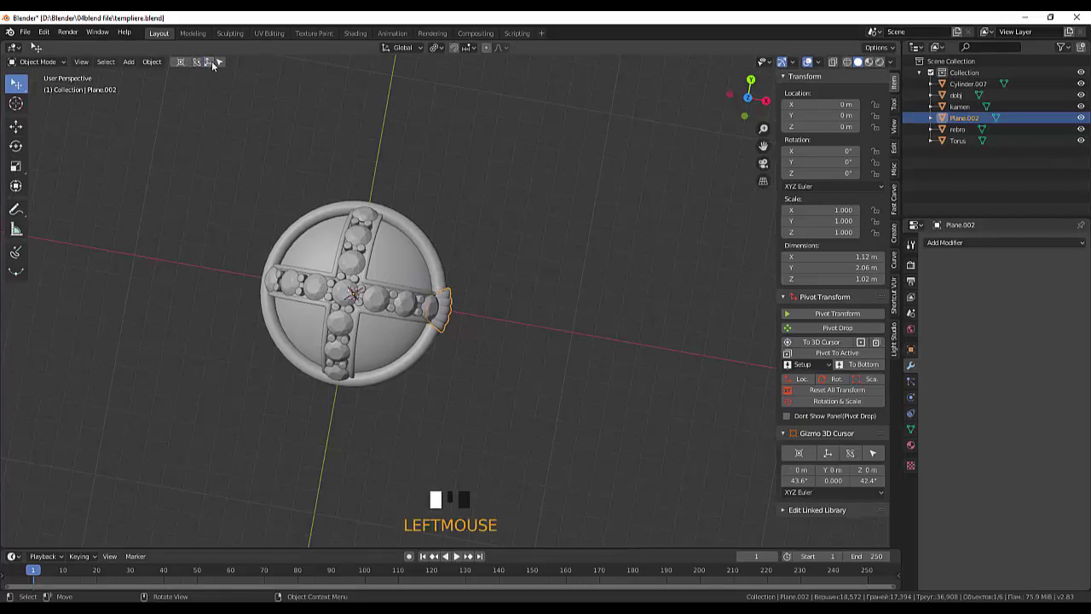
left_click(200, 68)
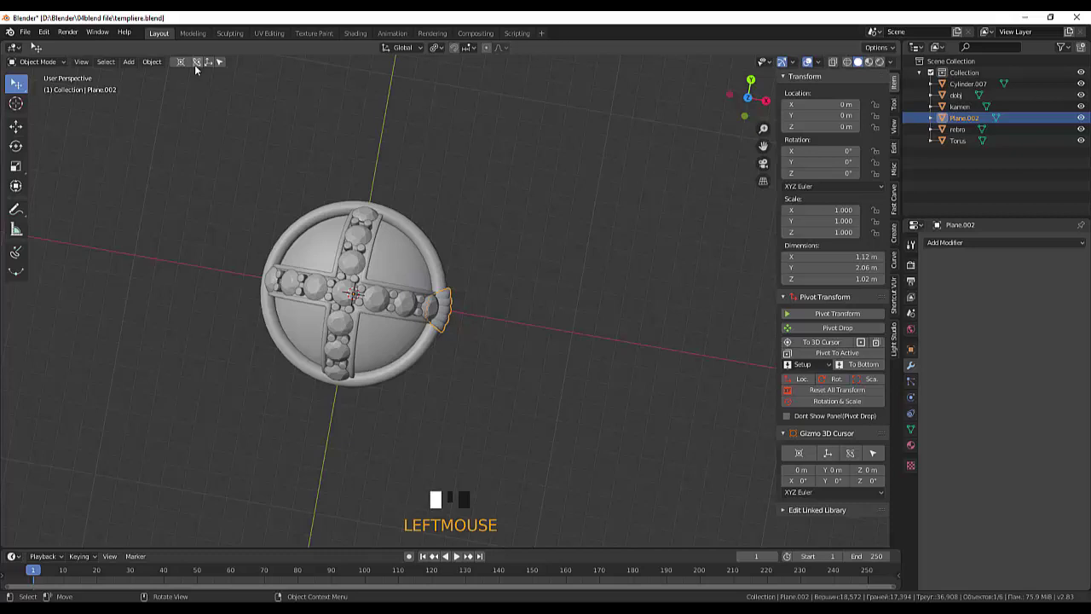
left_click_drag(508, 201, 446, 315)
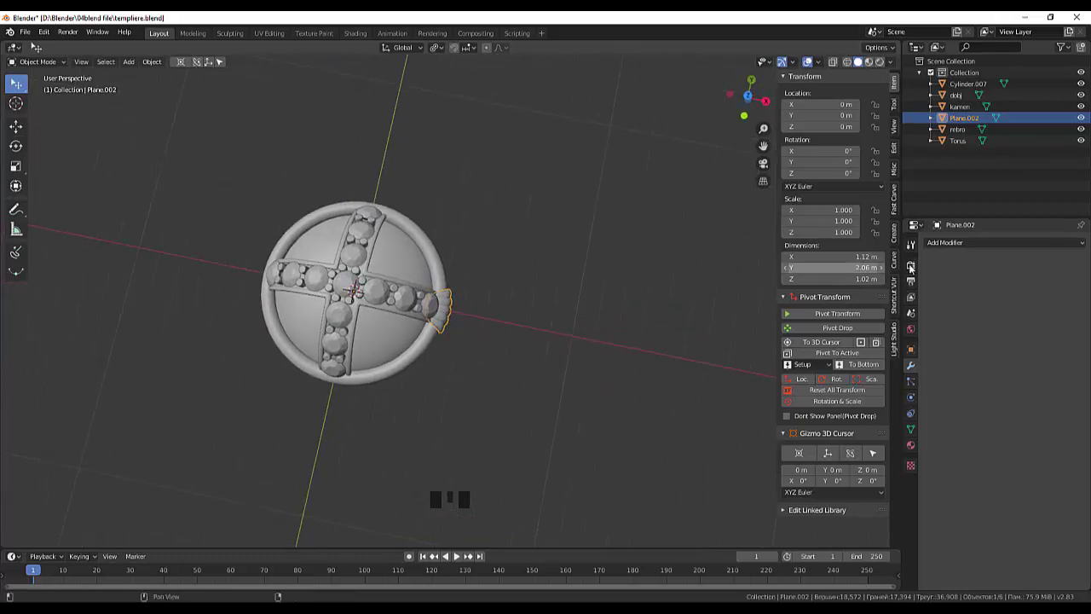
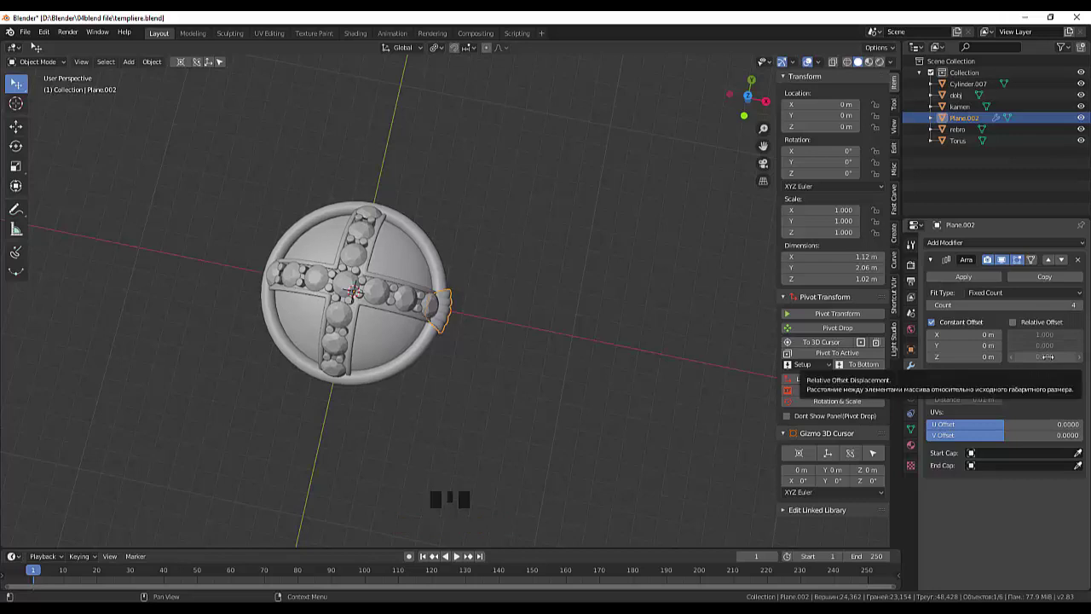
Step: Add a plain-axes empty at the world origin and reselect the petal fan
left_click(733, 362)
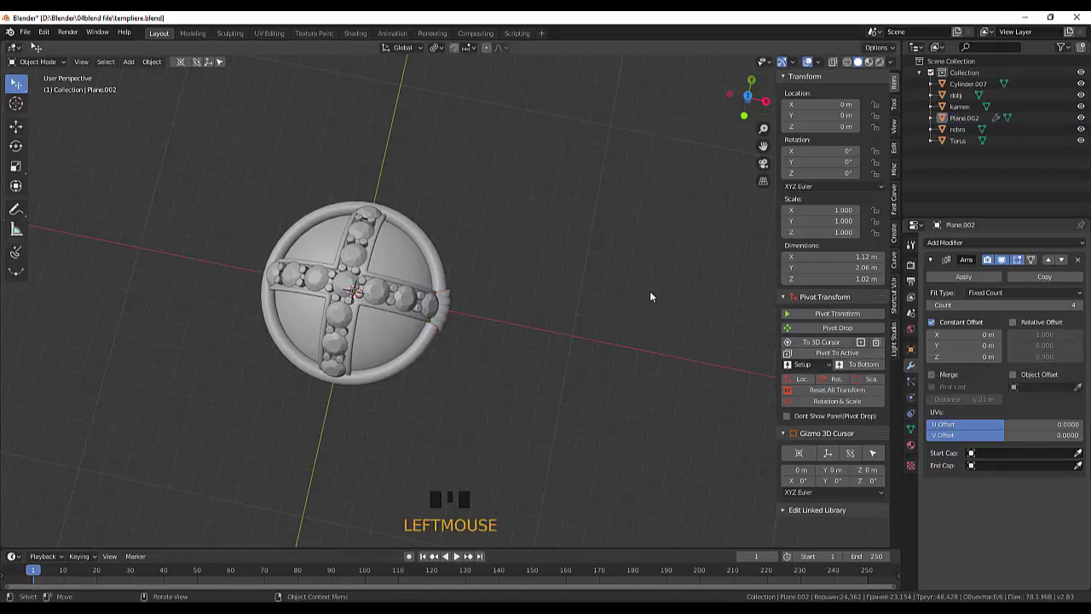
key("shift+a")
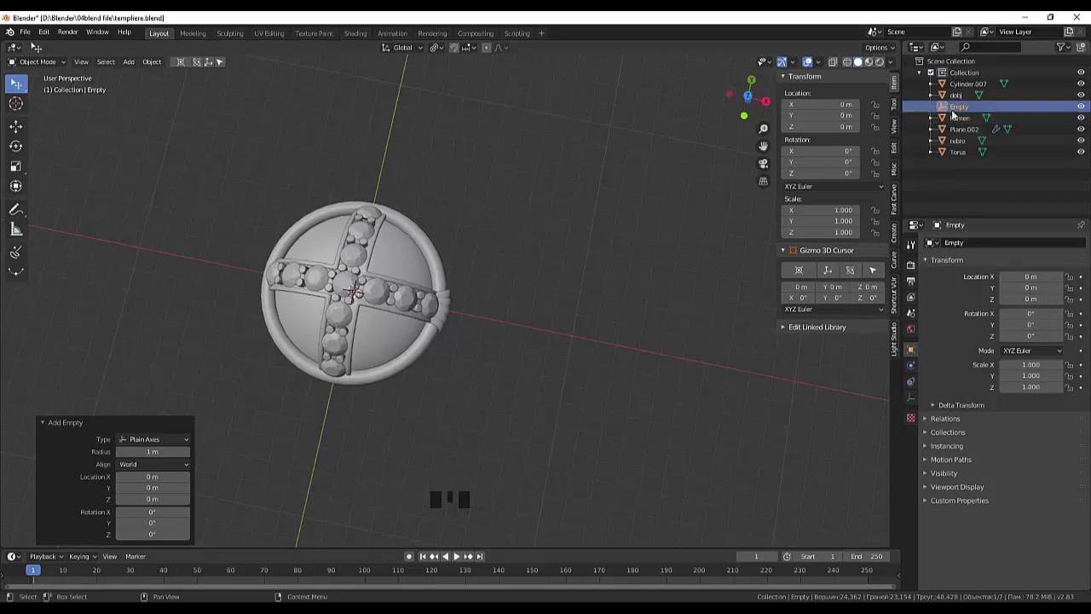
left_click(448, 319)
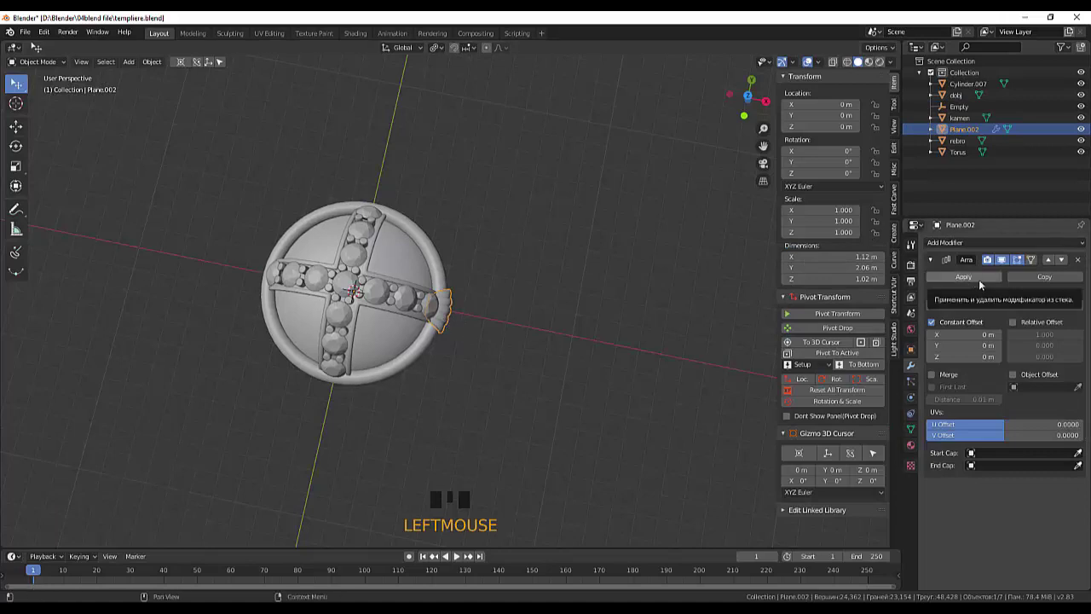
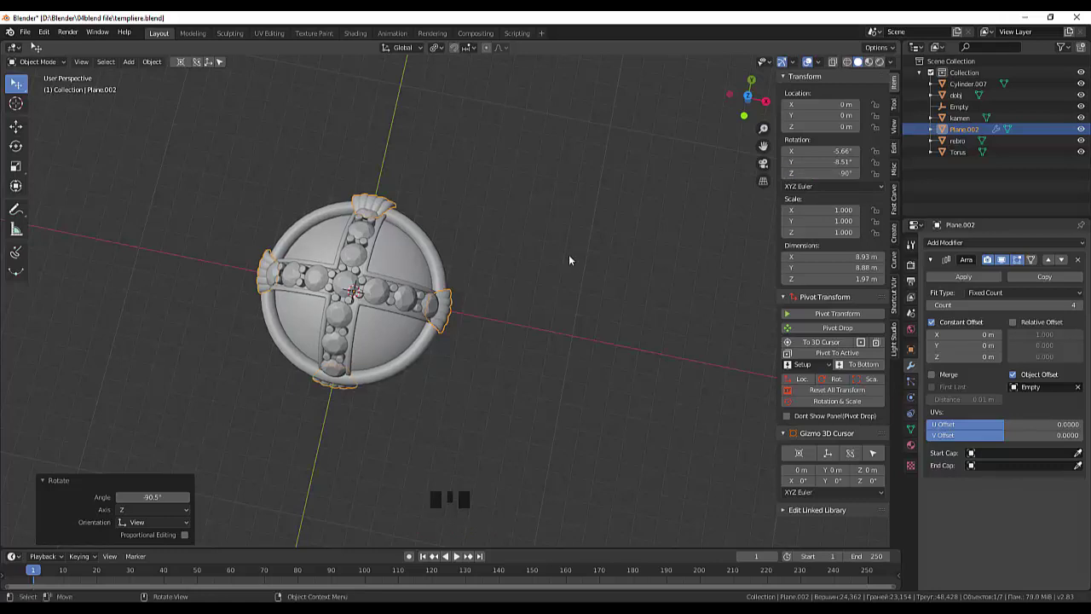
Step: Clear the fan's rotation and turn it 90° about Z so four fans sit evenly around the rim
left_click_drag(594, 266, 437, 253)
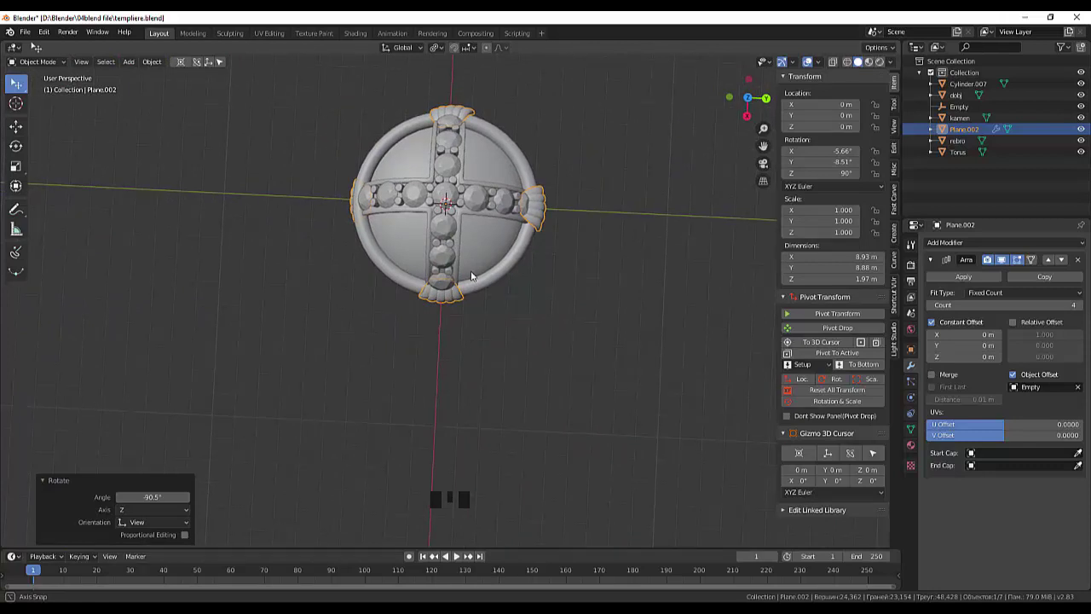
left_click(811, 396)
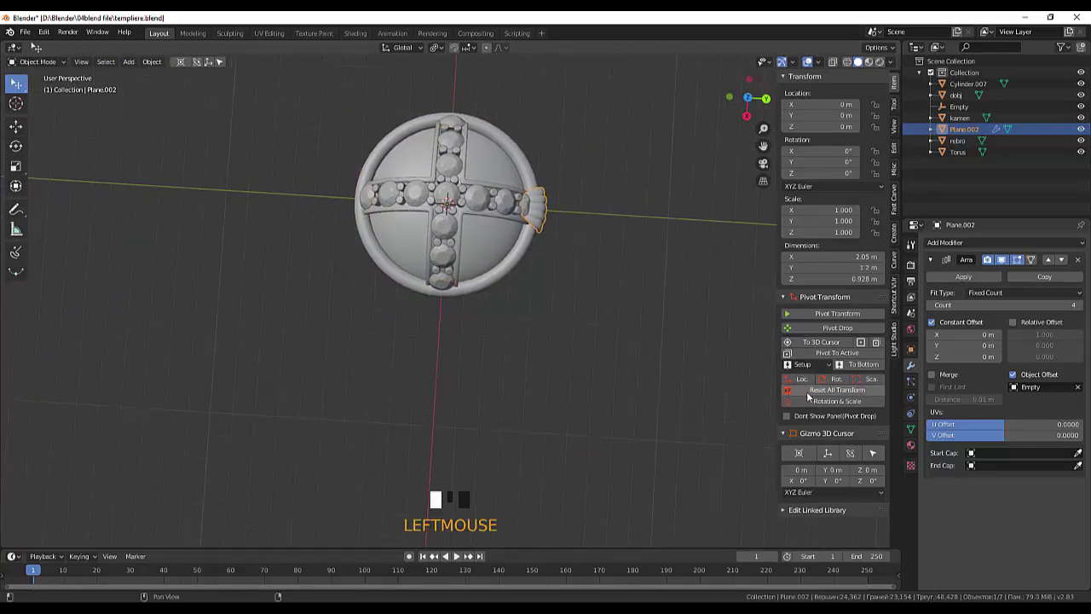
left_click(538, 223)
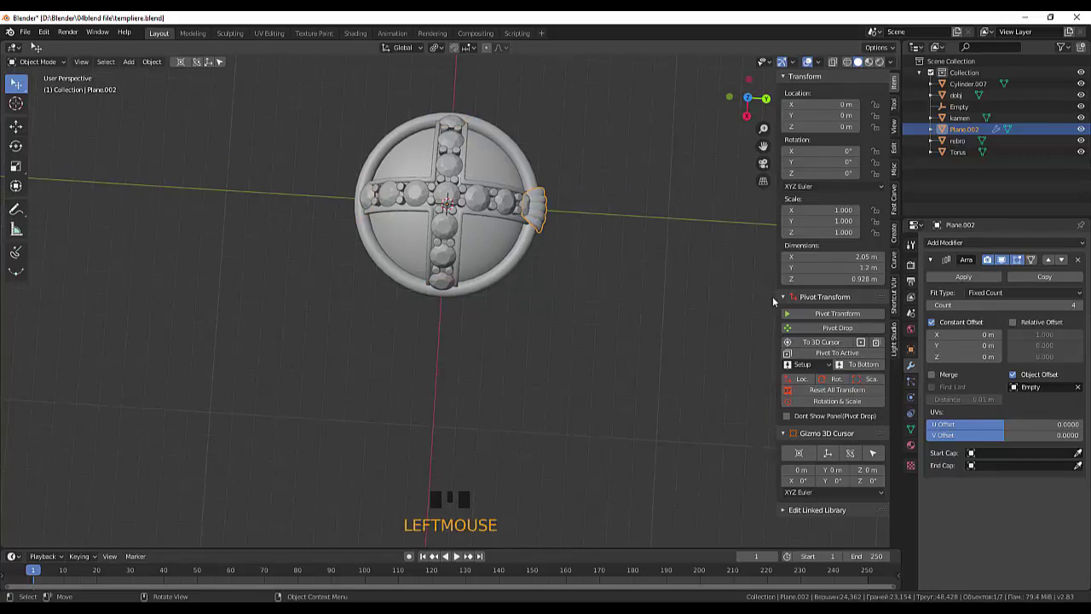
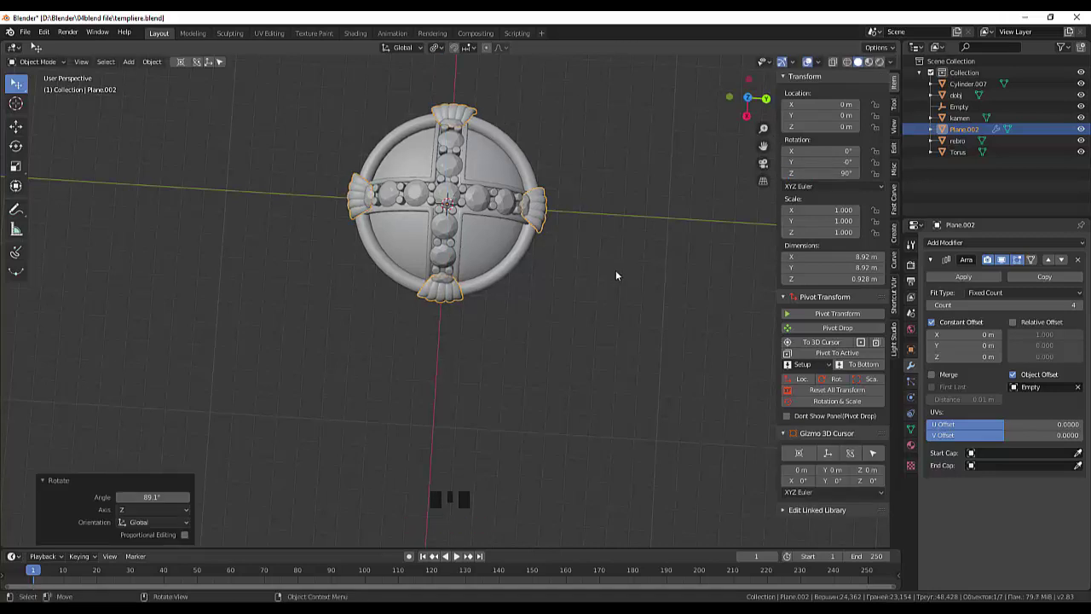
left_click(622, 274)
left_click_drag(630, 272, 603, 141)
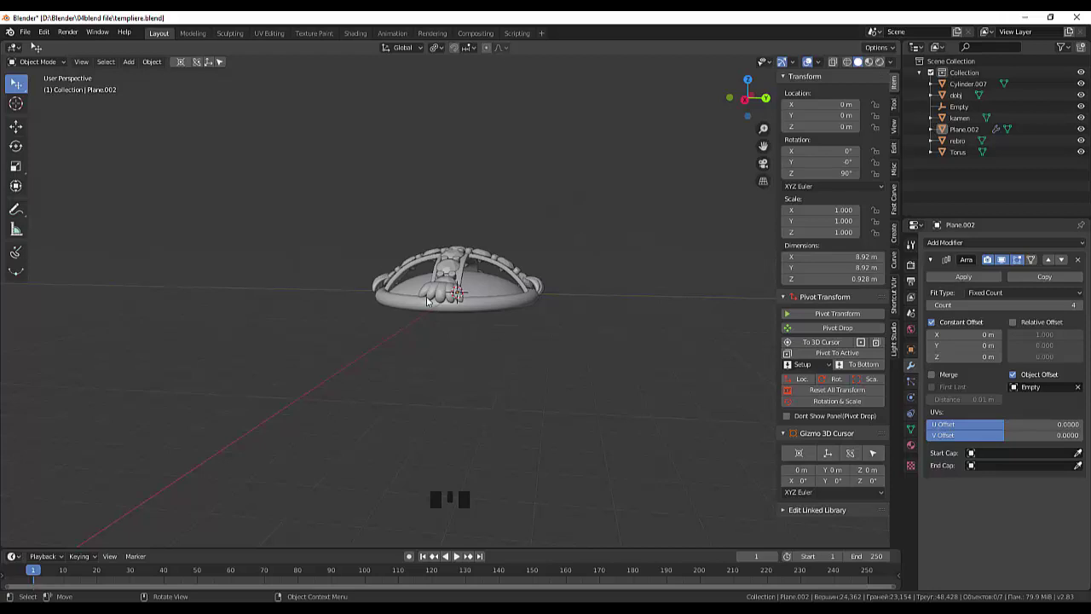
Step: From the right side view, lower the petal fan about 0.6 m along the height axis
left_click(435, 299)
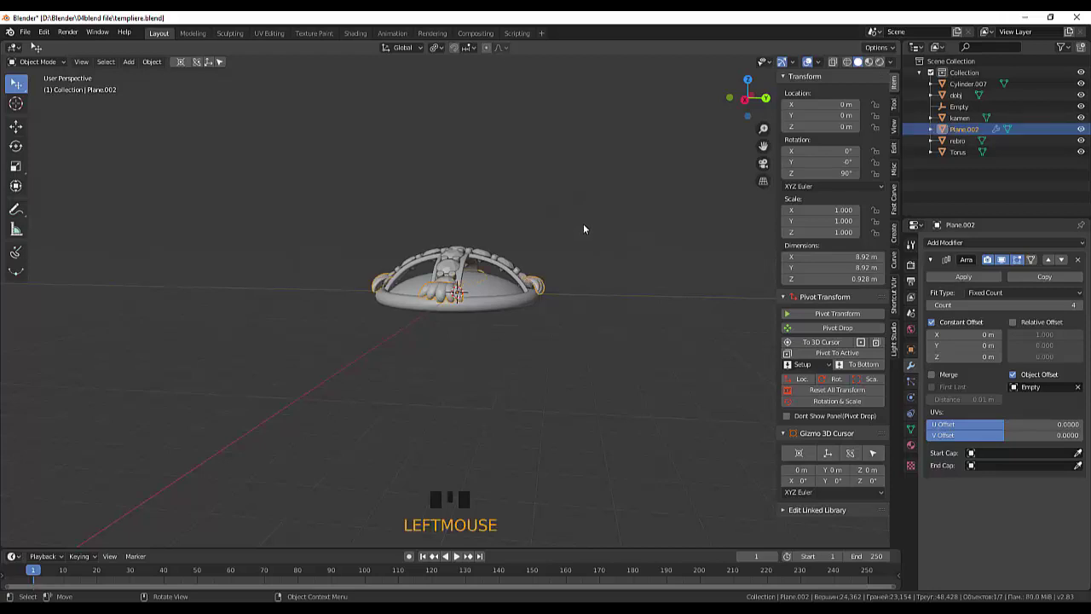
key("KP_3")
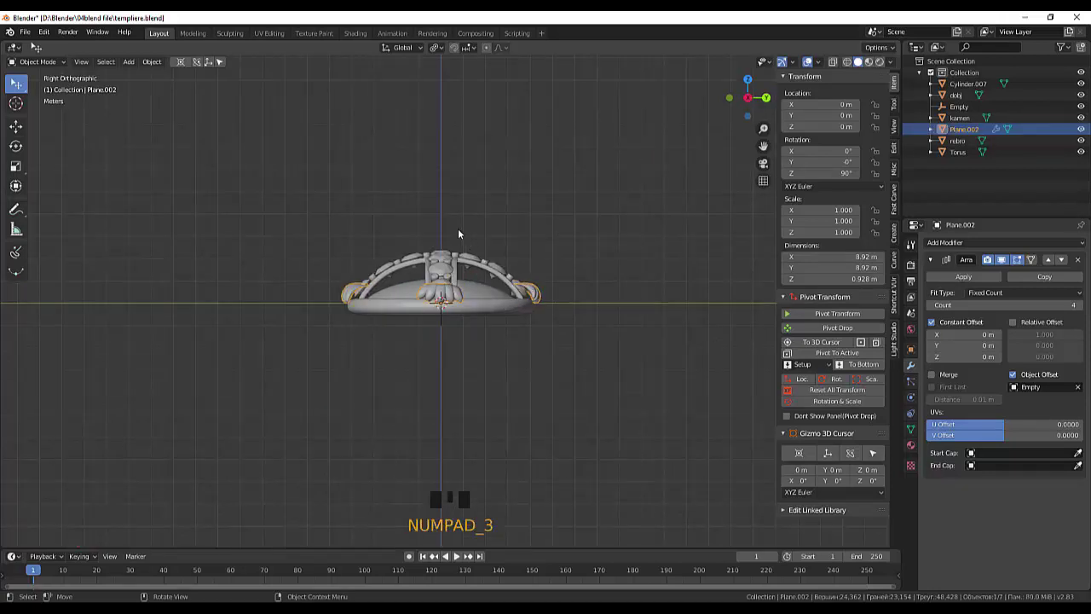
key("g")
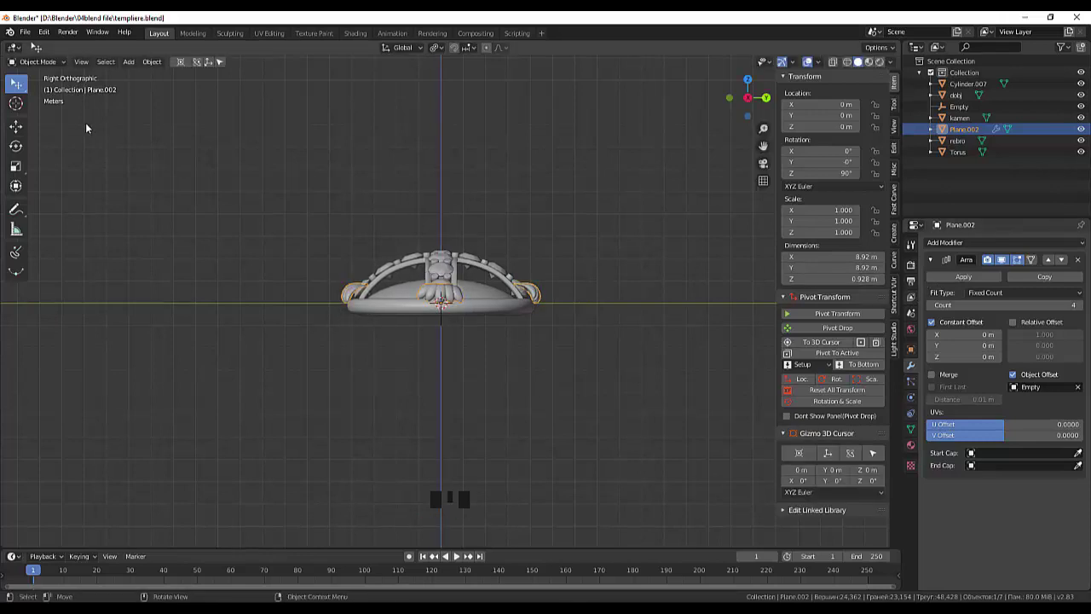
left_click_drag(968, 274, 484, 218)
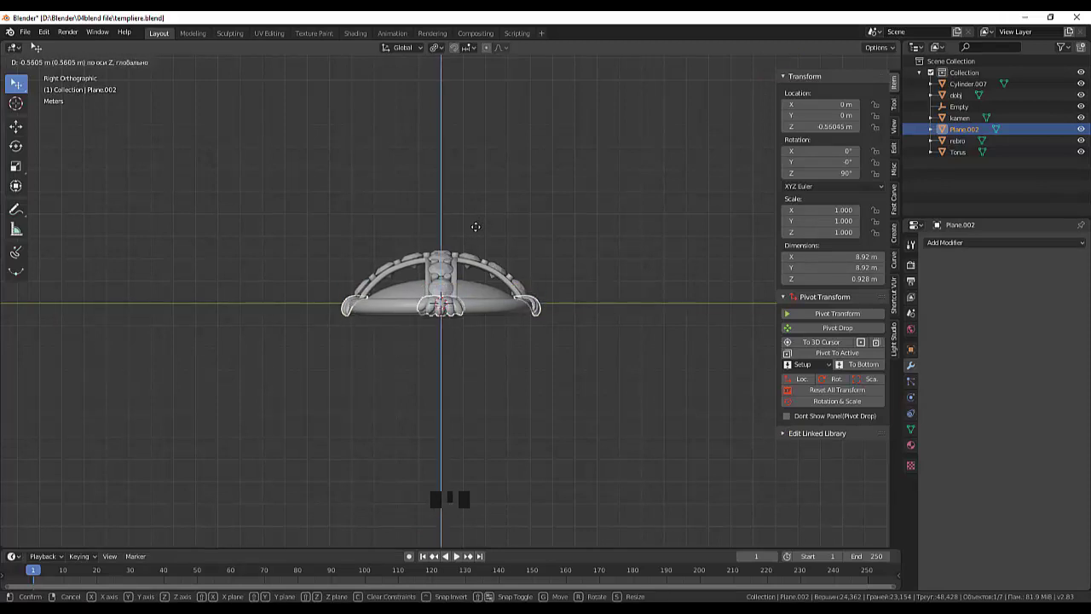
left_click_drag(501, 221, 490, 258)
scroll("up", 3)
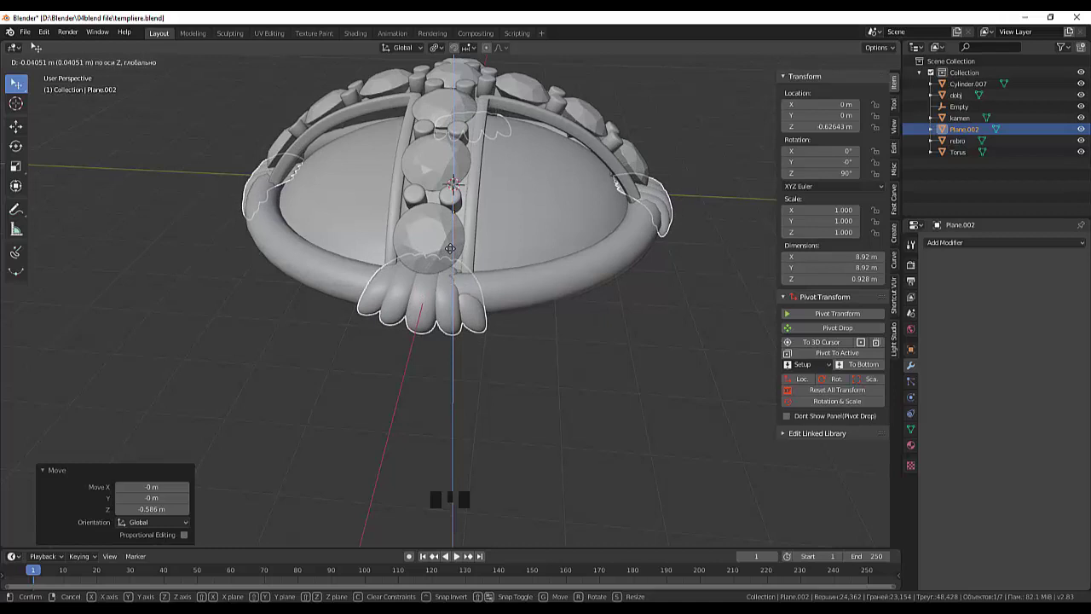
left_click_drag(640, 332, 564, 392)
Step: Undo the height change so the fan's location and rotation read zero again
key("ctrl+z")
key("ctrl+z")
key("ctrl+z")
key("ctrl+z")
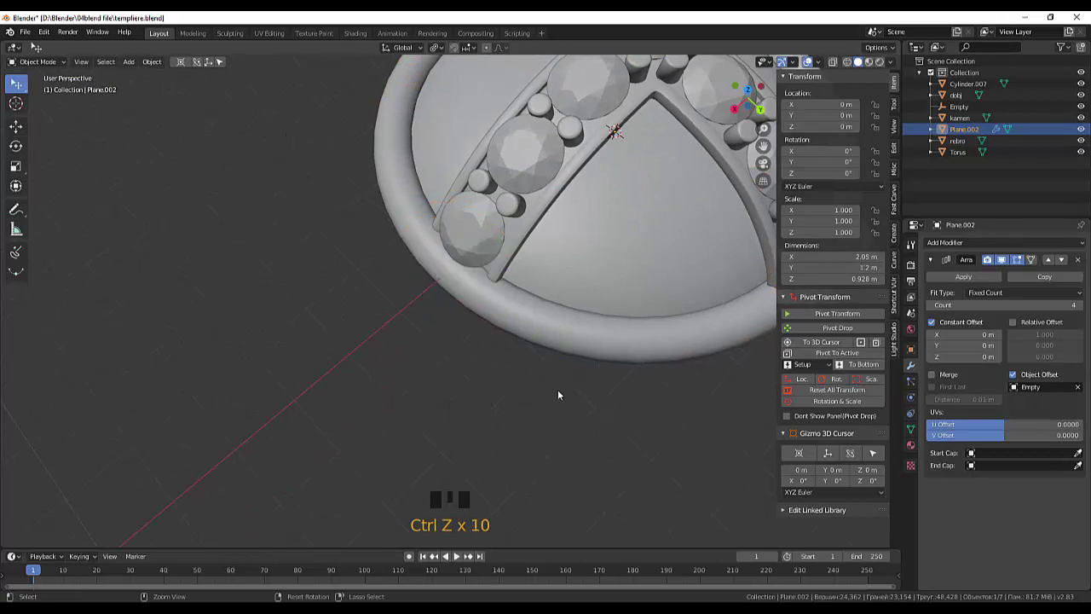
Step: Undo the last changes and delete the Empty so a single petal fan remains
scroll("down", 3)
left_click_drag(590, 350, 381, 357)
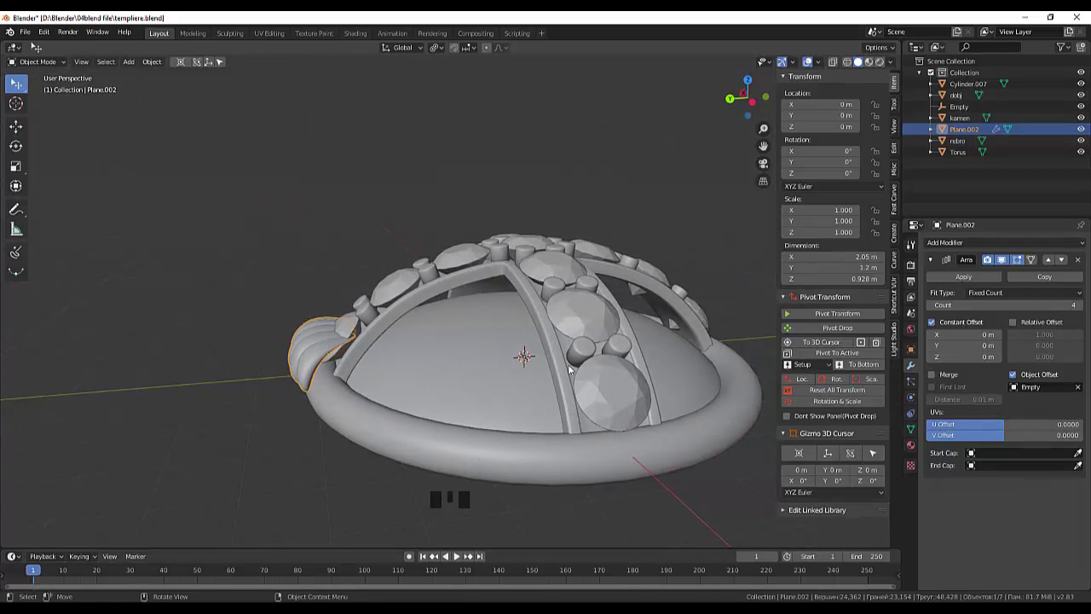
key("ctrl+z")
key("ctrl+z")
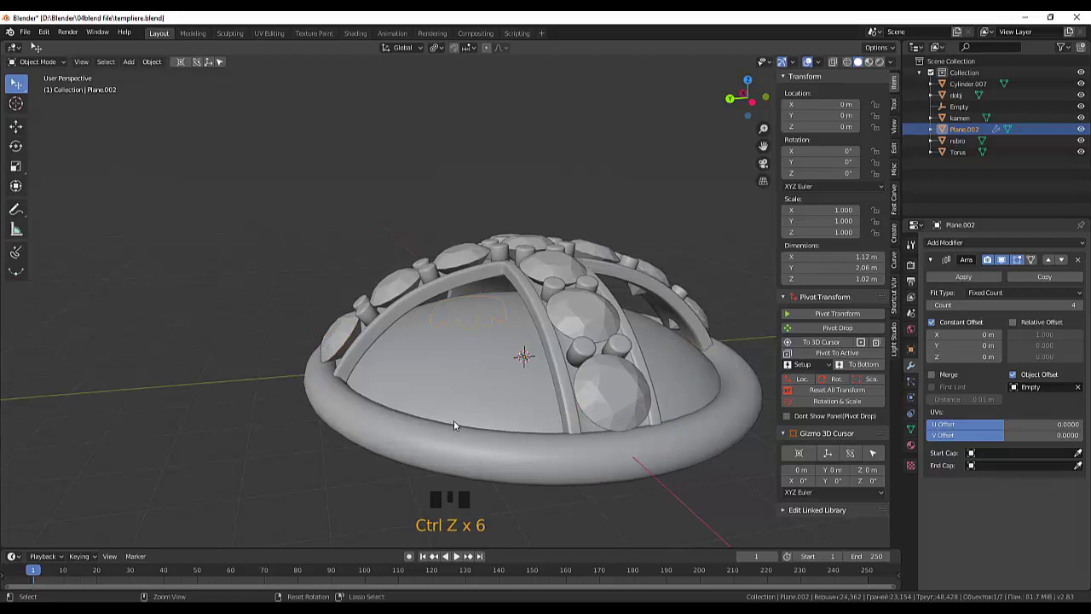
left_click_drag(497, 437, 484, 380)
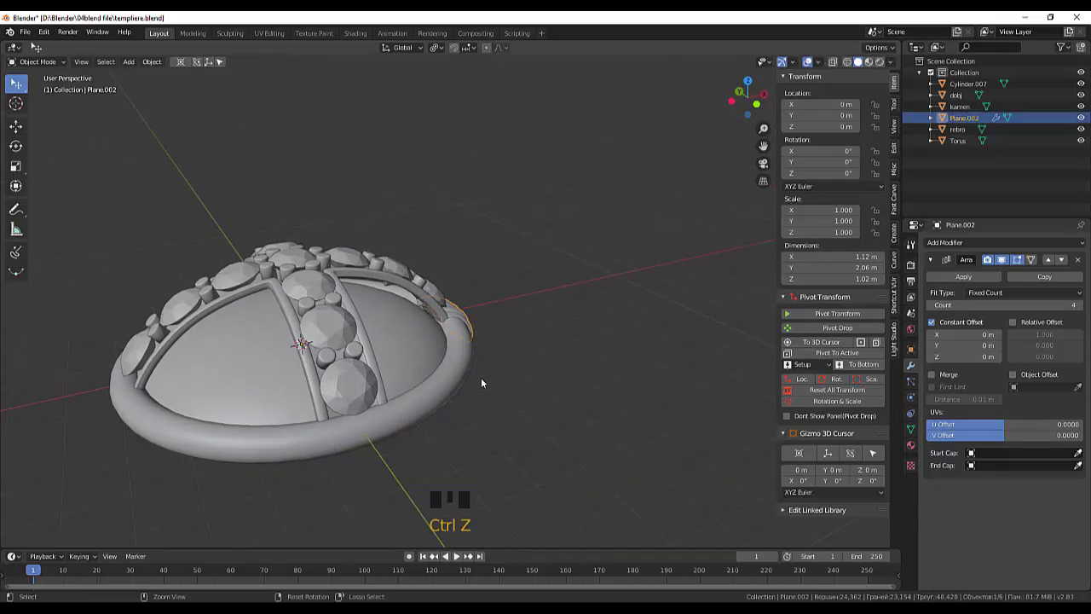
left_click_drag(519, 379, 373, 403)
scroll("down", 3)
scroll("up", 3)
right_click(484, 362)
left_click(594, 316)
Step: Raise the petal fan about 0.07 m onto the rim below the cross
left_click(439, 293)
left_click_drag(502, 301, 495, 301)
key("g")
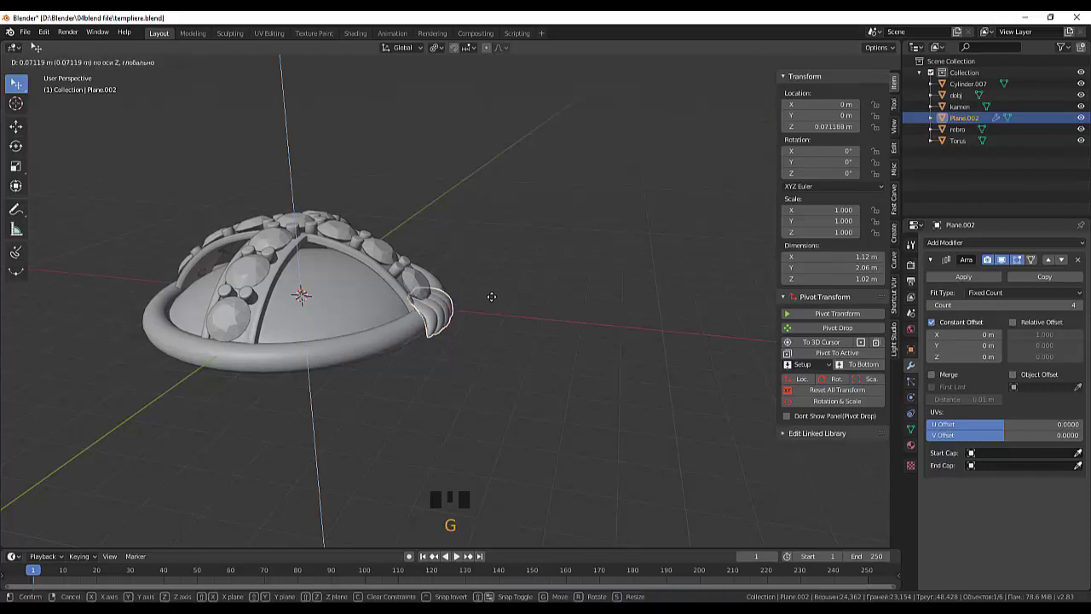
Step: Duplicate the petal fan and rotate the copies about Z to place them around the rim
left_click_drag(514, 296, 412, 384)
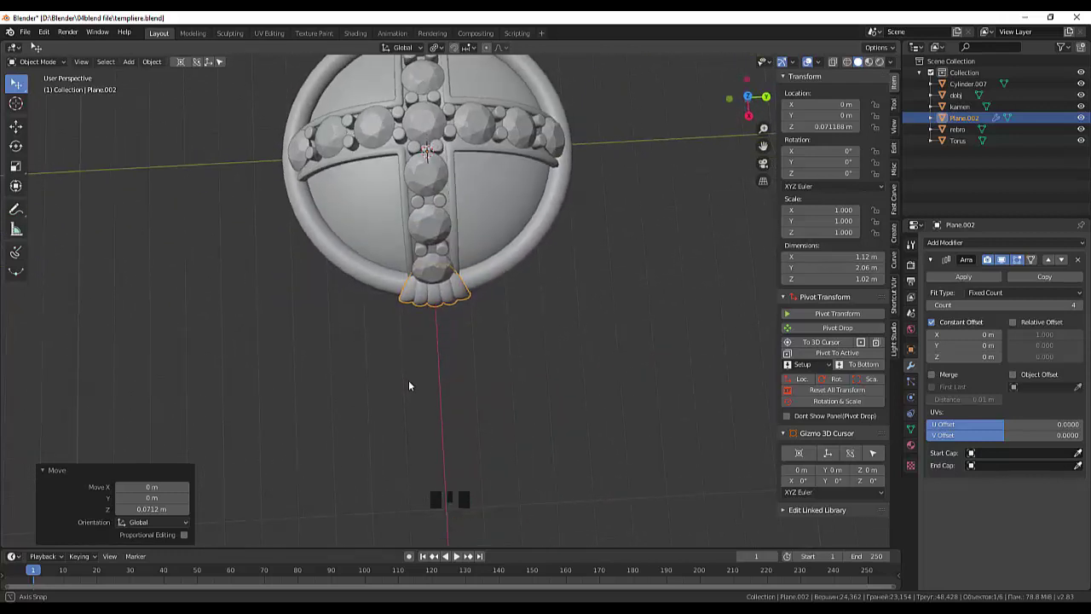
left_click(445, 299)
left_click_drag(504, 315, 371, 360)
key("shift+d")
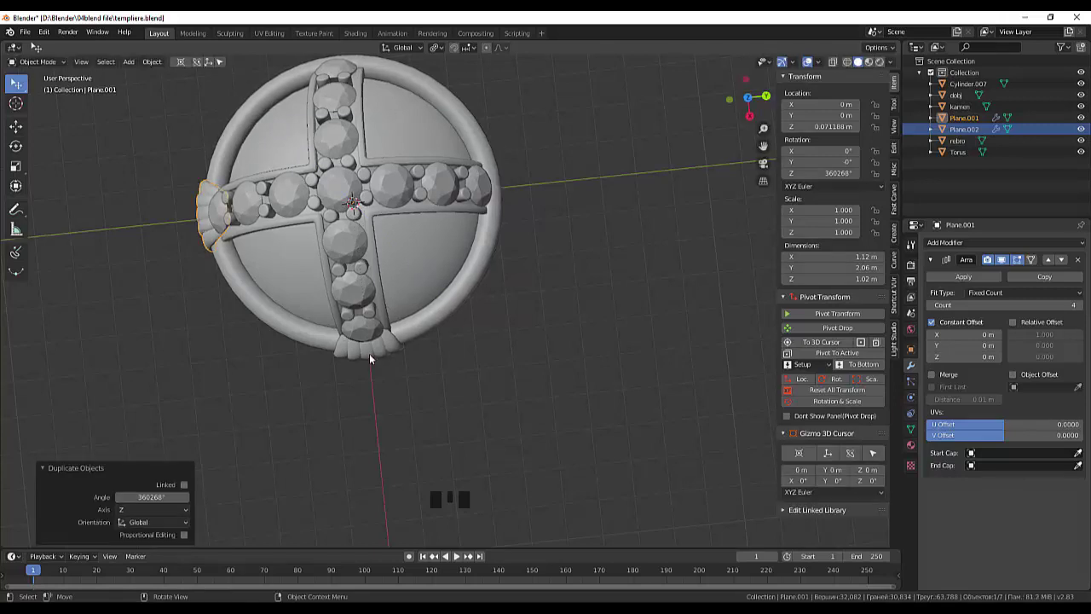
key("shift+d")
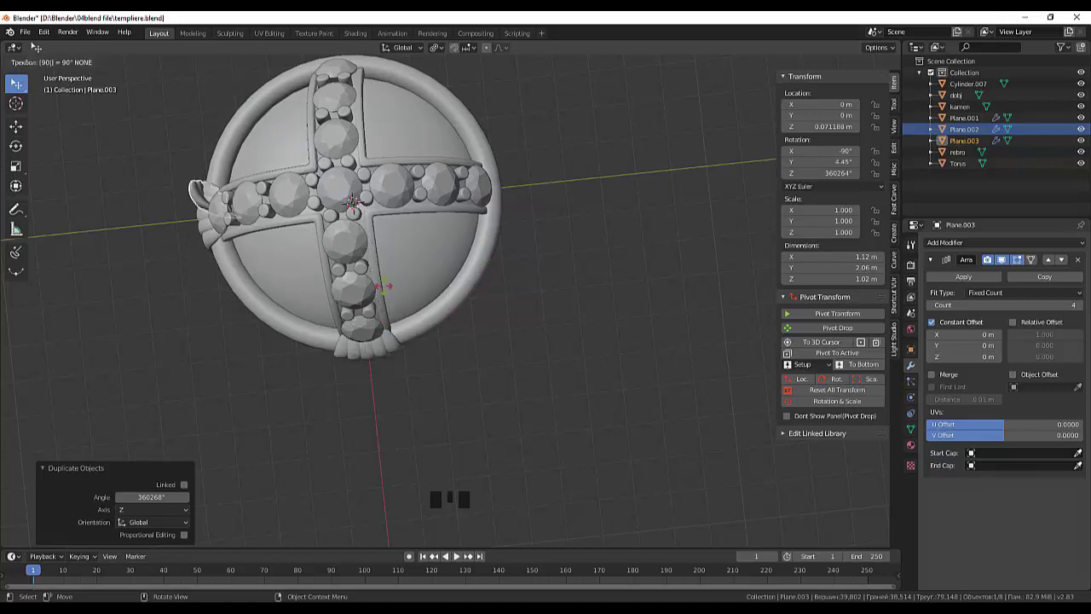
left_click(460, 386)
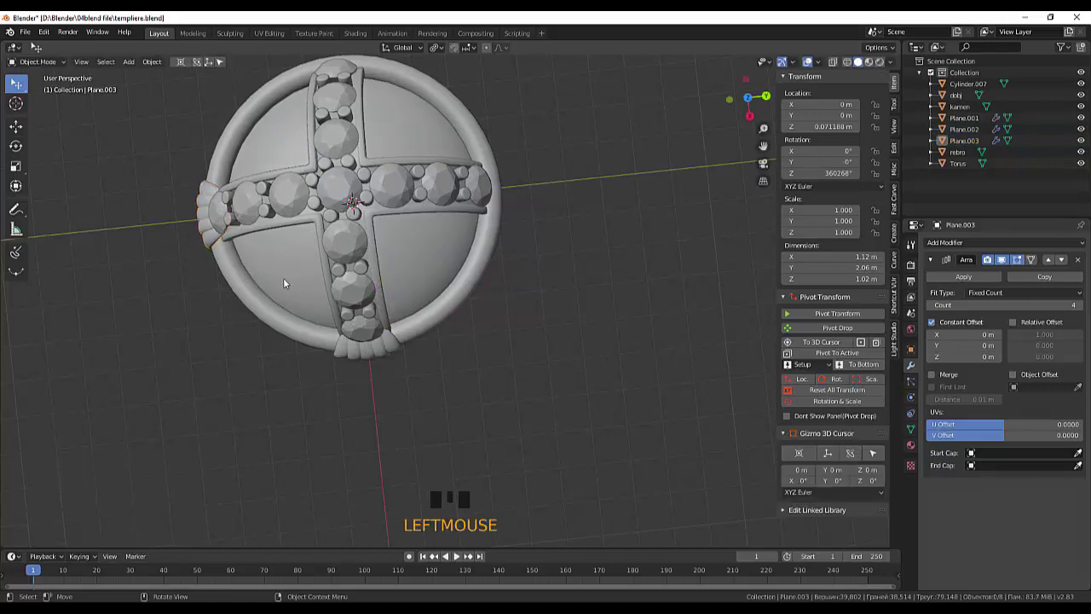
left_click(369, 348)
Step: Duplicate the bottom fan twice more with quarter turns so fans sit at each cross arm end
left_click(367, 355)
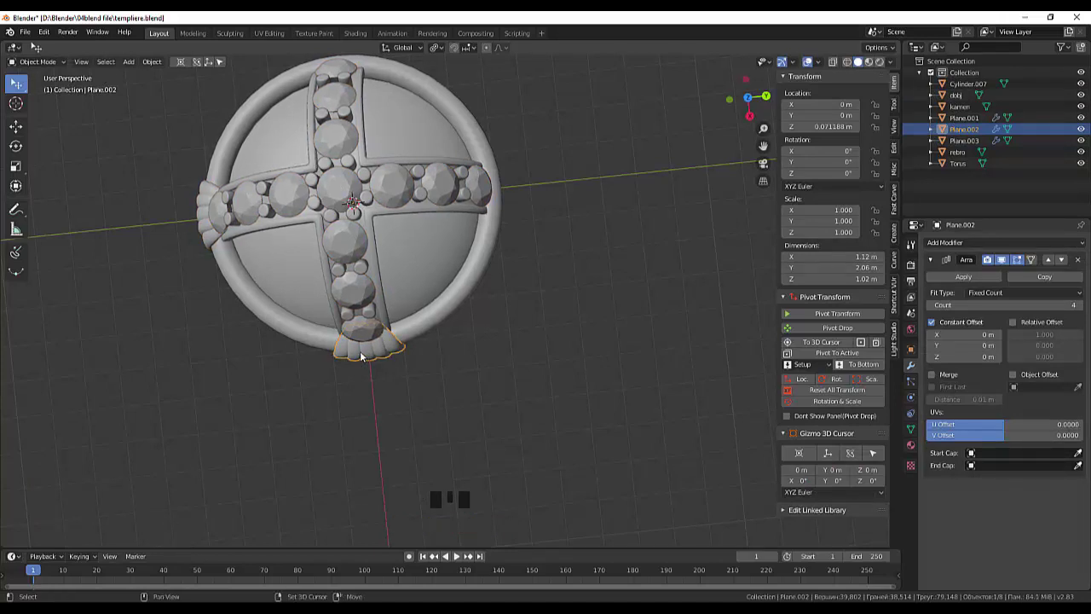
key("shift+d")
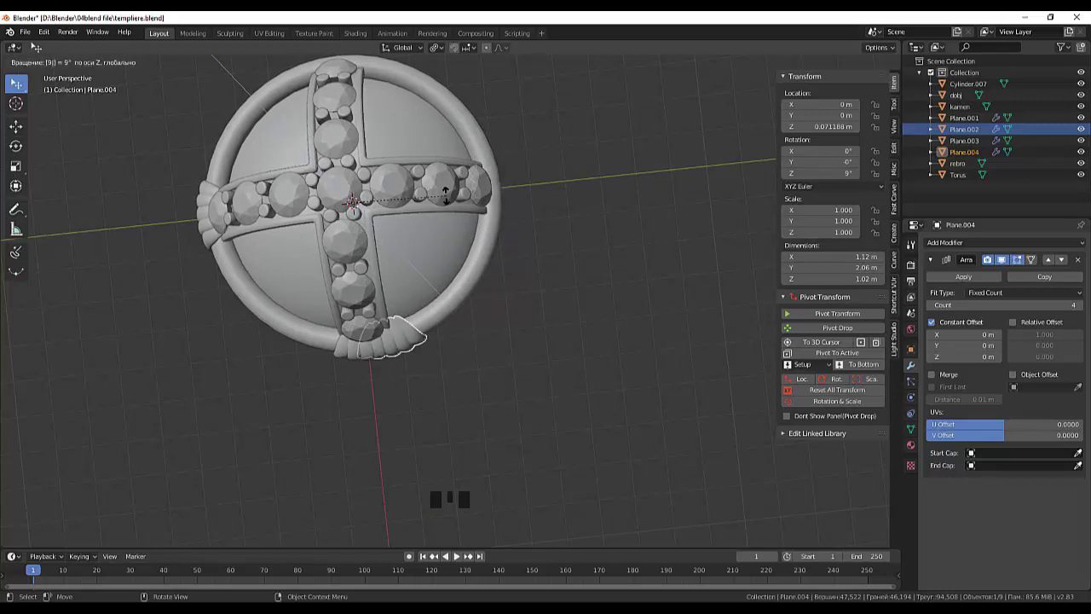
left_click_drag(539, 251, 587, 339)
left_click(587, 338)
left_click_drag(629, 265, 603, 285)
key("shift+d")
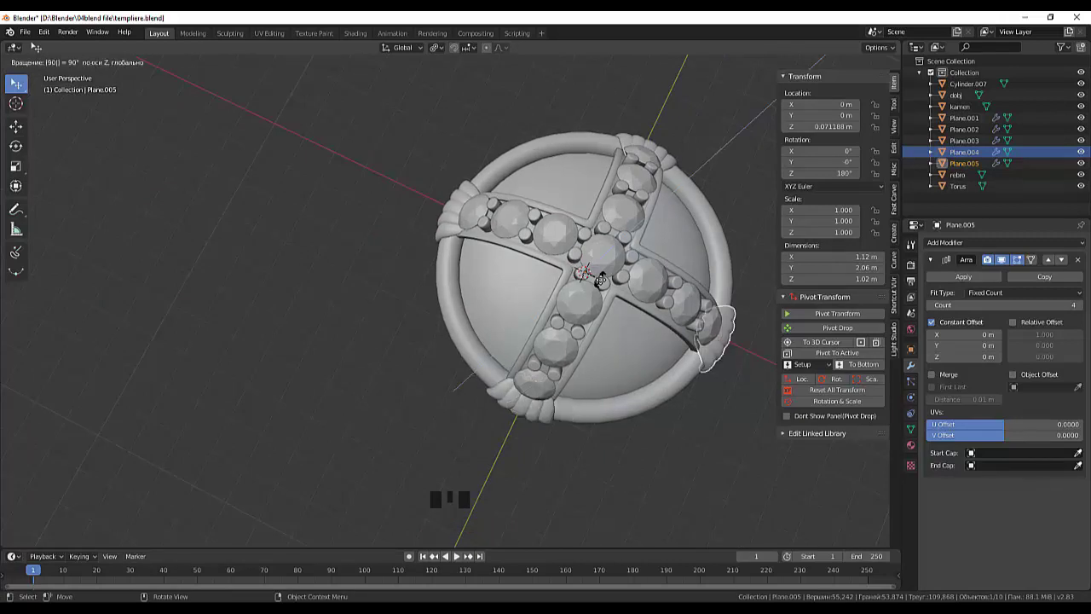
left_click(623, 362)
right_click(638, 378)
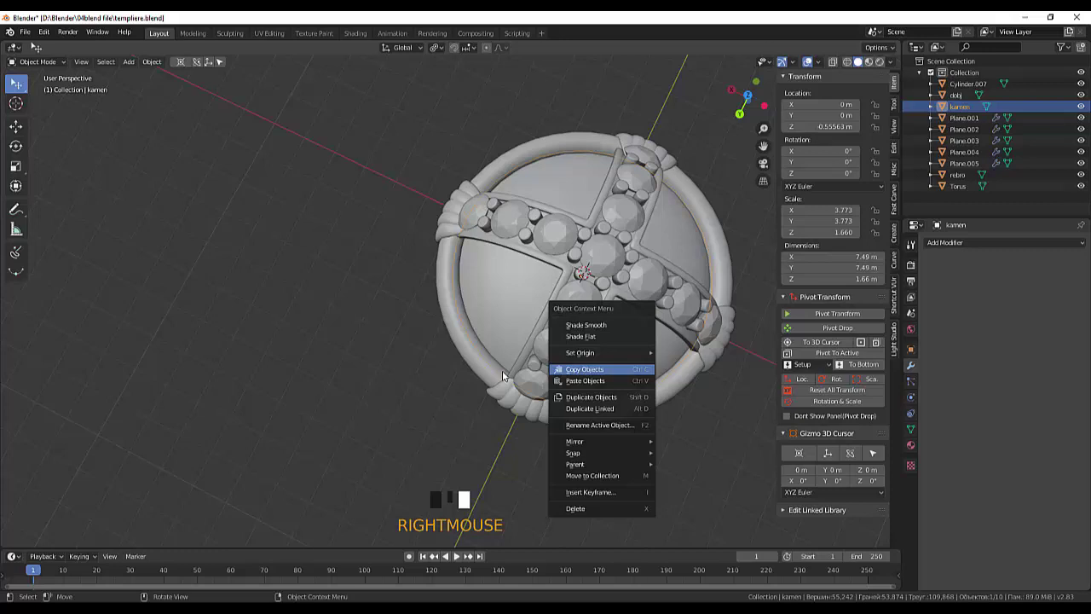
left_click(405, 369)
left_click_drag(419, 331, 291, 224)
scroll("down", 3)
left_click_drag(507, 315, 491, 402)
scroll("down", 3)
scroll("up", 3)
scroll("up", 3)
scroll("up", 3)
left_click_drag(494, 380, 487, 282)
scroll("up", 3)
left_click_drag(487, 282, 561, 332)
left_click(562, 333)
left_click_drag(606, 379, 583, 418)
left_click(583, 418)
left_click_drag(560, 388, 542, 416)
left_click(542, 416)
left_click(611, 413)
left_click_drag(624, 414, 703, 333)
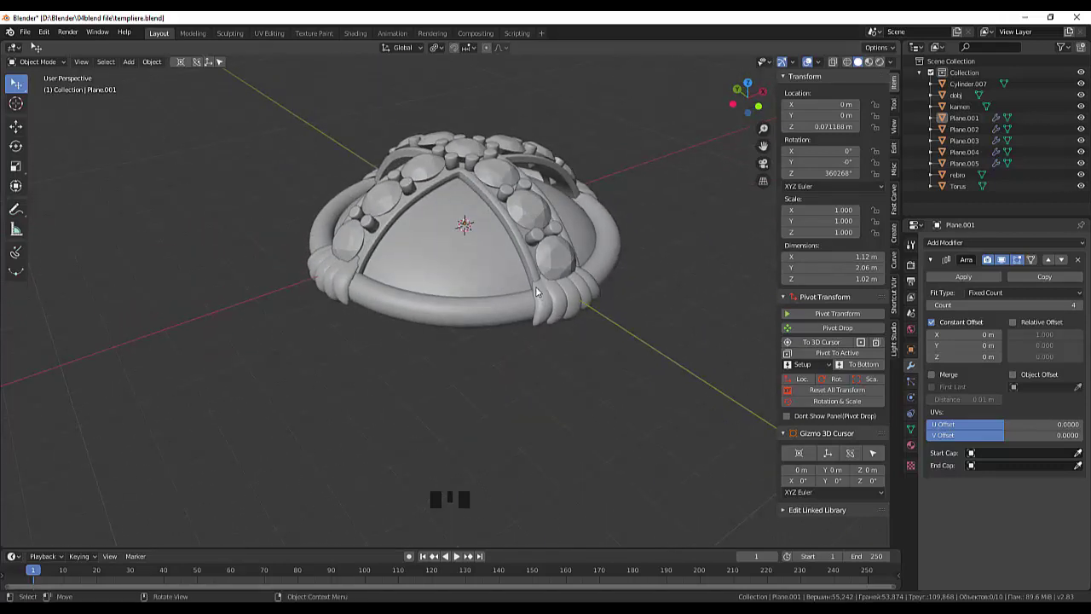
left_click_drag(605, 352, 560, 355)
scroll("down", 3)
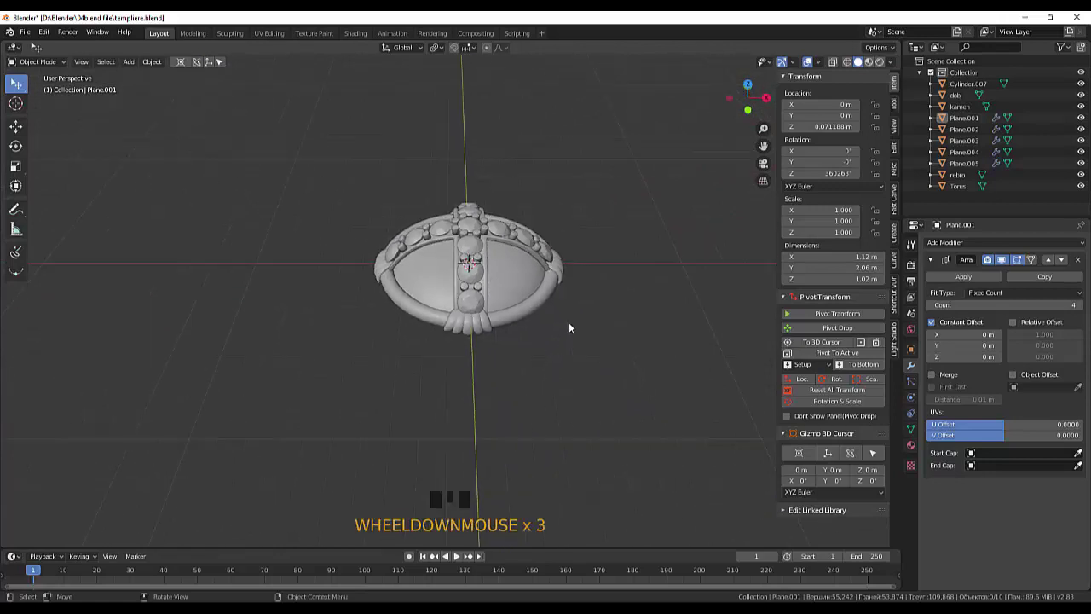
left_click_drag(572, 329, 541, 371)
scroll("up", 3)
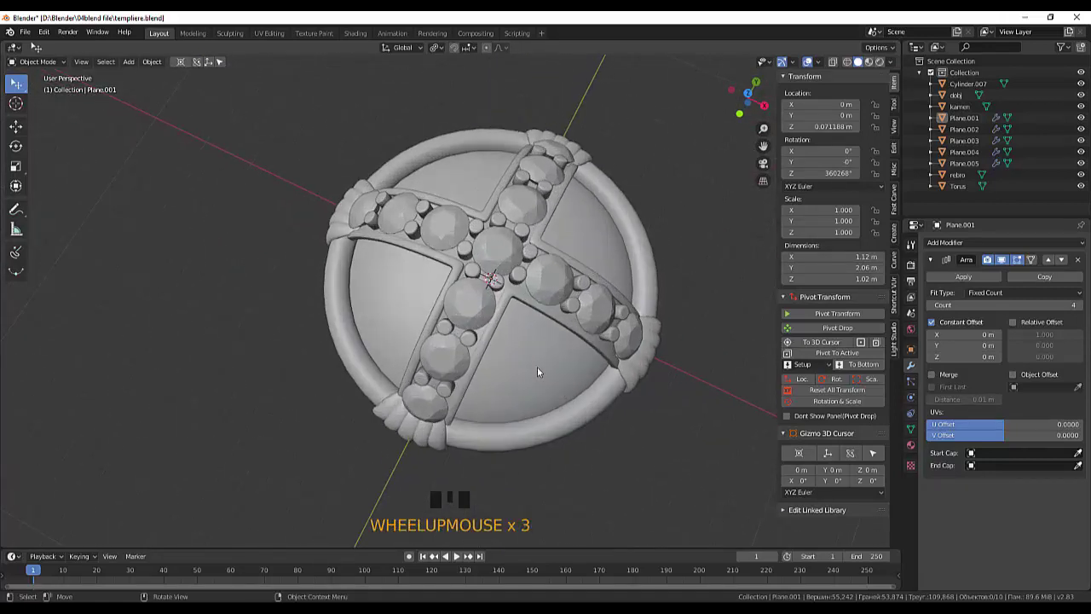